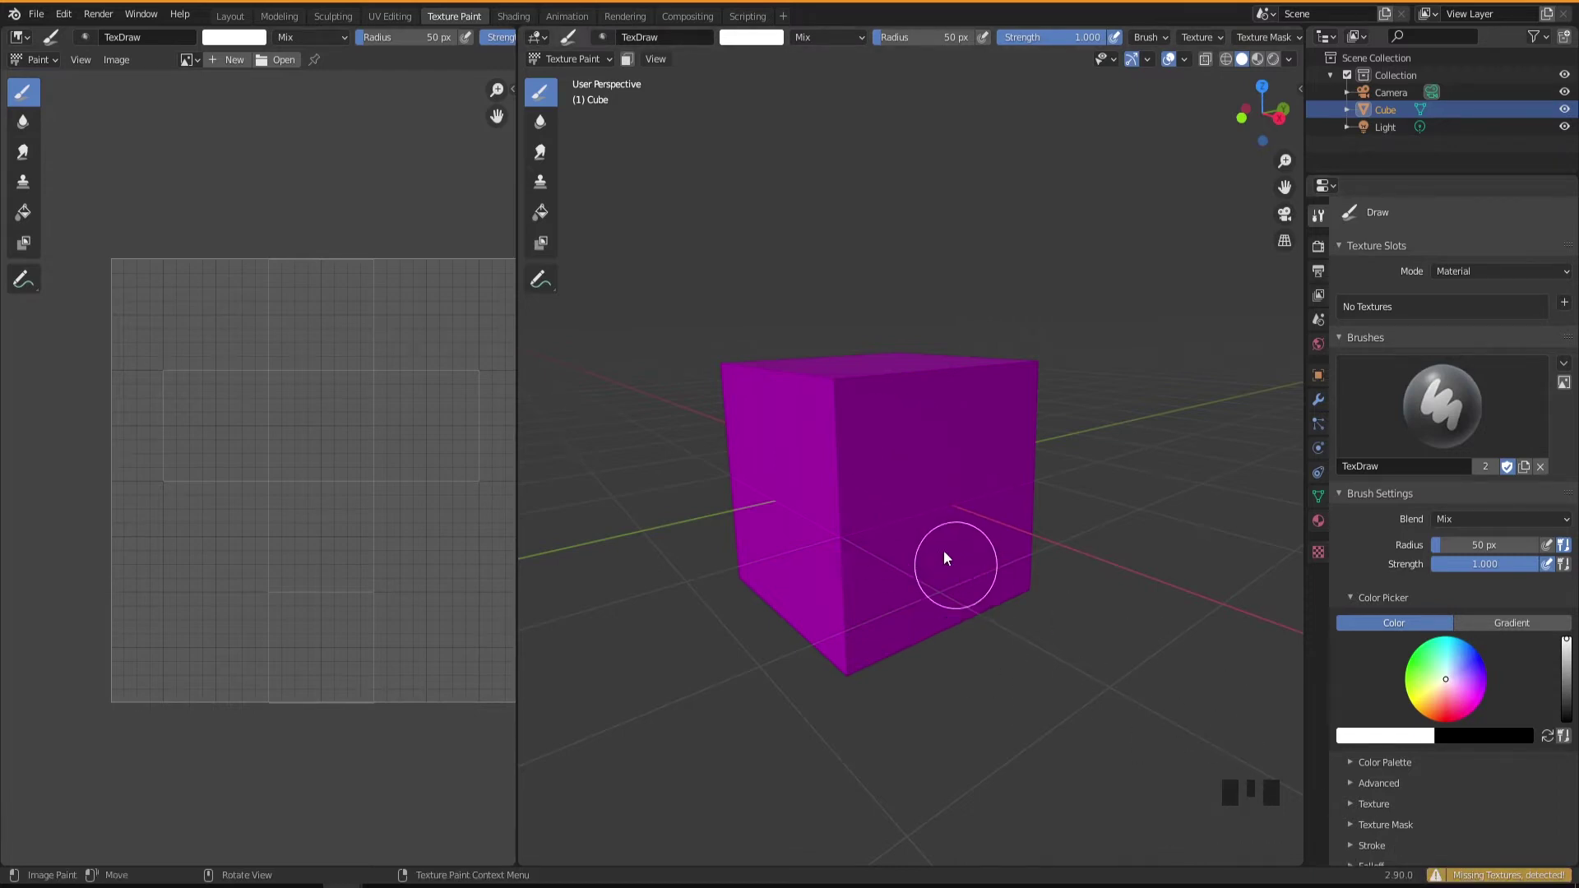
Step: Orbit the view around the untextured magenta cube
left_click_drag(913, 502, 226, 65)
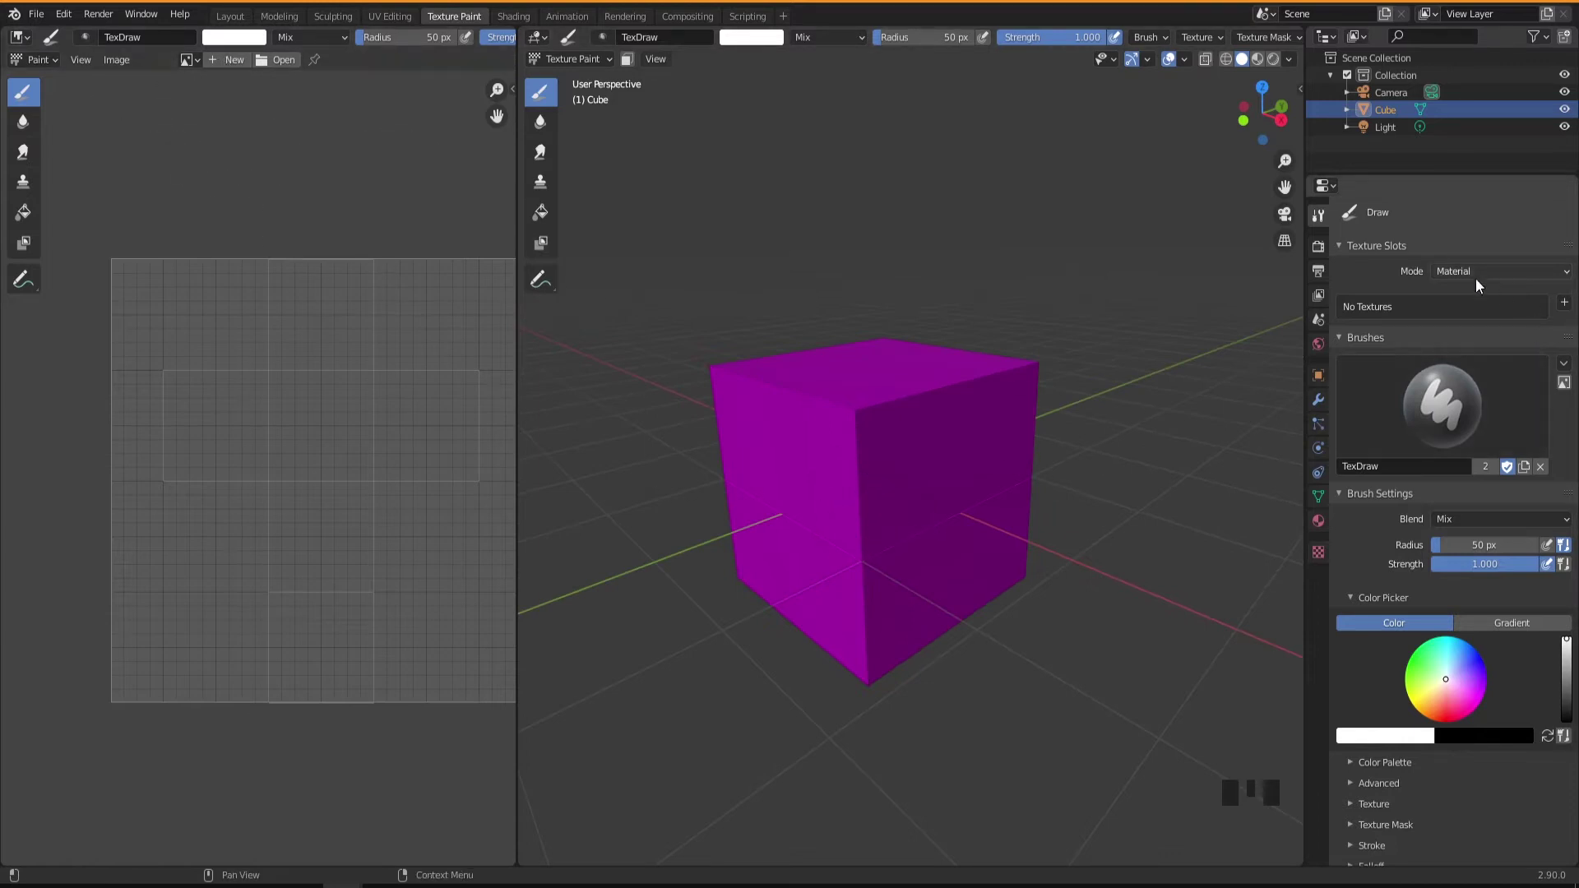
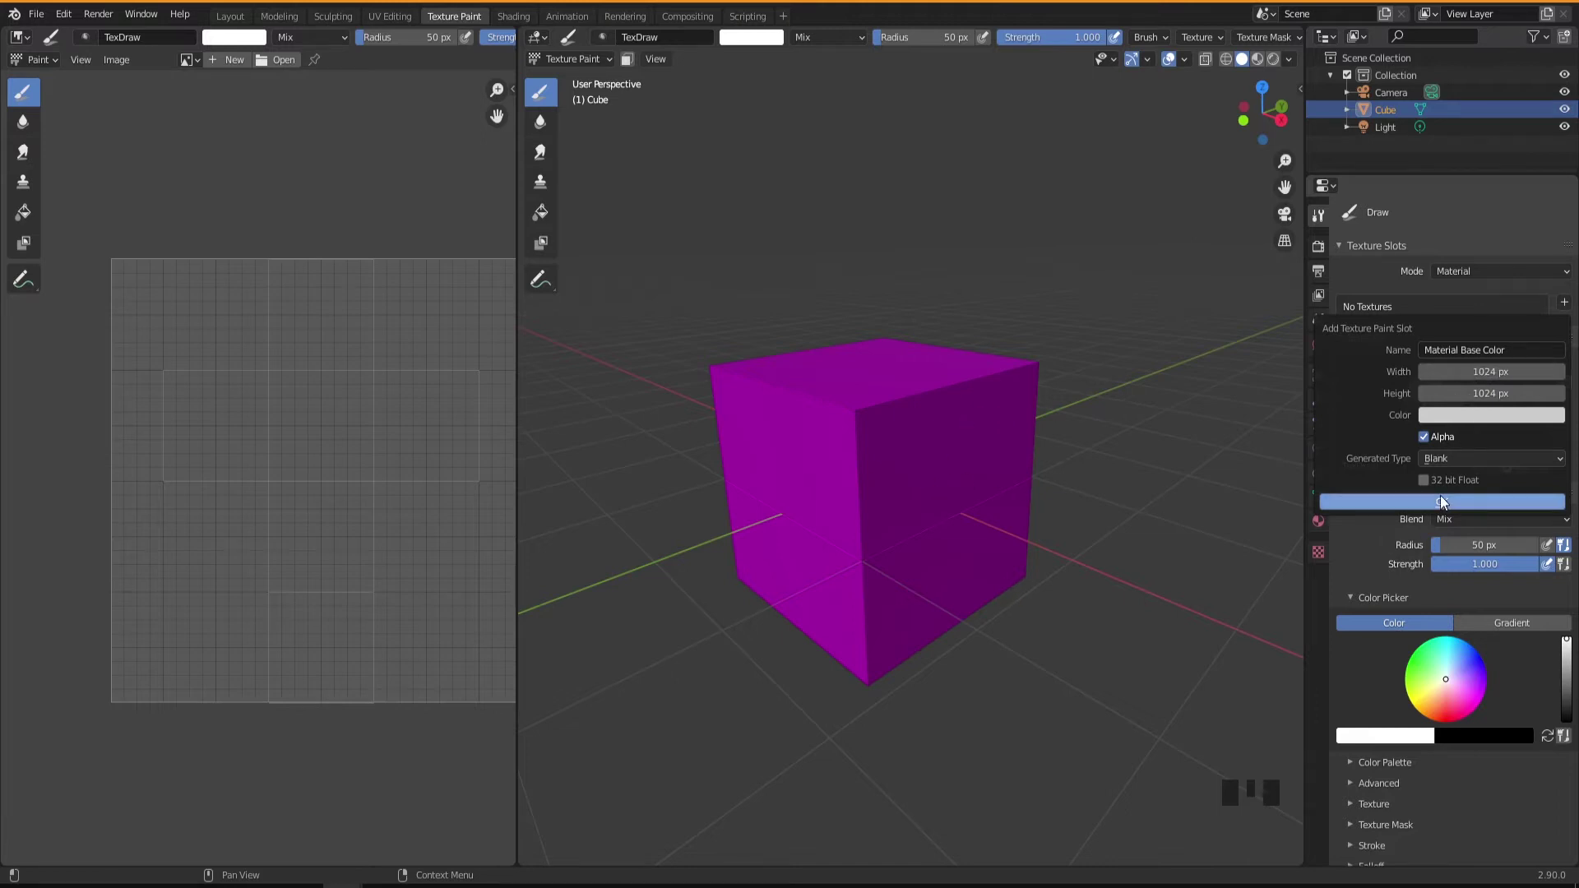
Step: Create the blank Base Color texture and paint a blue blob on one cube face
left_click_drag(928, 491, 918, 473)
left_click_drag(956, 529, 910, 471)
left_click_drag(910, 471, 896, 502)
middle_click(897, 502)
Step: Paint more blue over the blob in the image editor texture
left_click_drag(901, 456, 935, 505)
left_click_drag(935, 505, 204, 62)
left_click_drag(205, 63, 364, 422)
middle_click(364, 422)
scroll("down", 3)
Step: Paint green, blue, red and orange blobs on each UV island, then bring up Image > Save As
left_click_drag(350, 535, 265, 275)
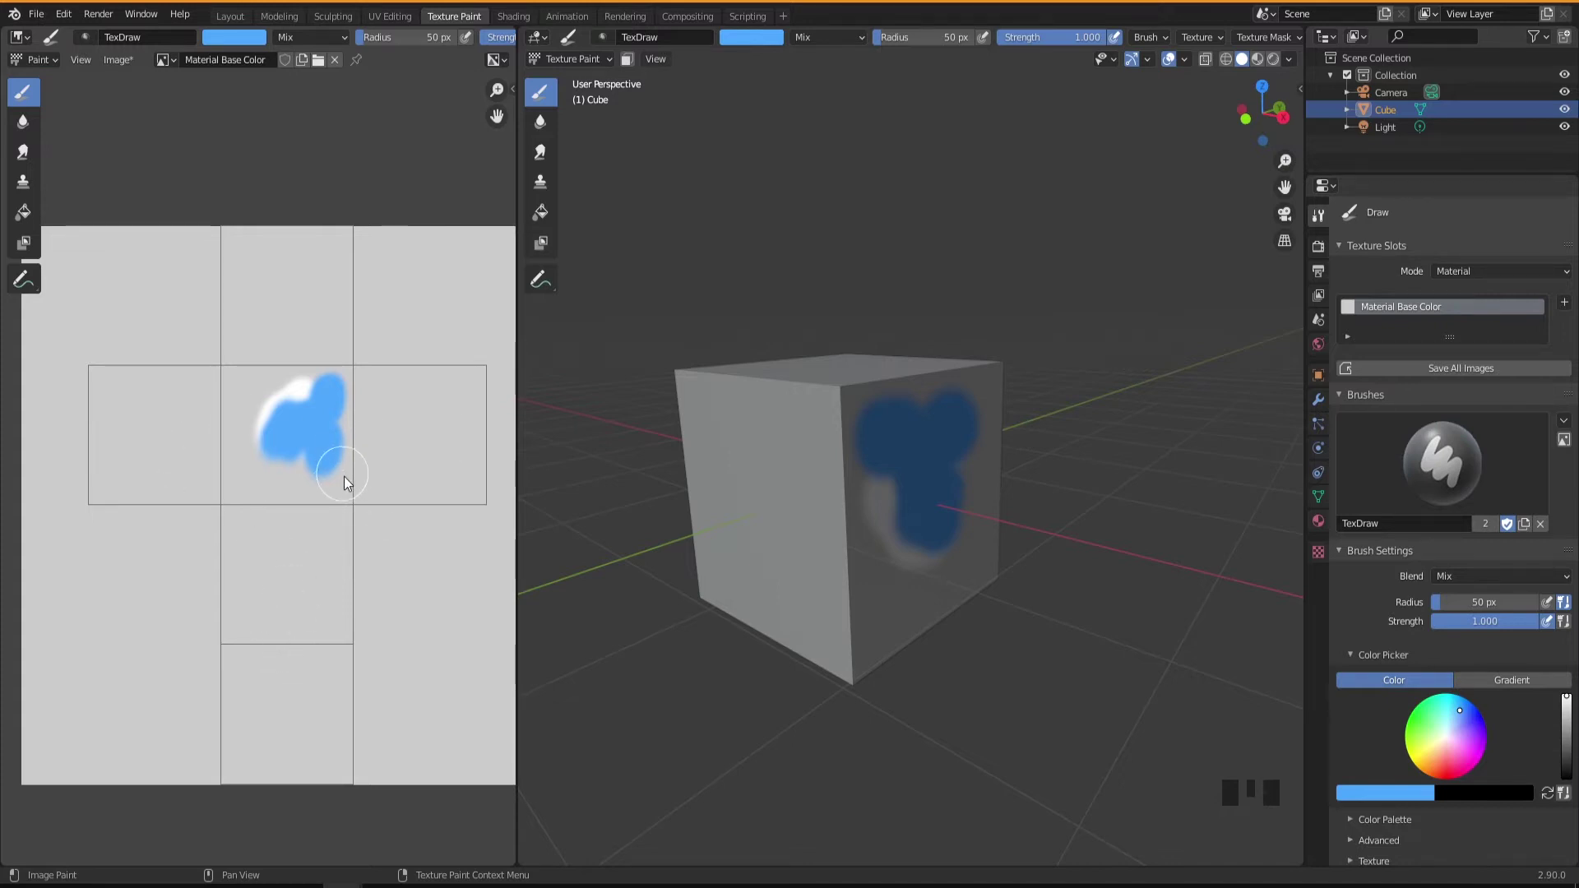
left_click_drag(1441, 768, 871, 557)
left_click_drag(871, 557, 237, 274)
left_click_drag(1433, 729, 801, 488)
left_click_drag(800, 488, 117, 66)
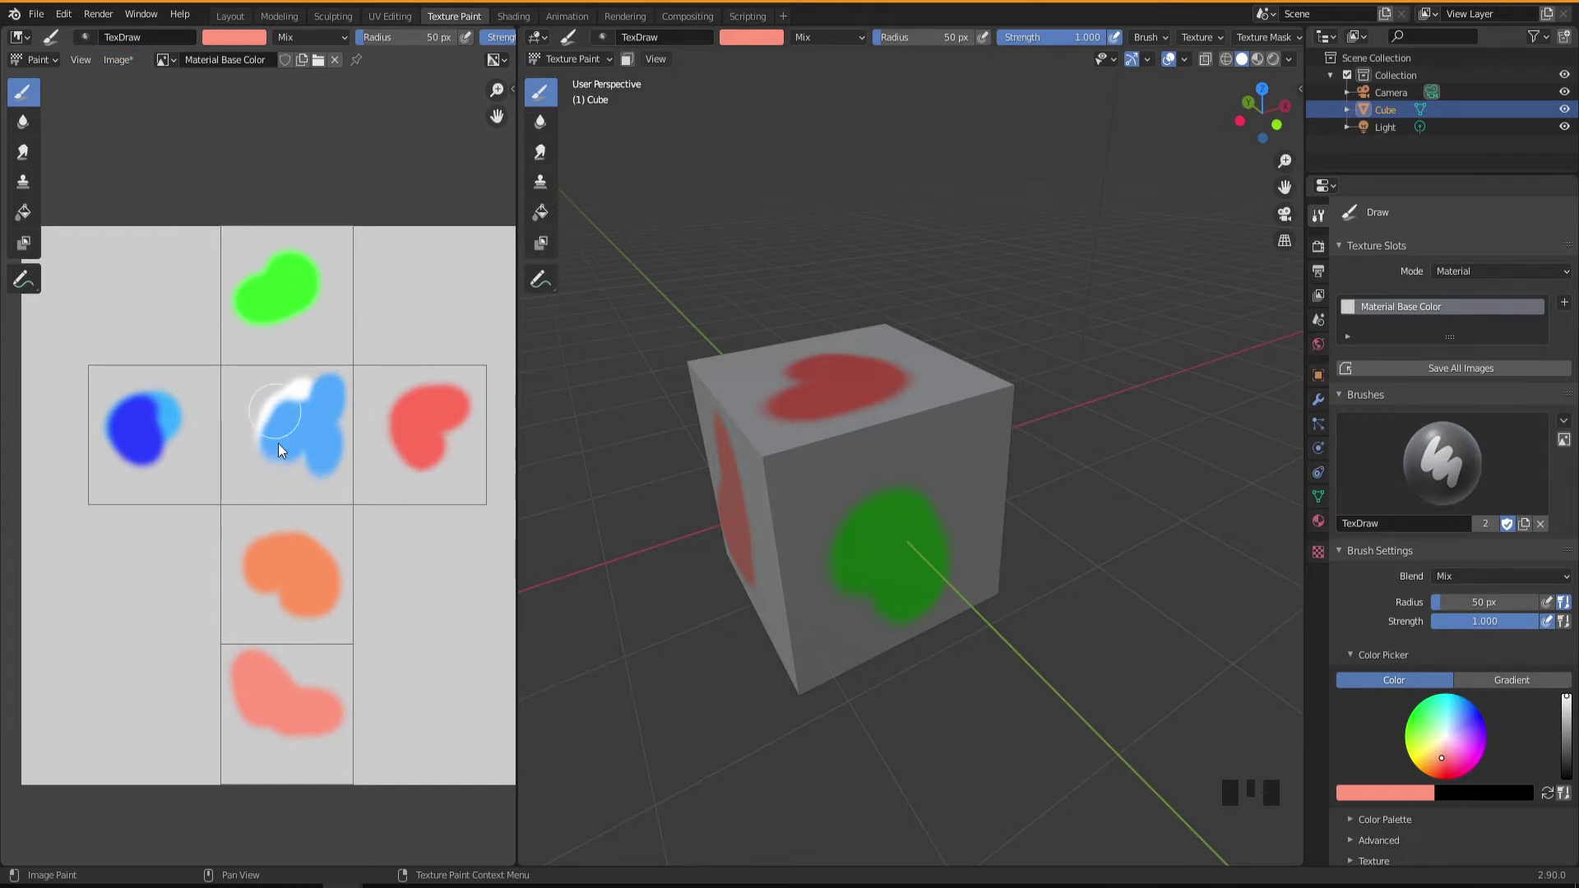
left_click_drag(869, 534, 111, 65)
left_click_drag(110, 64, 845, 439)
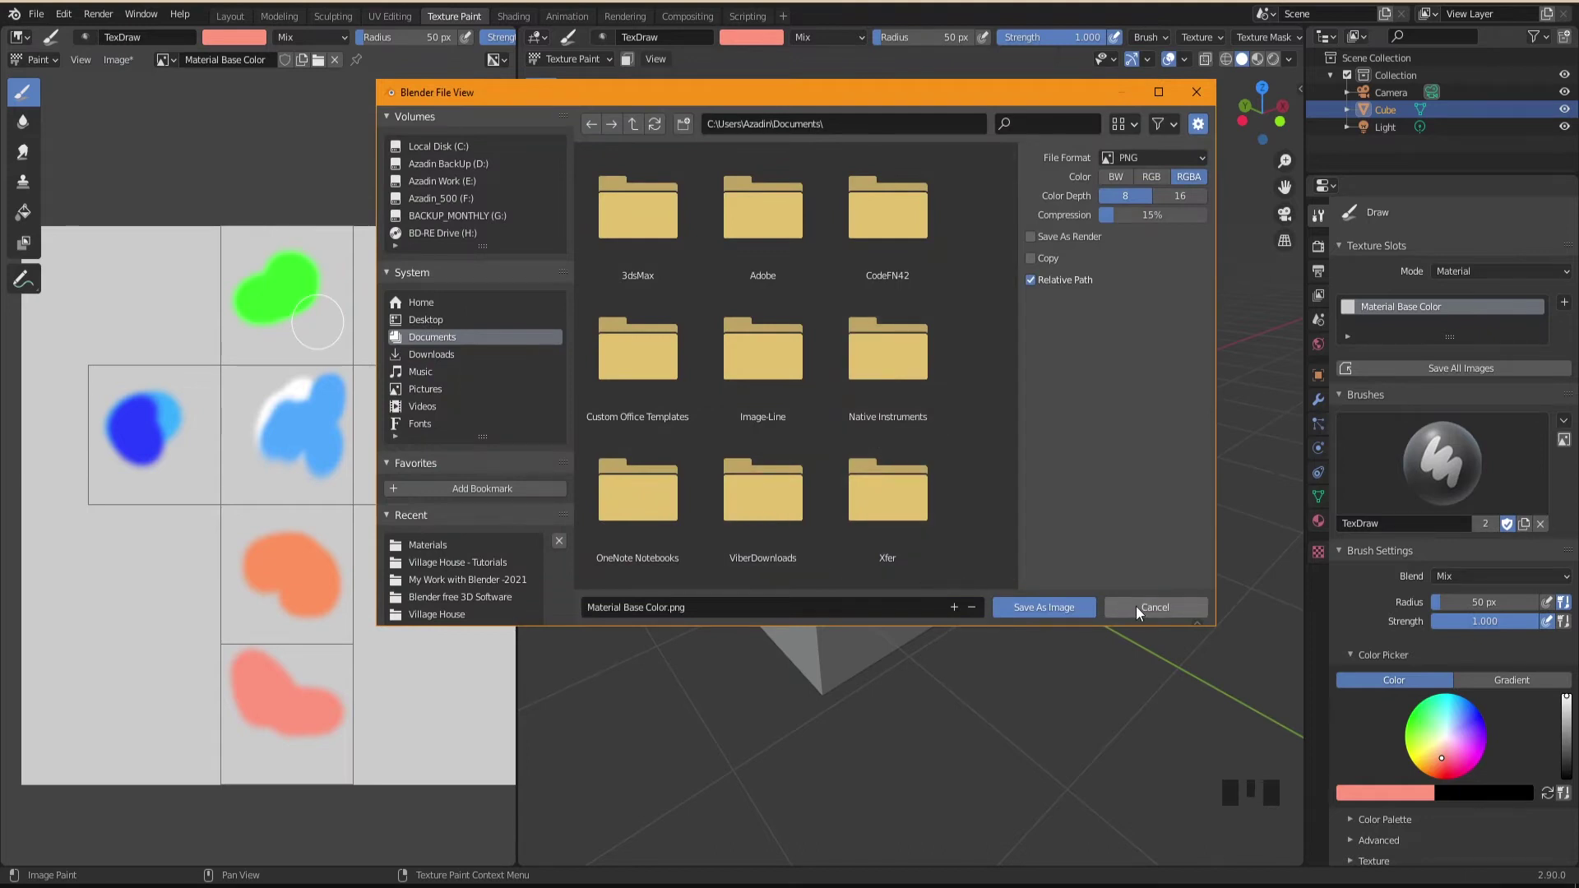
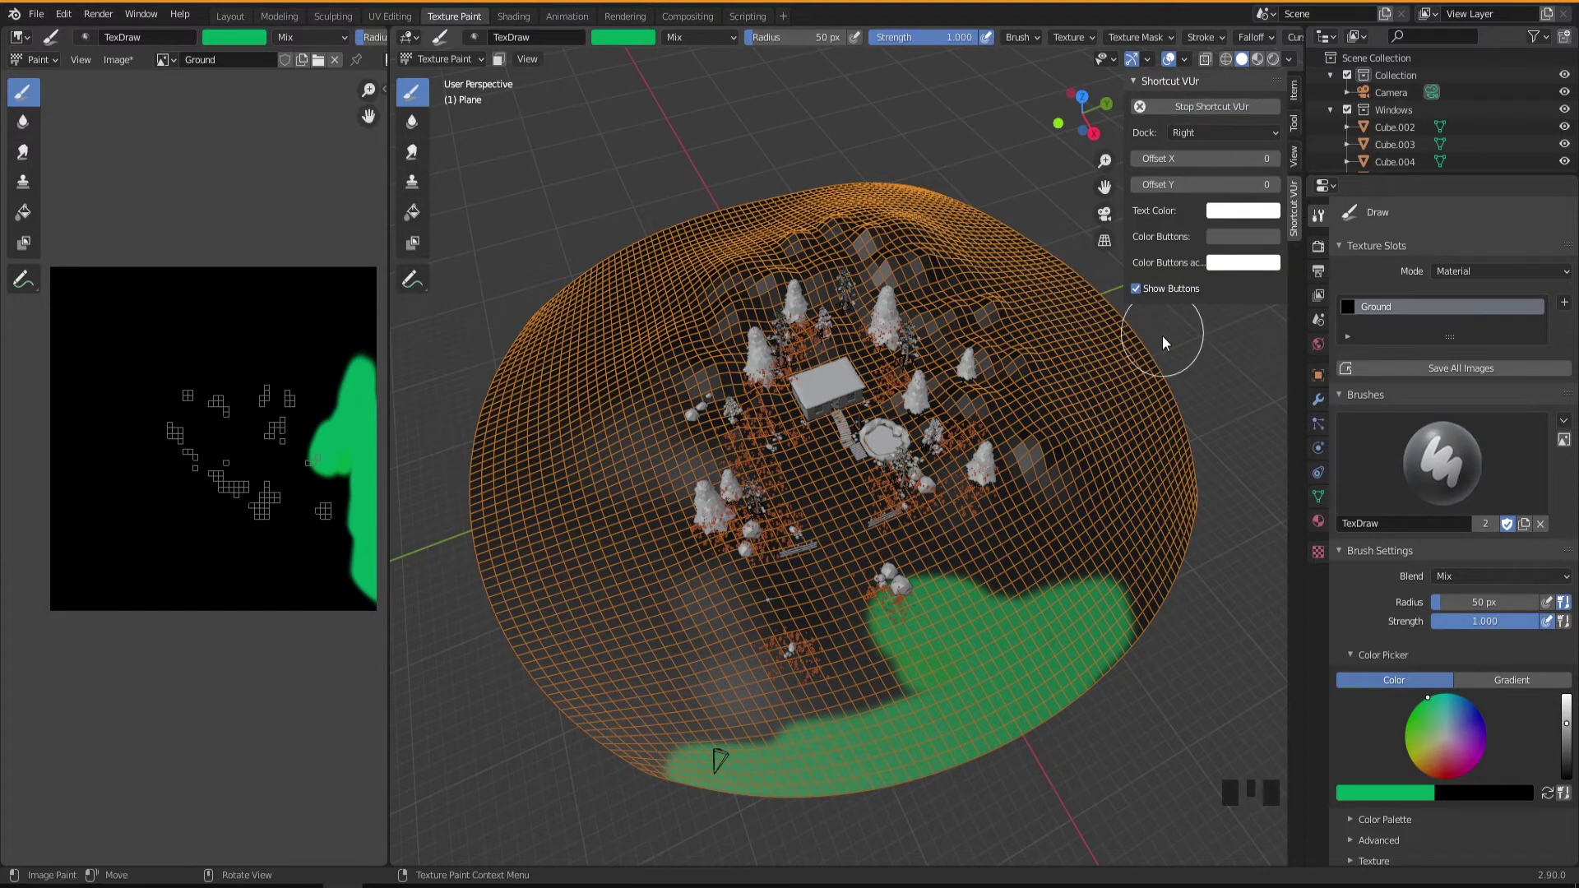
Step: Hide the sidebar and paint green Ground colour across the terrain in the viewport
key("n")
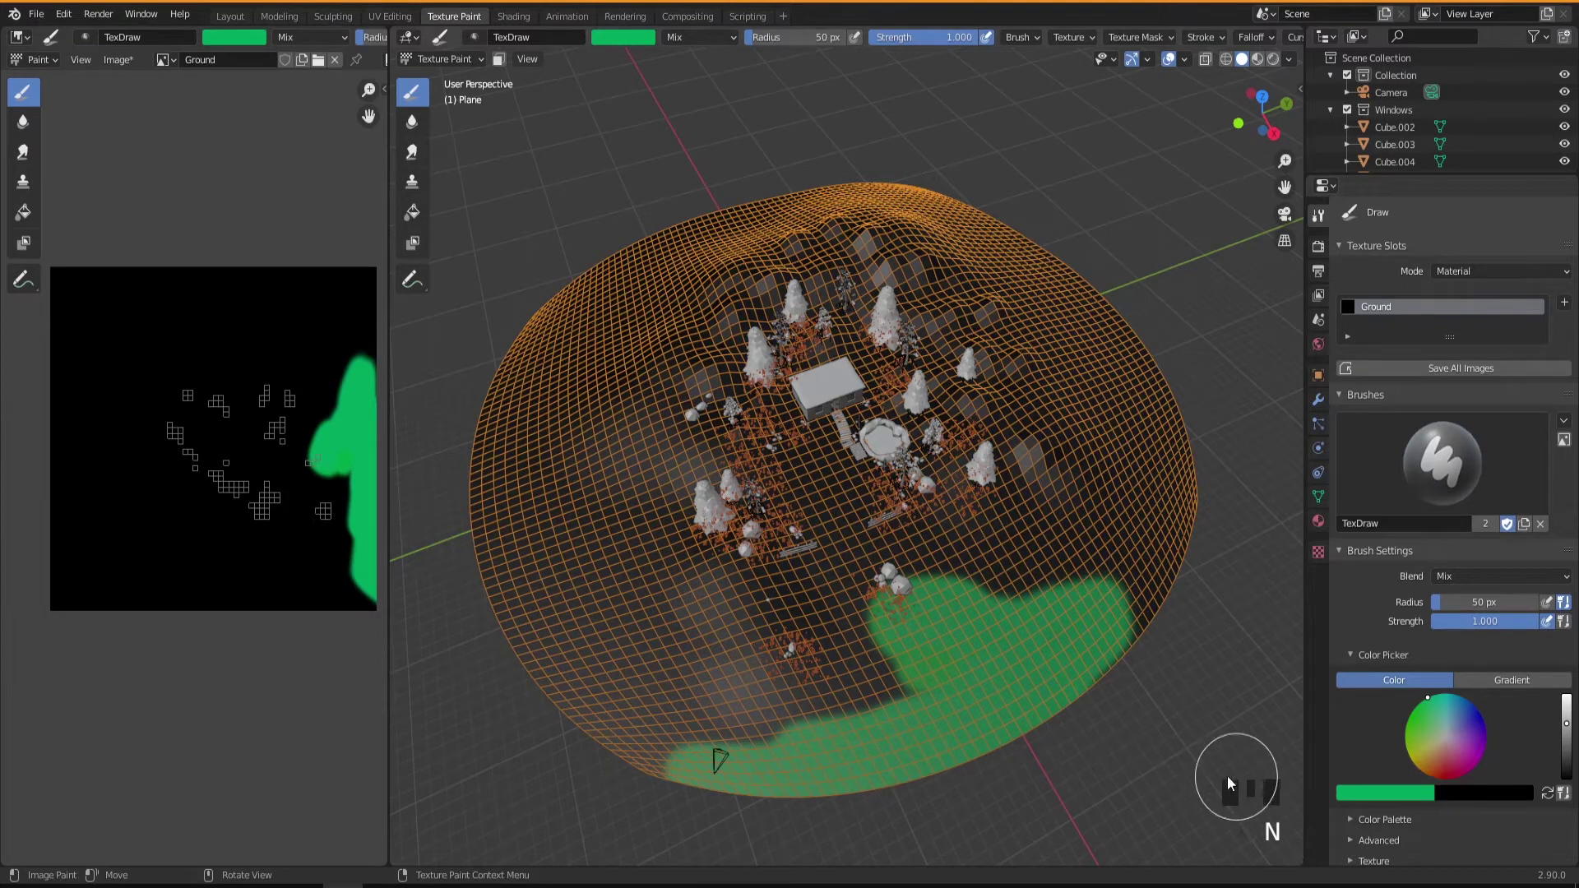
left_click_drag(813, 694, 624, 683)
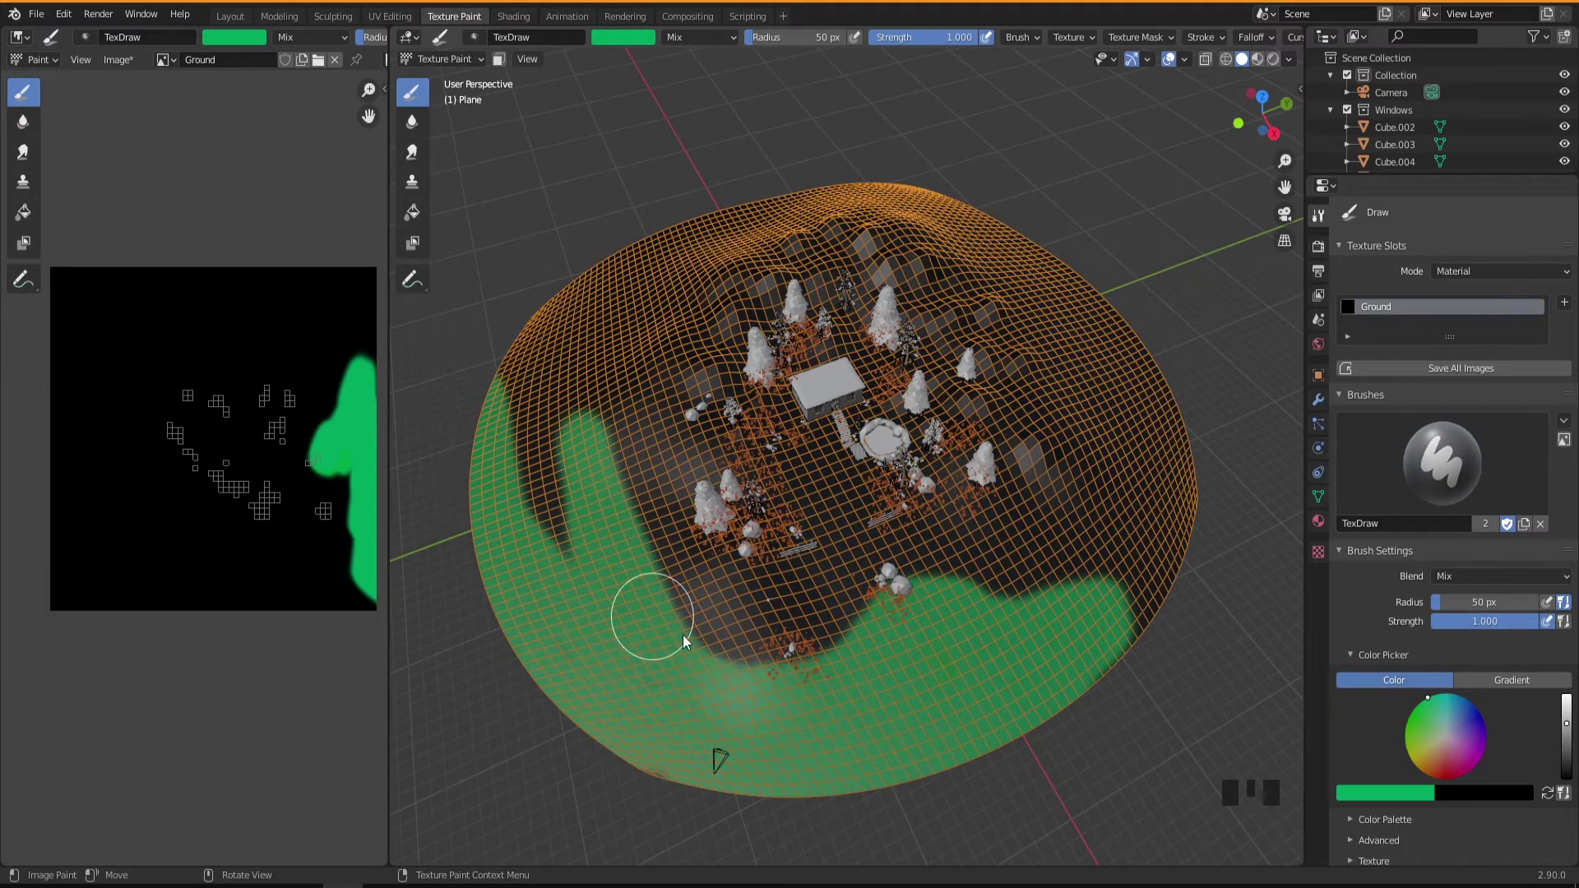
left_click_drag(238, 386, 1465, 613)
left_click_drag(1451, 608, 454, 451)
left_click_drag(177, 392, 224, 408)
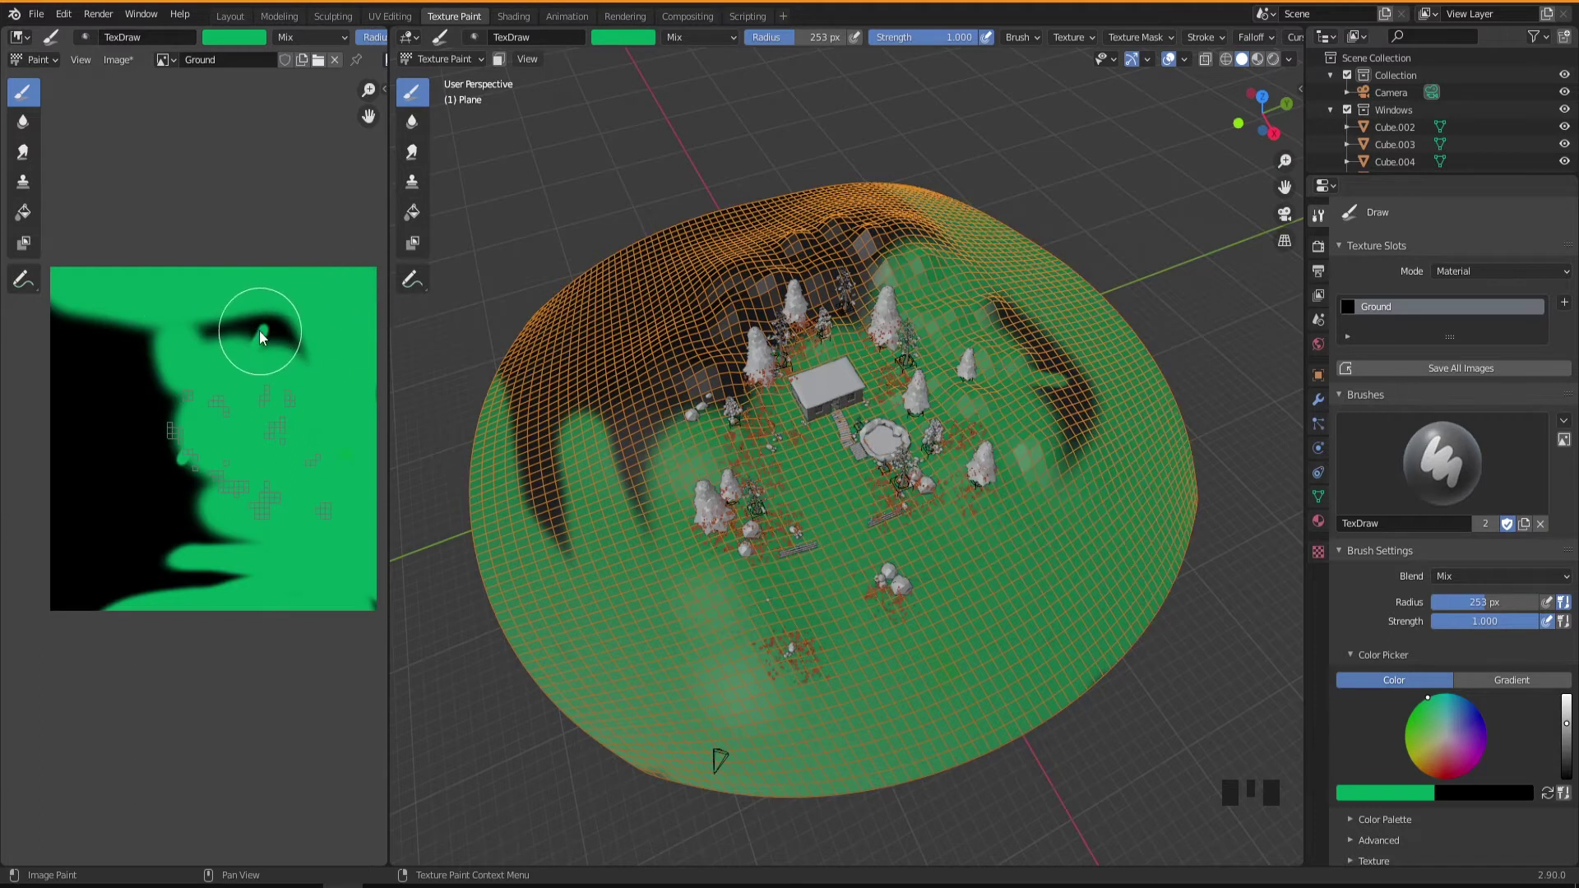
Step: Paint green over the remaining areas of the Ground texture in the image editor
left_click_drag(262, 326, 140, 323)
left_click_drag(69, 361, 61, 618)
left_click_drag(127, 603, 803, 464)
left_click_drag(802, 464, 861, 410)
scroll("up", 3)
Step: Switch to the Layout workspace and orbit low across the terrain to see house and trees
left_click_drag(840, 484, 890, 275)
left_click(890, 275)
left_click(232, 28)
left_click_drag(750, 498, 1291, 68)
left_click_drag(1290, 68, 1240, 182)
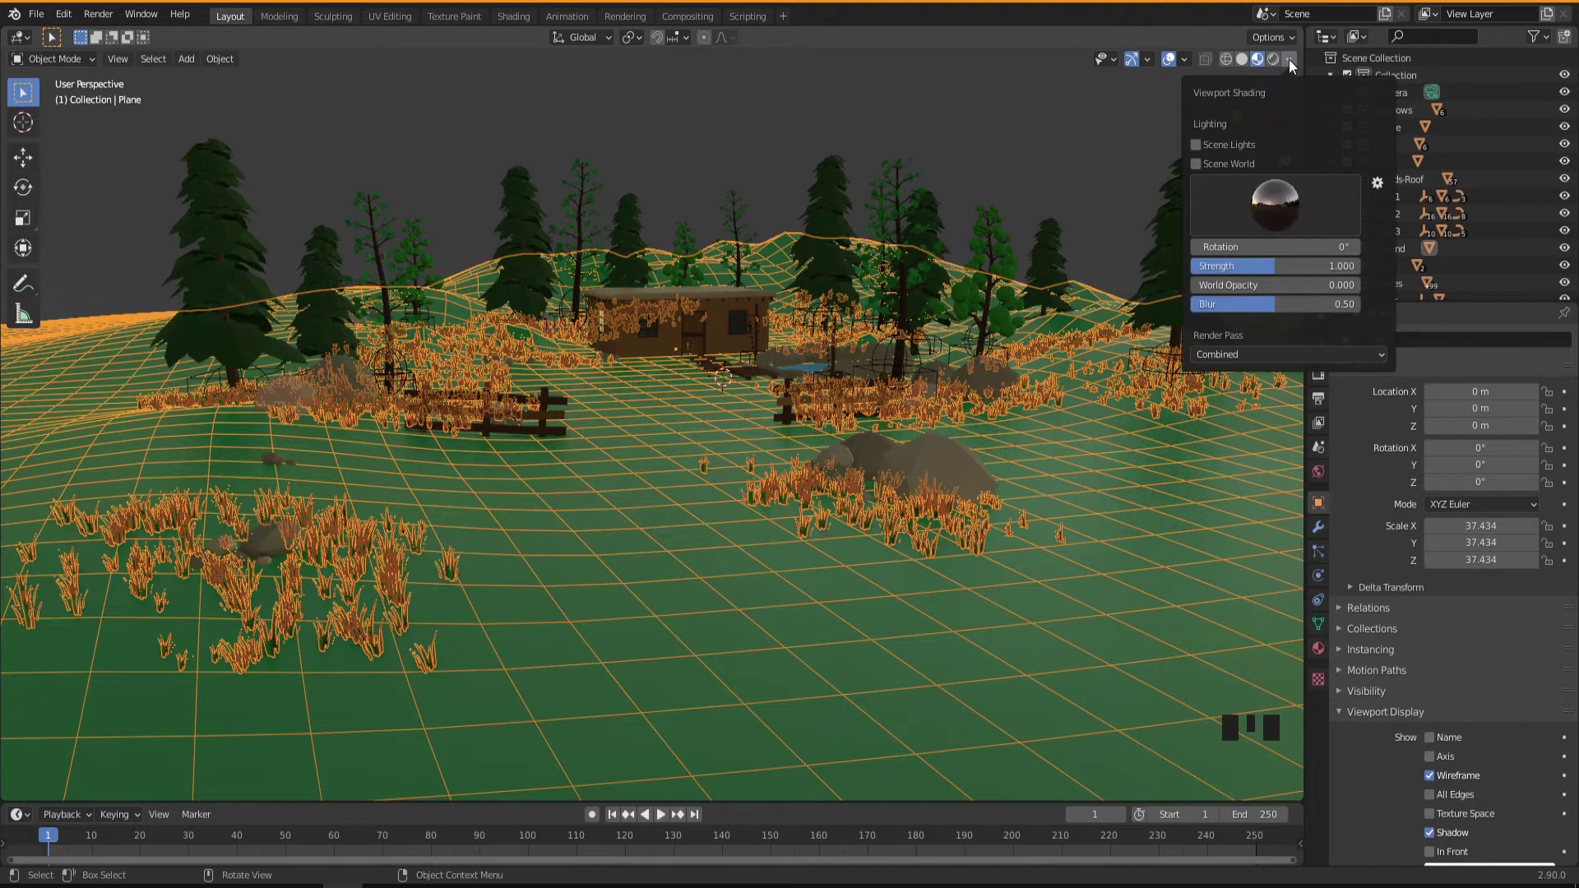
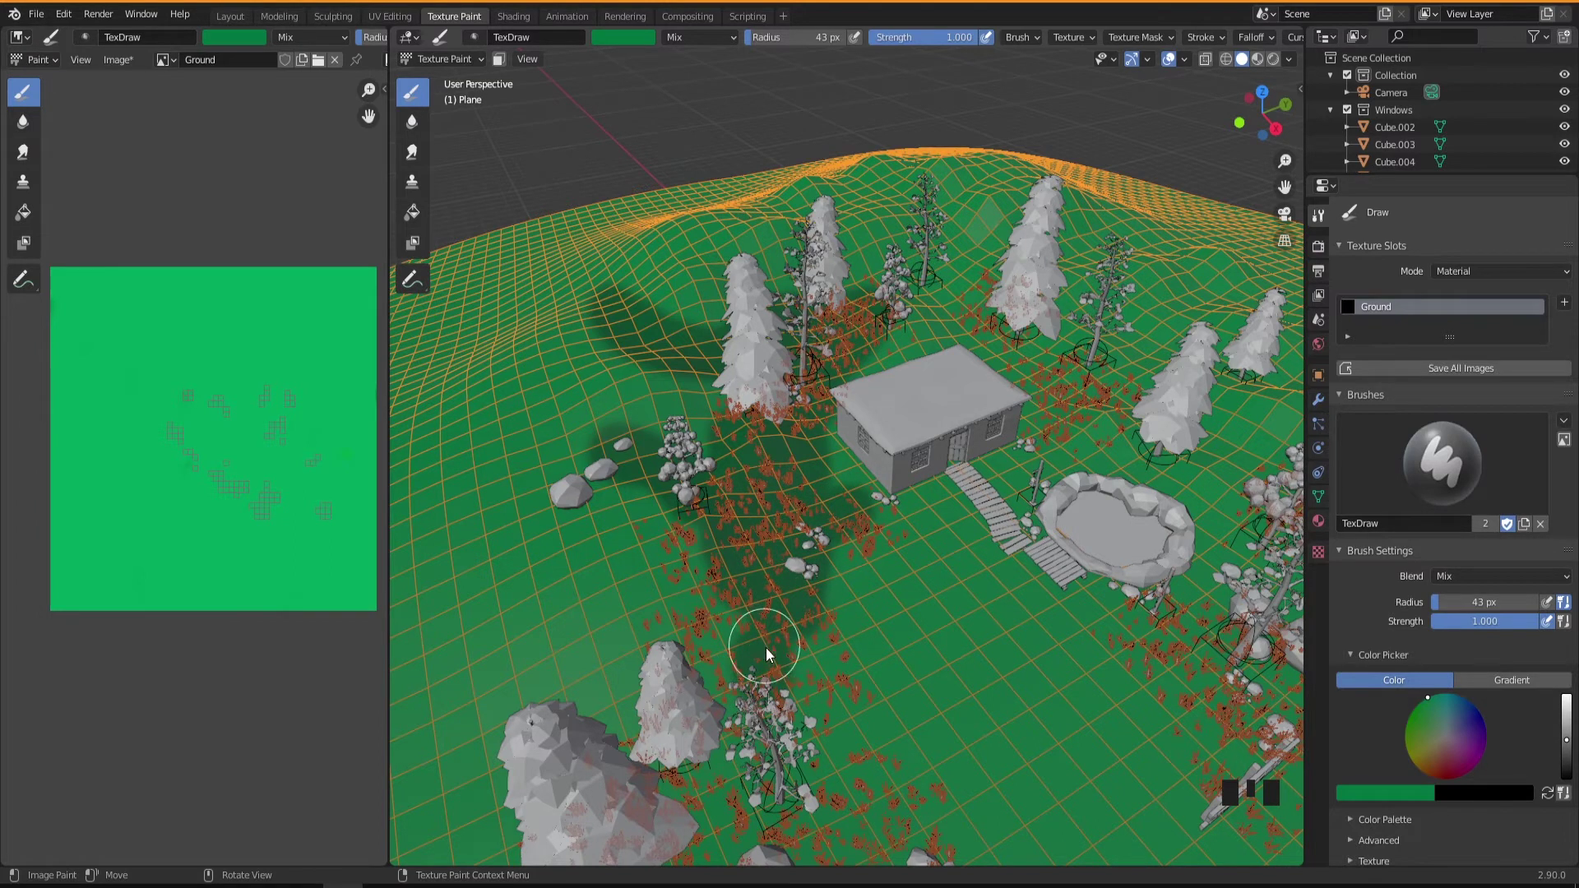
Step: Reposition the view and paint along the path across the grass
middle_click(726, 518)
left_click_drag(684, 629, 444, 750)
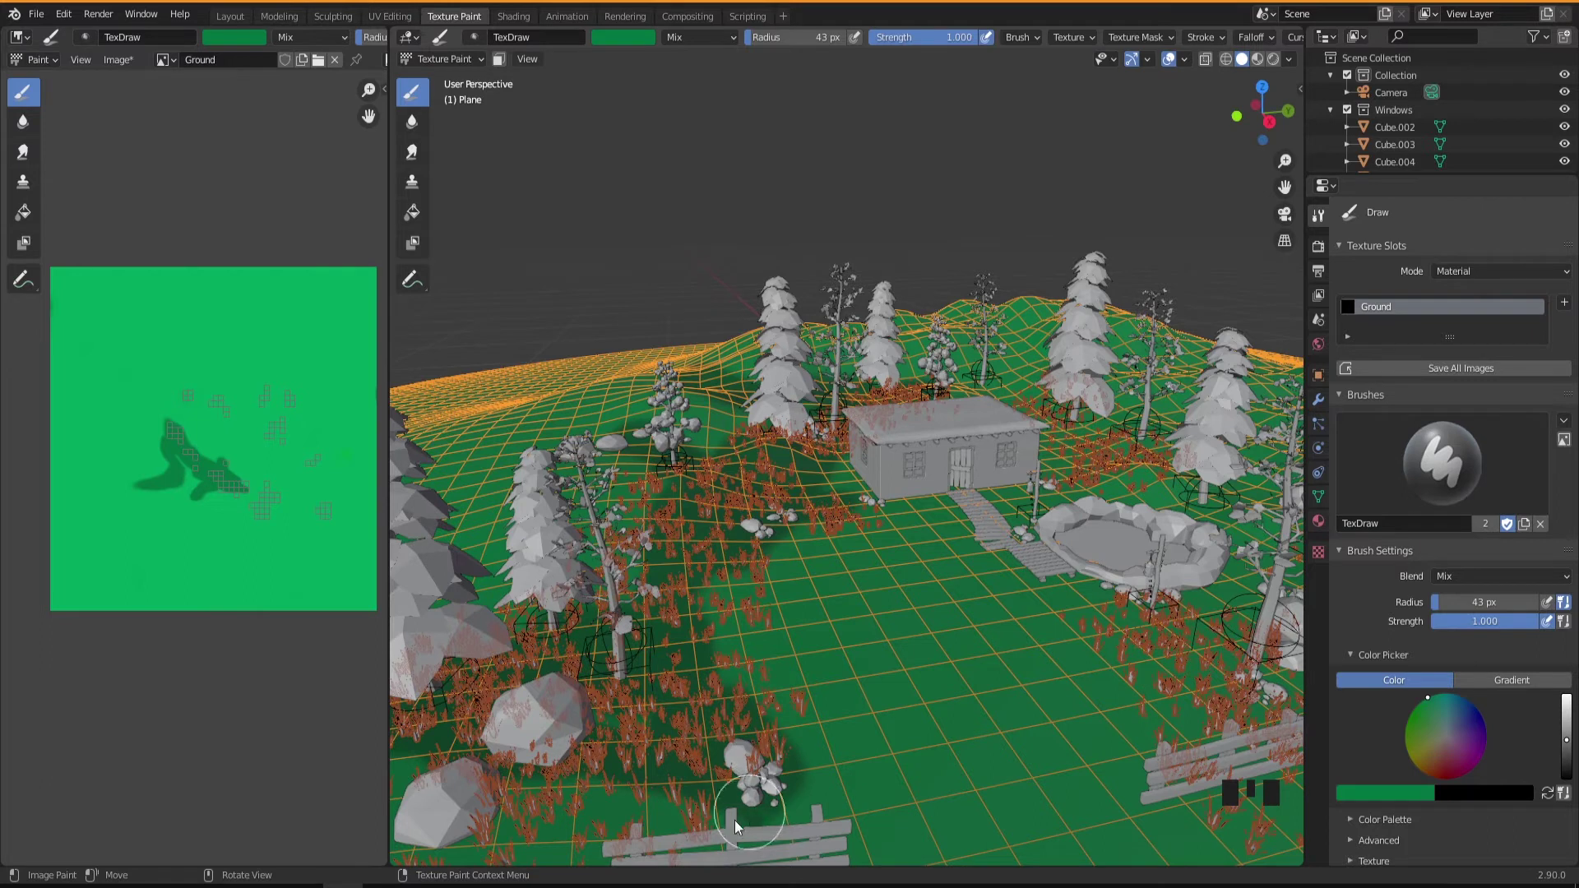
scroll("down", 3)
scroll("down", 3)
left_click_drag(695, 703, 831, 636)
left_click_drag(832, 636, 812, 588)
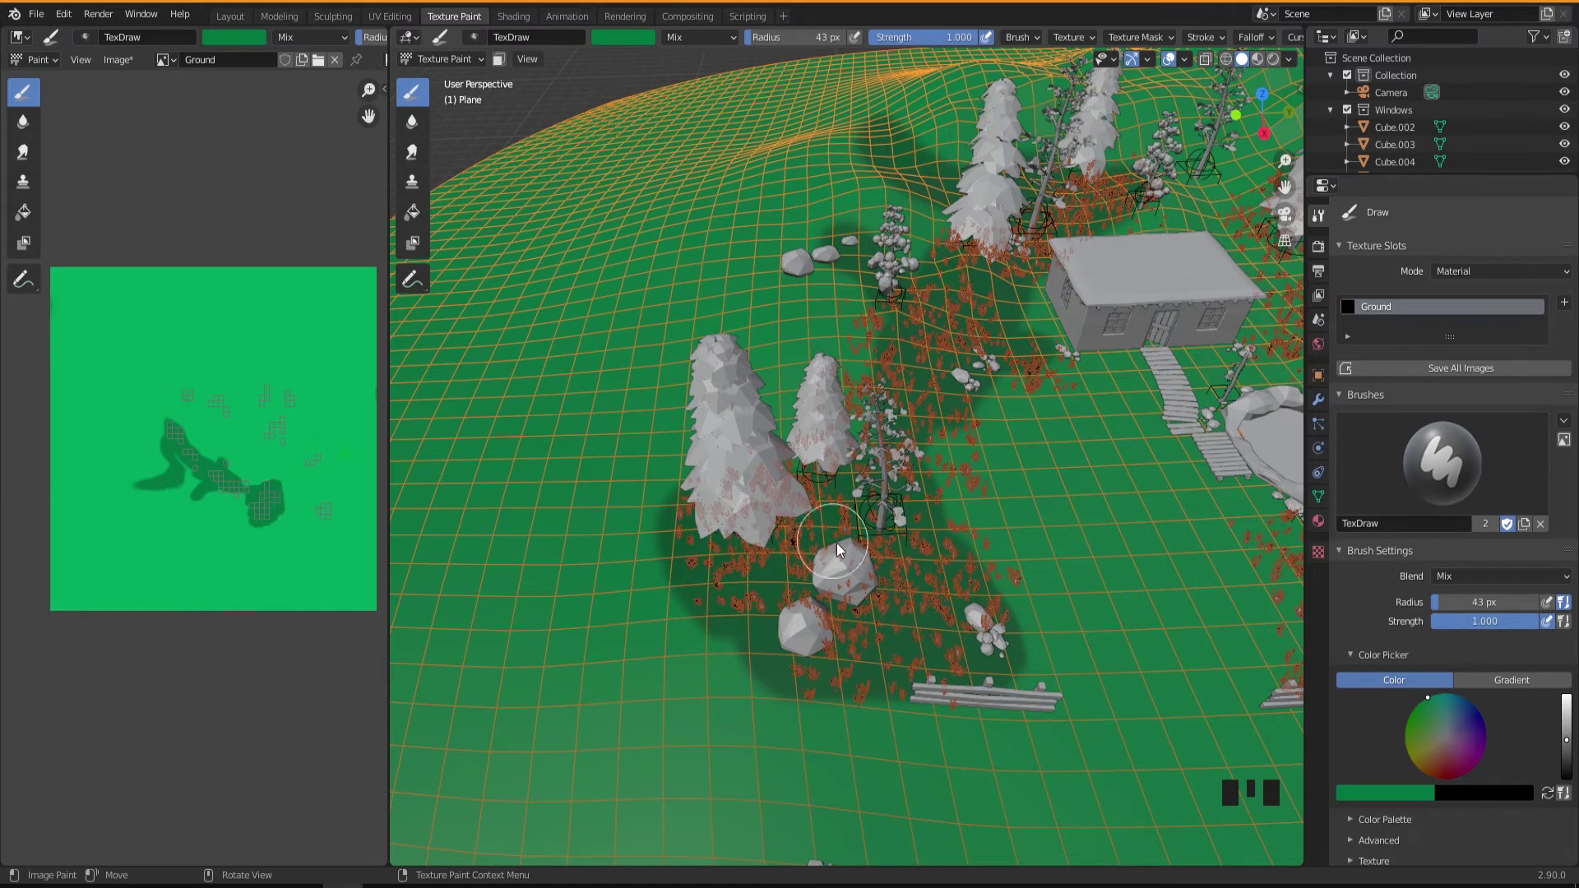
Step: Paint darker green shading around the trees and rocks and under the trees
left_click_drag(879, 538, 938, 554)
left_click_drag(938, 554, 854, 649)
left_click_drag(753, 671, 948, 564)
middle_click(948, 564)
left_click_drag(878, 576, 968, 564)
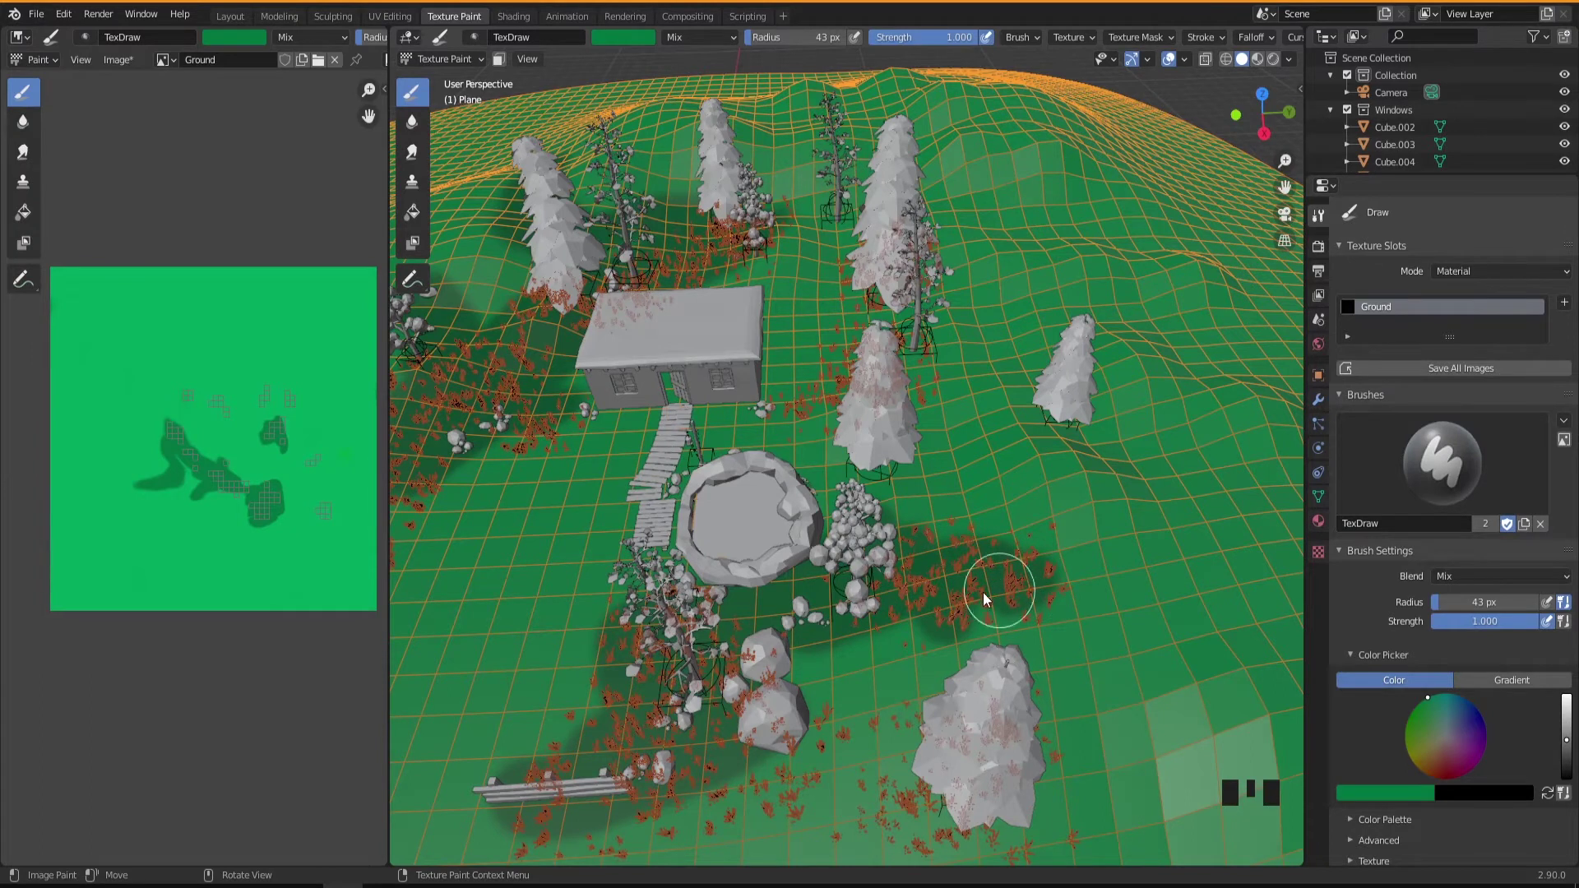
left_click_drag(805, 683, 821, 755)
middle_click(821, 756)
Step: Set the brush to Radius 91 px and Strength 0.639 for broader, softer strokes
left_click_drag(955, 545, 997, 508)
left_click(997, 509)
left_click(955, 609)
middle_click(715, 492)
left_click(714, 492)
middle_click(754, 496)
left_click(515, 721)
left_click(865, 756)
Step: Paint broad lighter green patches over the open terrain around the central area
scroll("down", 3)
left_click(1571, 664)
middle_click(923, 560)
left_click(872, 609)
middle_click(1087, 469)
left_click(1107, 432)
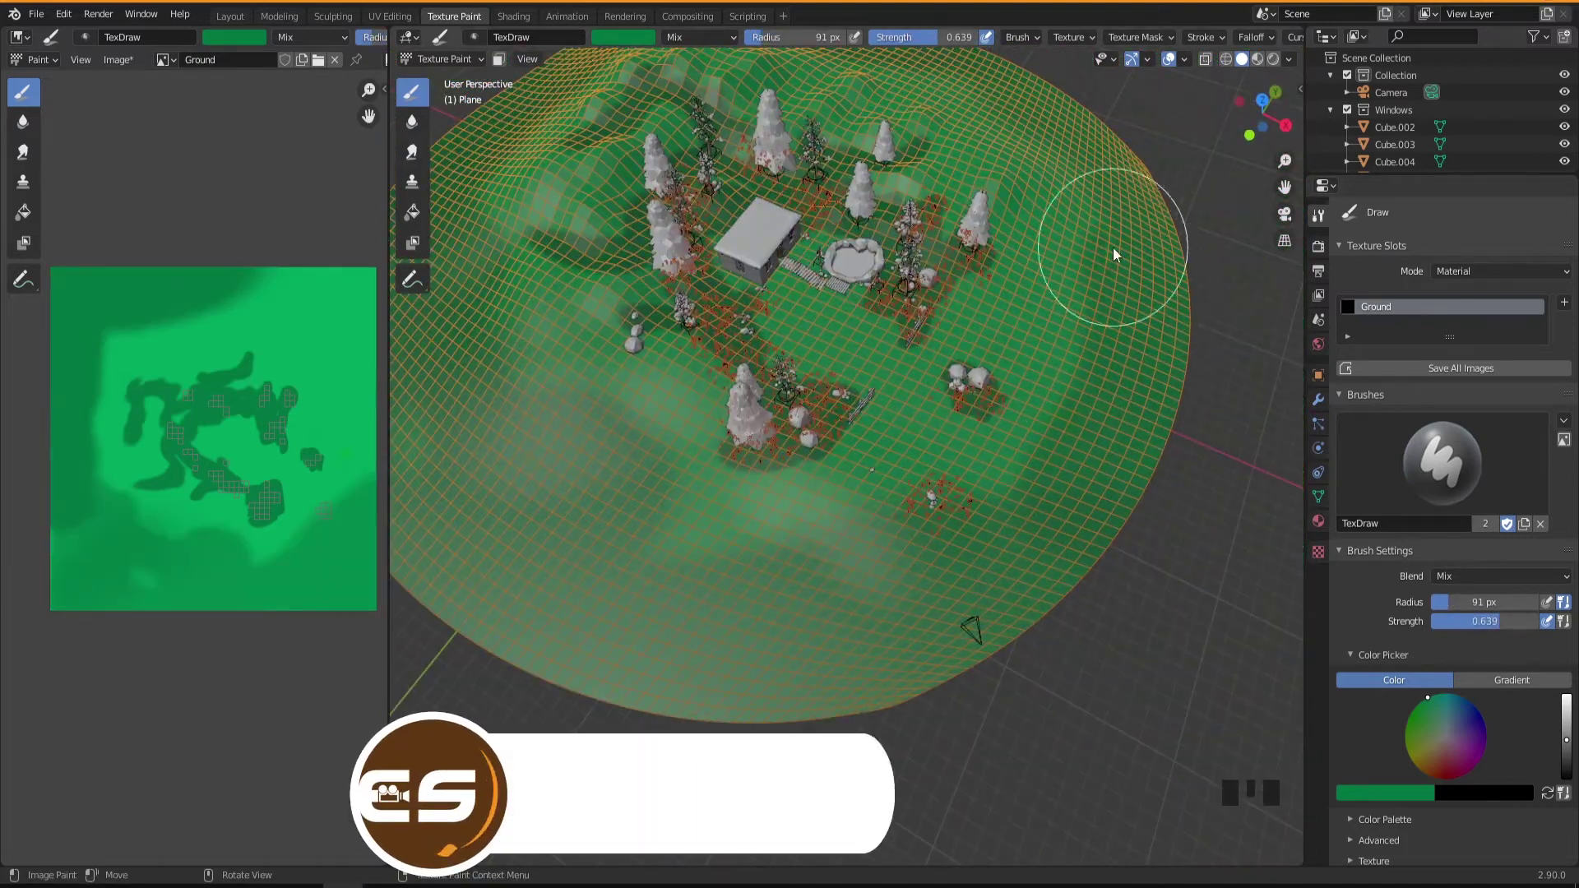
middle_click(766, 534)
scroll("up", 3)
middle_click(780, 674)
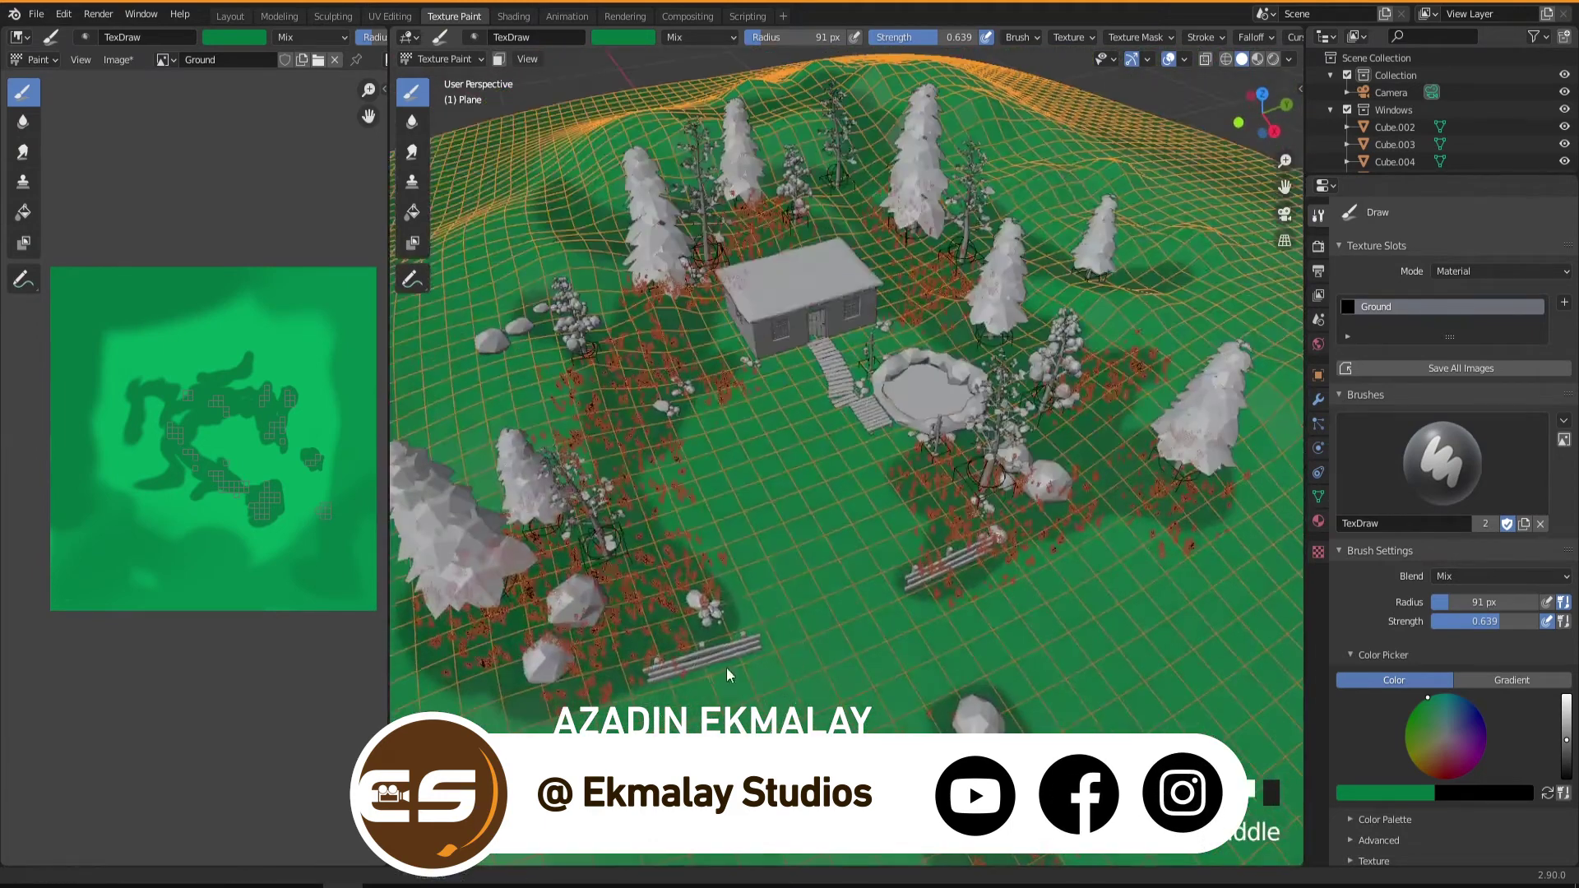
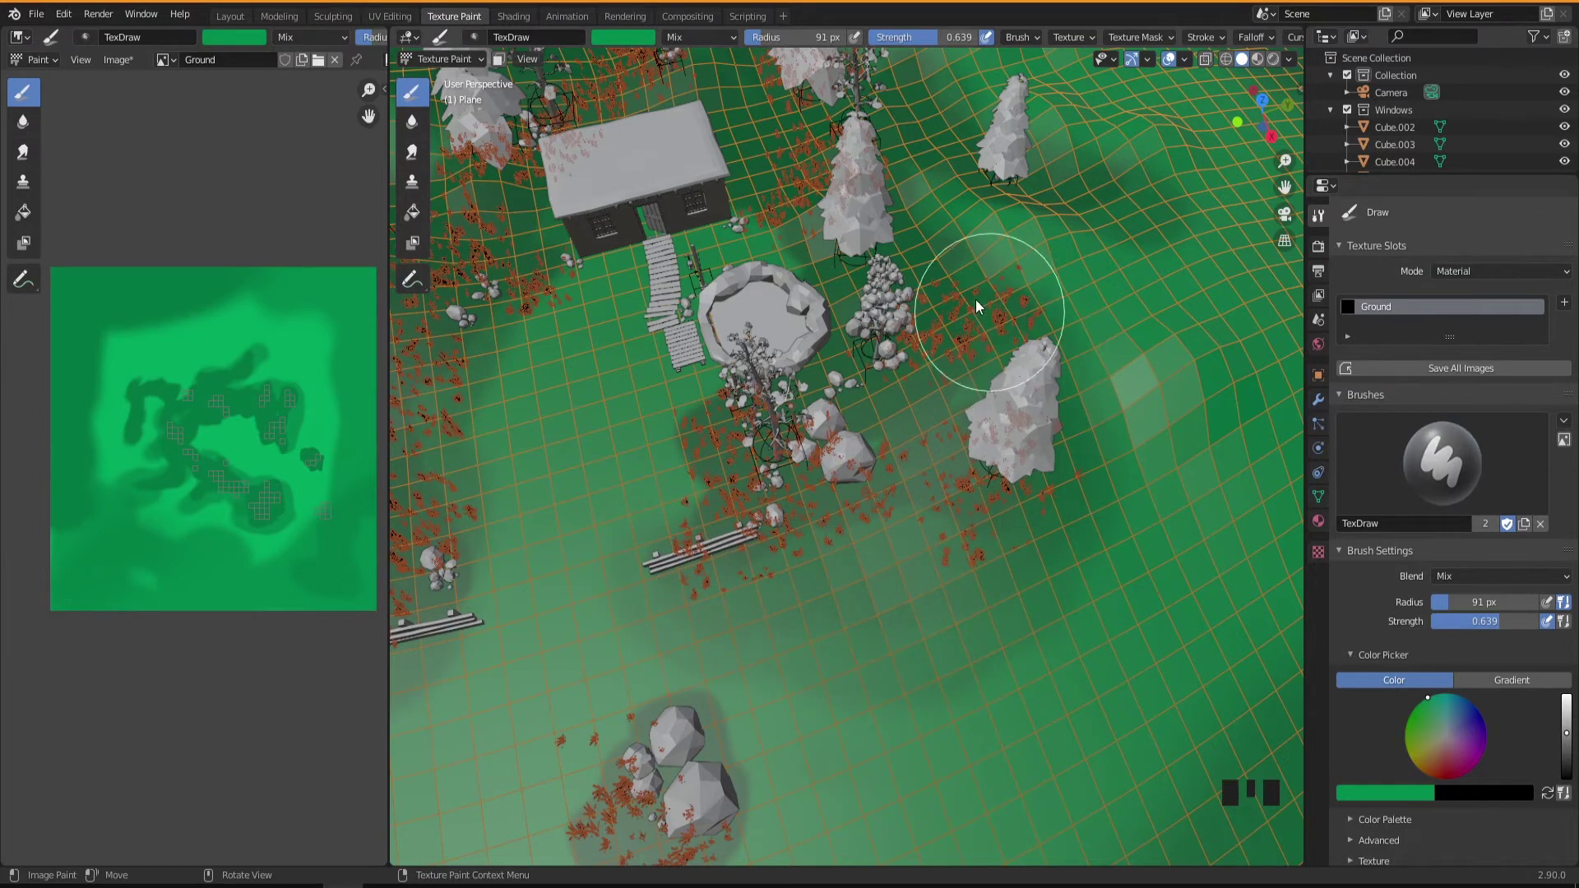
Step: Paint lighter green over the open grass and first patches on the hillside
left_click_drag(968, 642, 769, 597)
left_click_drag(769, 597, 633, 628)
middle_click(633, 629)
left_click_drag(694, 556, 928, 454)
left_click_drag(929, 454, 1004, 300)
Step: Add light green highlights across the hills behind the trees
left_click(1005, 299)
middle_click(1126, 342)
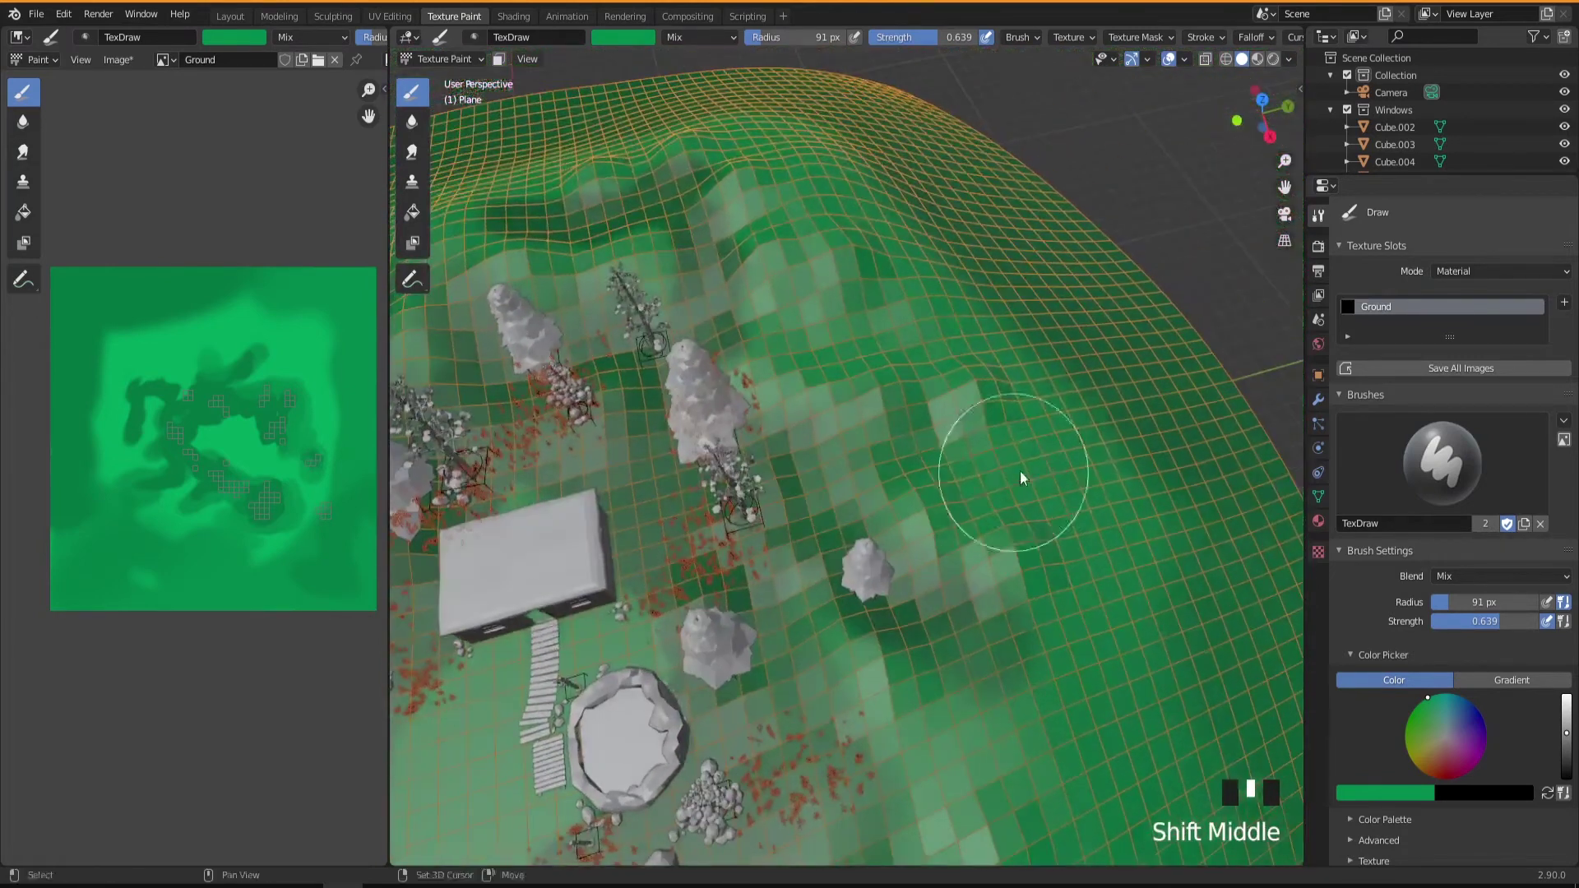
left_click_drag(1052, 446, 805, 452)
left_click_drag(805, 451, 986, 437)
scroll("up", 3)
left_click_drag(1570, 728, 832, 676)
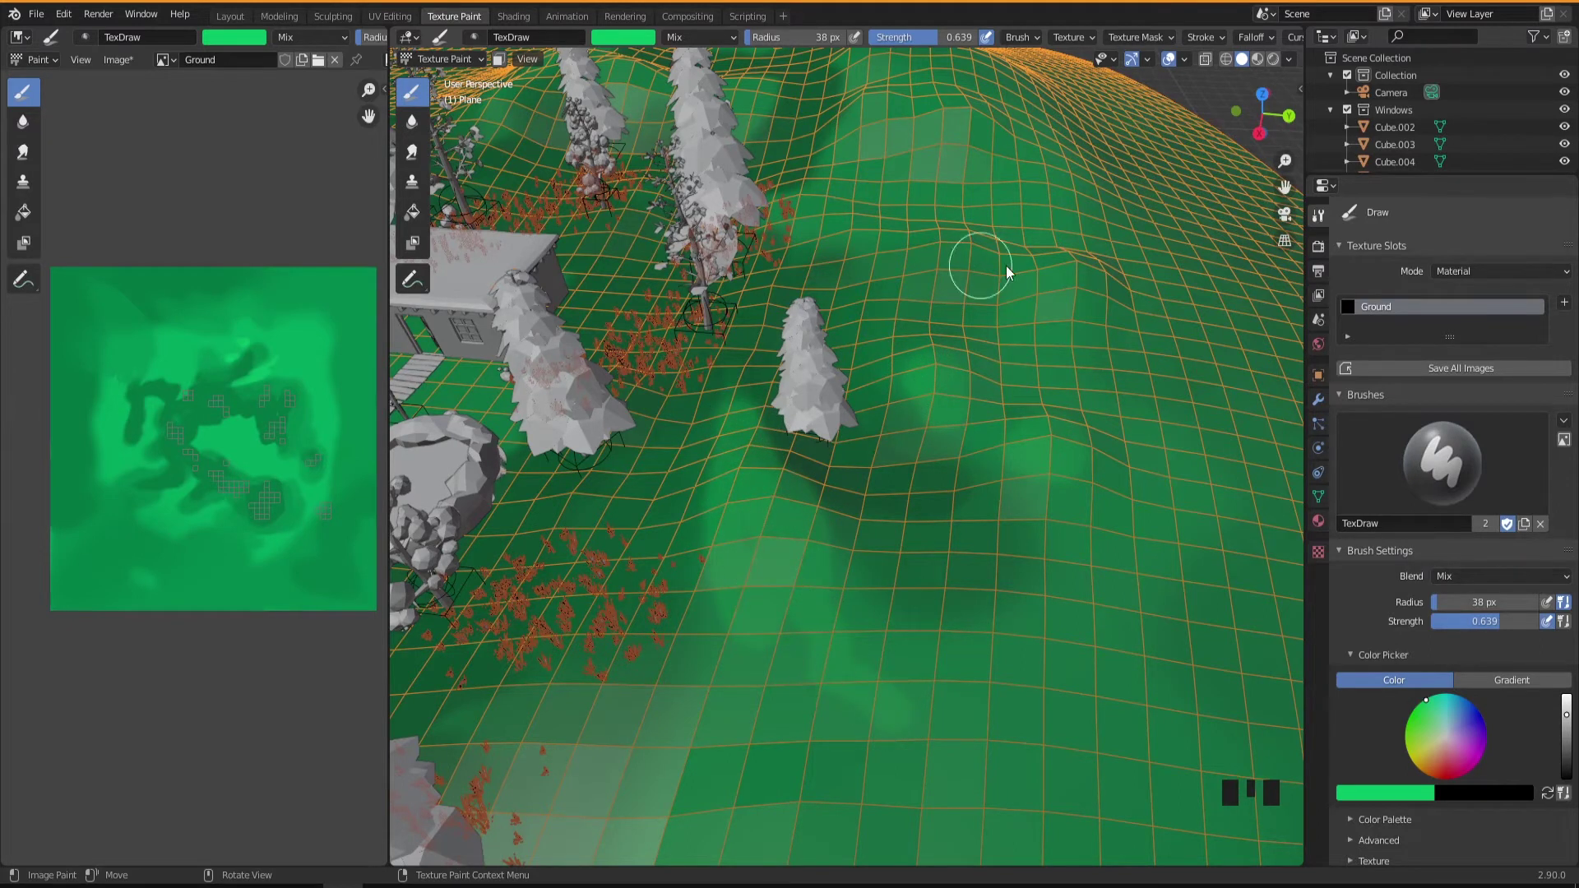
Step: Finish the hill highlight, then paint a tan dirt path running down from the house steps
left_click_drag(1066, 289, 994, 499)
middle_click(993, 499)
left_click_drag(981, 468, 788, 309)
left_click_drag(789, 309, 850, 323)
left_click_drag(849, 323, 716, 358)
left_click_drag(716, 358, 712, 387)
left_click_drag(711, 387, 723, 481)
left_click_drag(723, 481, 723, 393)
left_click_drag(724, 393, 698, 621)
left_click_drag(699, 620, 691, 413)
left_click_drag(691, 413, 905, 376)
Step: Widen the tan dirt path below the house
middle_click(904, 375)
left_click_drag(807, 361, 1047, 441)
left_click_drag(1047, 441, 1107, 517)
left_click_drag(1107, 518, 948, 557)
middle_click(949, 557)
Step: Fill in the tan dirt path across the foreground grass
left_click_drag(969, 389, 795, 686)
left_click_drag(795, 686, 838, 611)
scroll("down", 3)
left_click_drag(724, 662, 1085, 568)
left_click_drag(1085, 568, 718, 611)
left_click_drag(718, 611, 1437, 759)
left_click_drag(1437, 759, 920, 504)
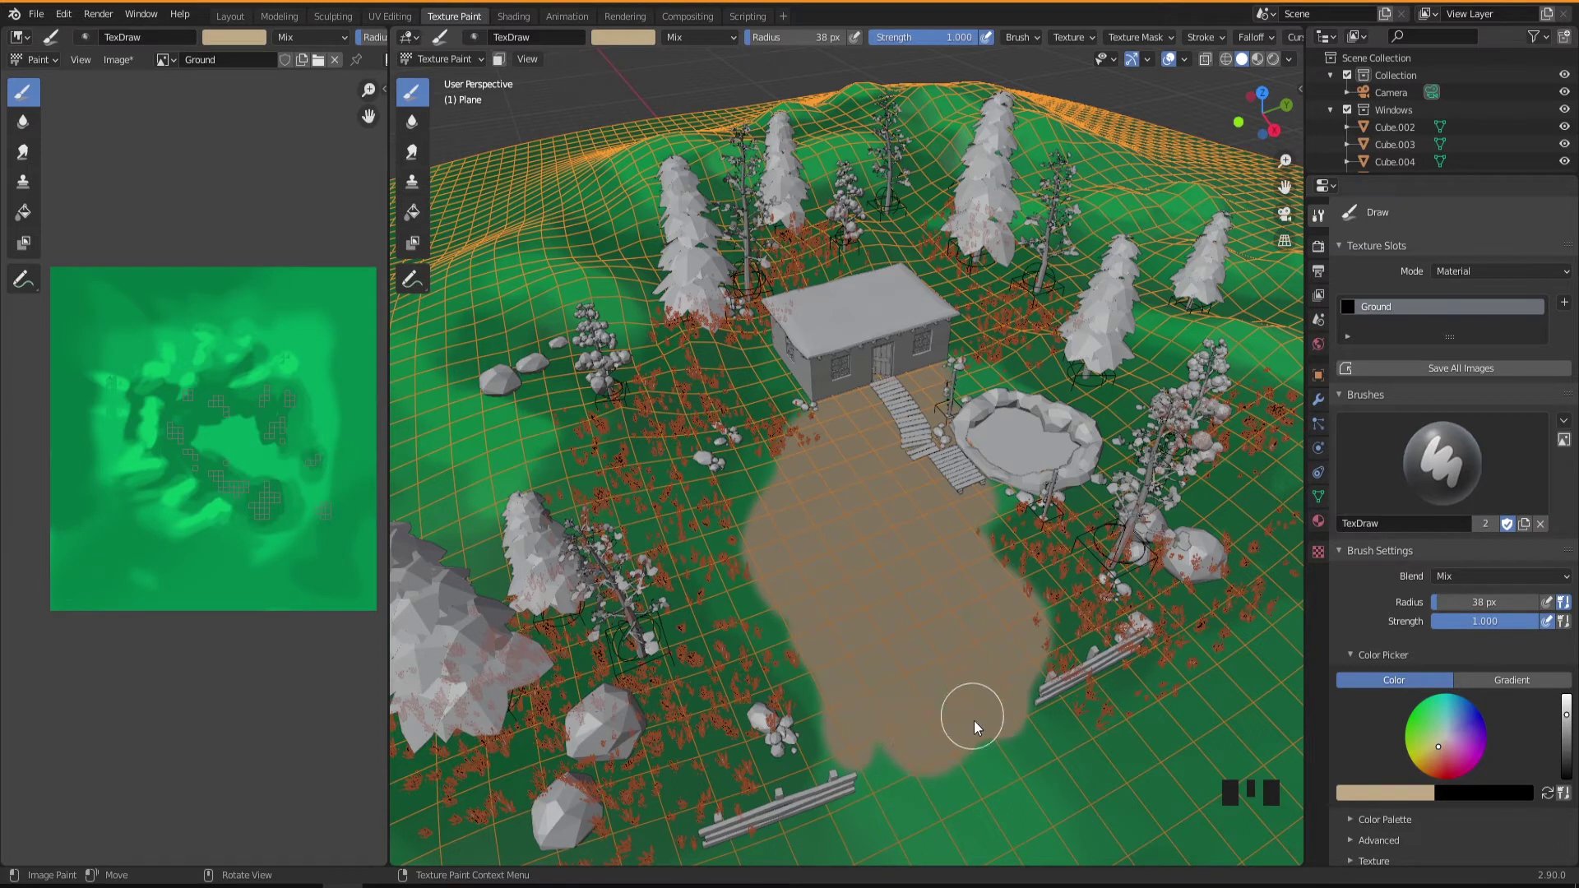
Step: Extend the dirt path further downhill and smooth its edges
left_click_drag(921, 683, 955, 435)
left_click_drag(955, 435, 800, 662)
scroll("down", 3)
left_click_drag(809, 695, 823, 453)
left_click_drag(823, 453, 750, 593)
left_click_drag(750, 593, 733, 520)
Step: Pull the view back over the whole scene and undo the last stroke
scroll("up", 3)
scroll("up", 3)
middle_click(764, 595)
scroll("down", 3)
middle_click(875, 590)
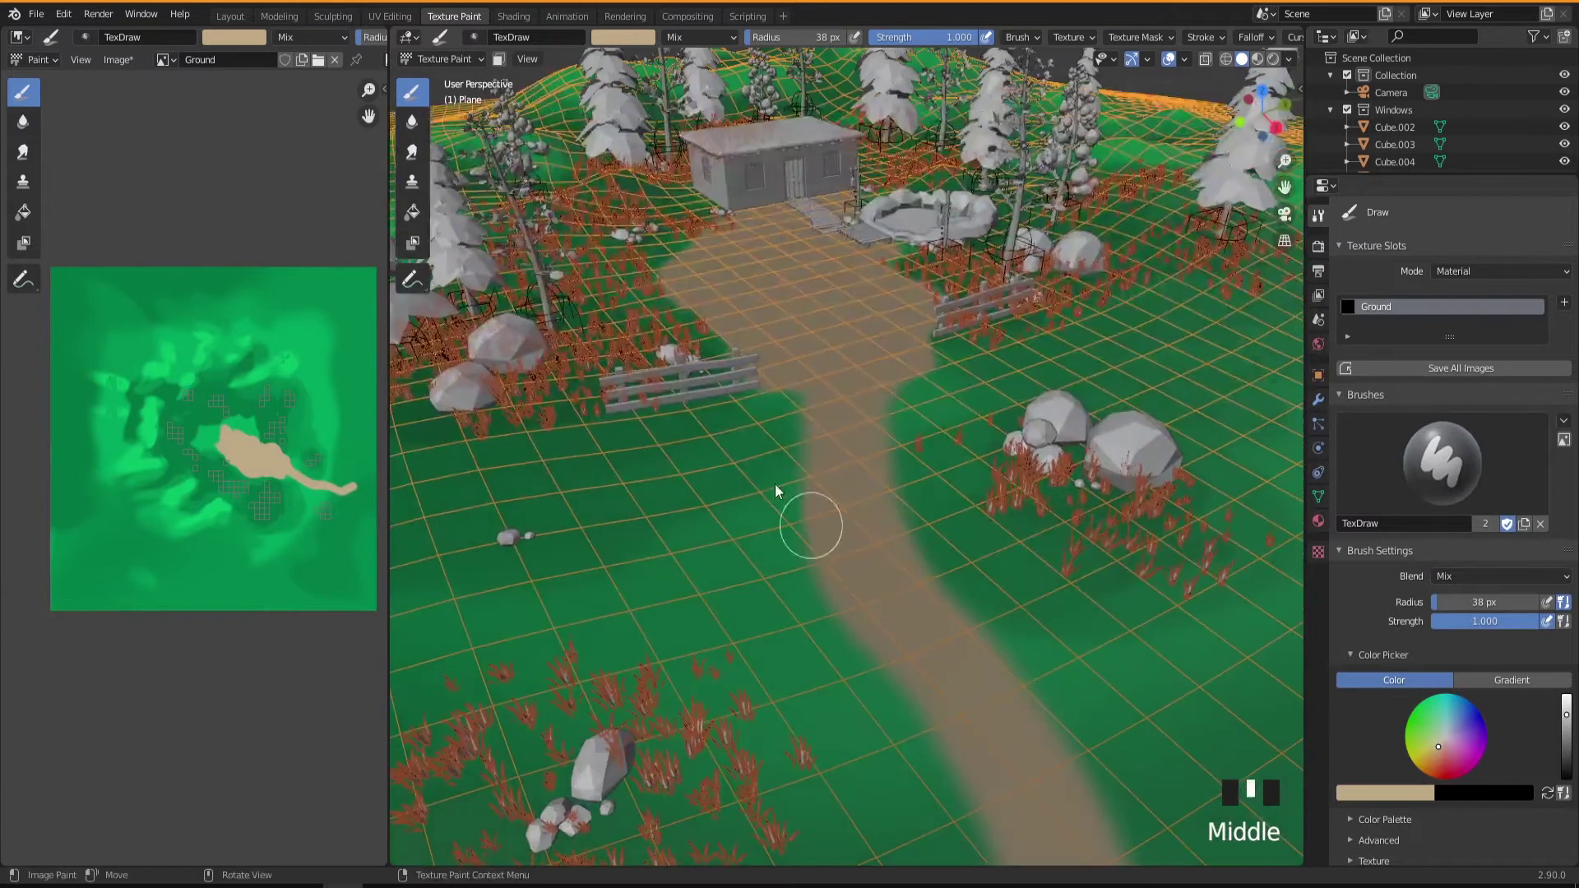
scroll("down", 3)
left_click_drag(772, 433, 811, 559)
scroll("up", 3)
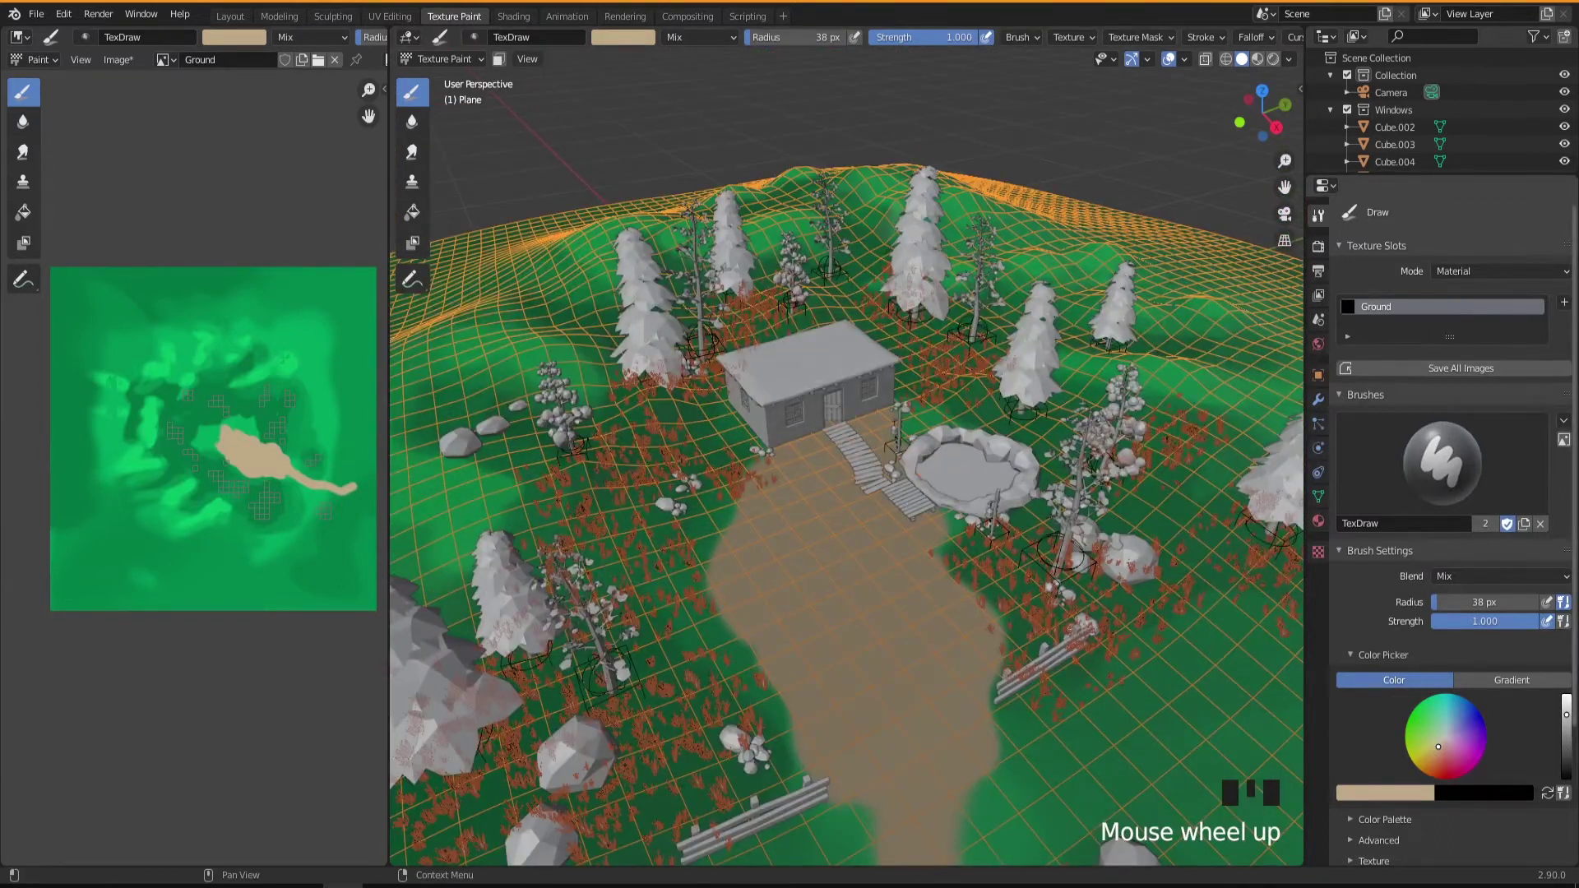
left_click_drag(1572, 732, 781, 546)
scroll("up", 3)
scroll("up", 3)
key("ctrl+z")
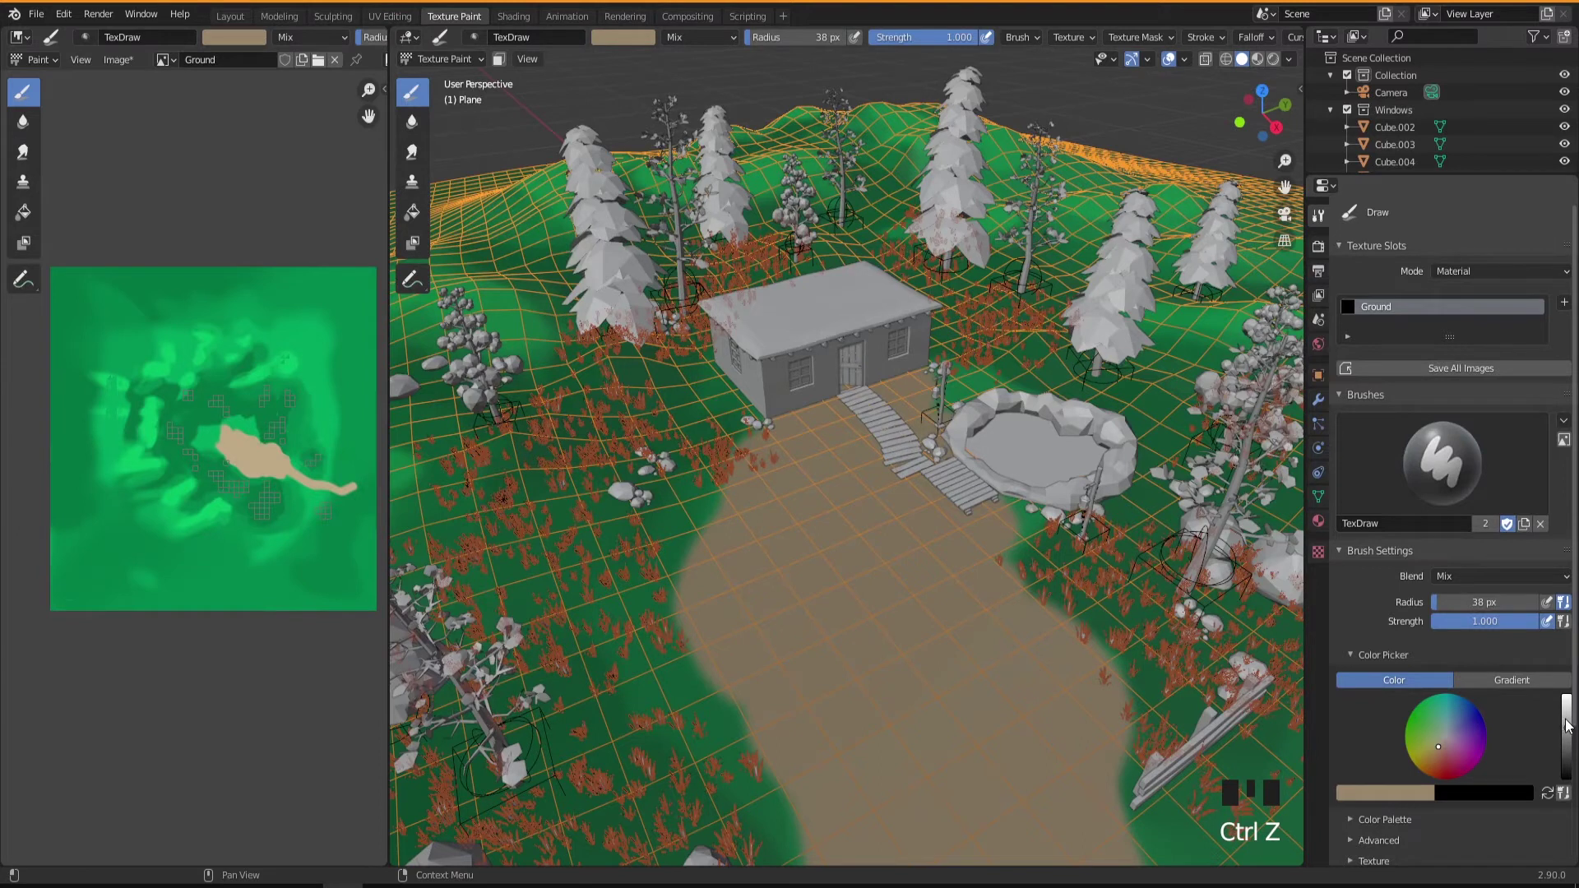
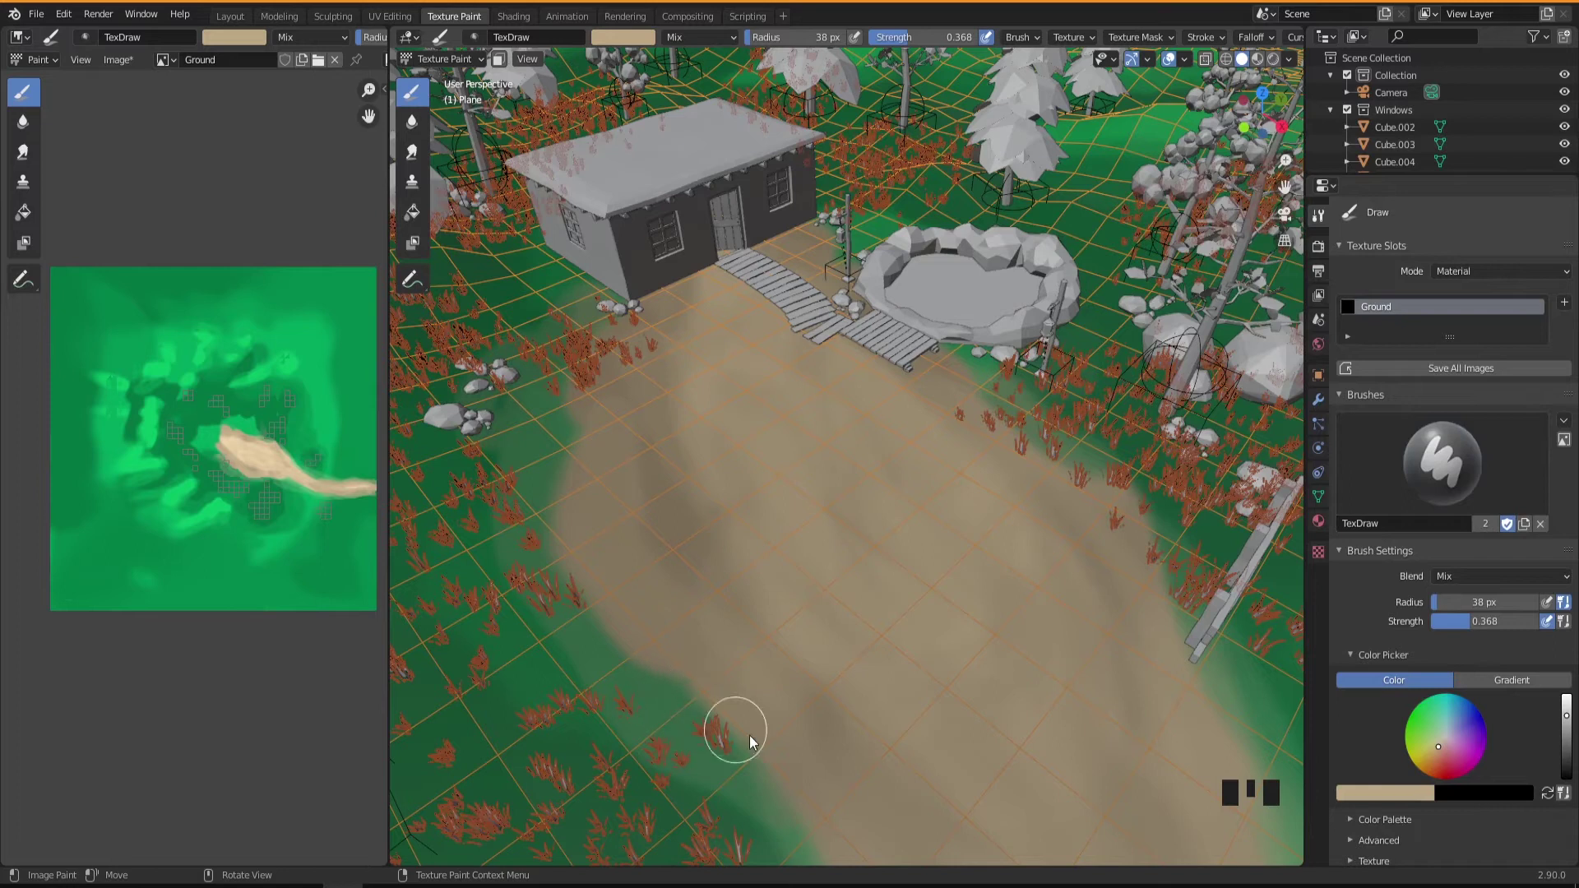
Step: Paint tan strokes along the path leading up to the house
left_click_drag(735, 643, 680, 390)
left_click_drag(680, 390, 753, 473)
left_click_drag(1031, 363, 805, 276)
left_click_drag(805, 275, 889, 570)
middle_click(889, 570)
scroll("down", 3)
left_click_drag(883, 469, 856, 676)
middle_click(856, 676)
Step: Set the brush to green, radius 41 px, strength 0.677, and view along the finished path
left_click(845, 559)
middle_click(895, 655)
left_click_drag(821, 534, 830, 620)
scroll("down", 3)
left_click_drag(934, 637, 549, 477)
left_click_drag(550, 477, 752, 617)
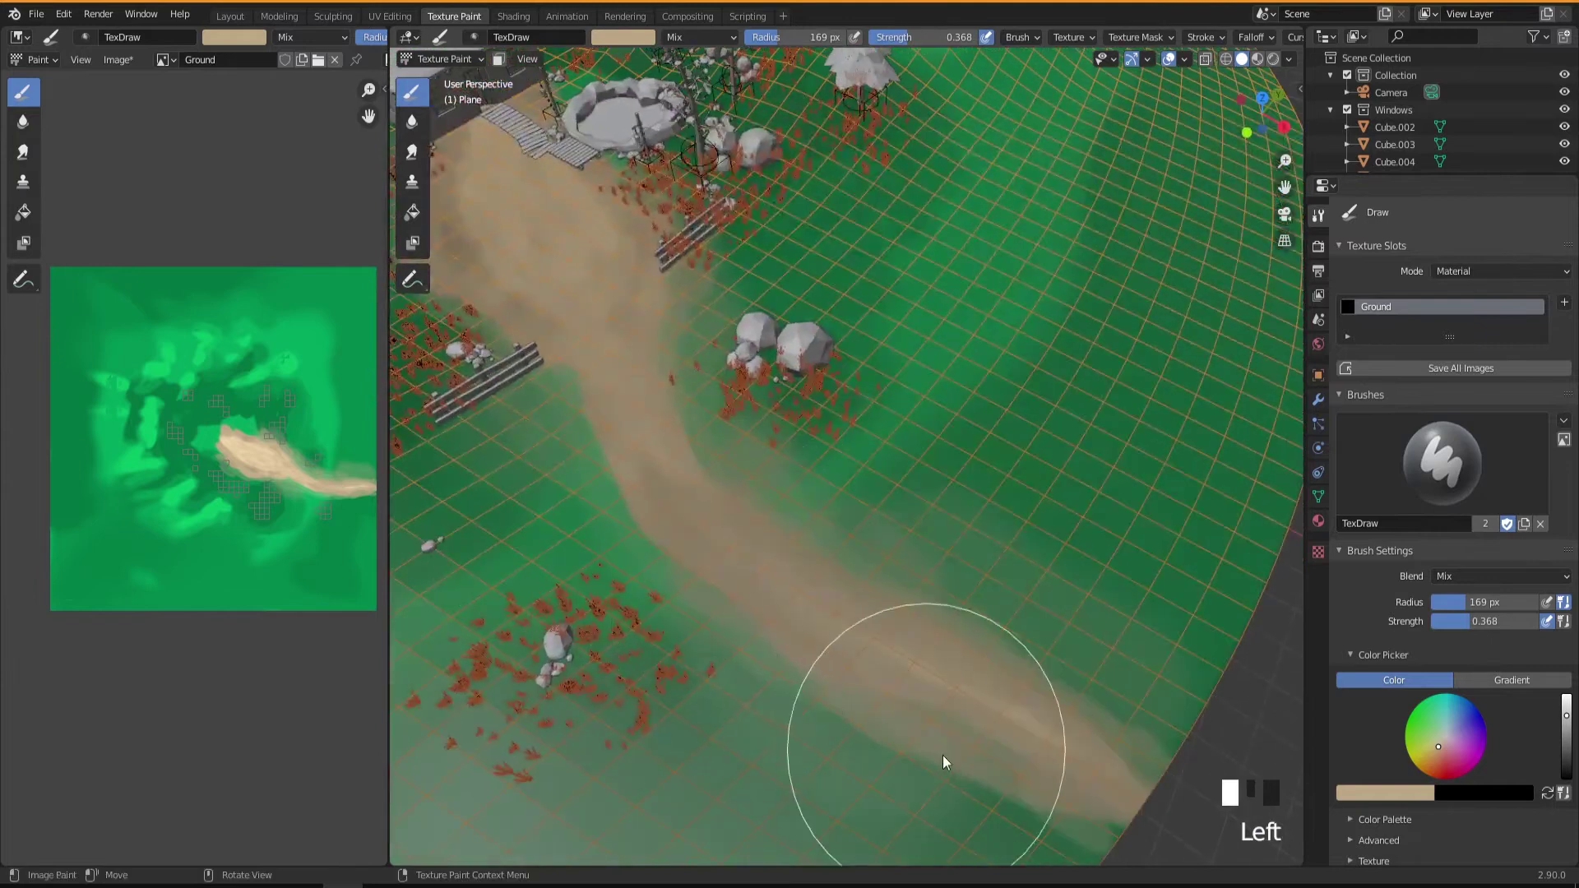
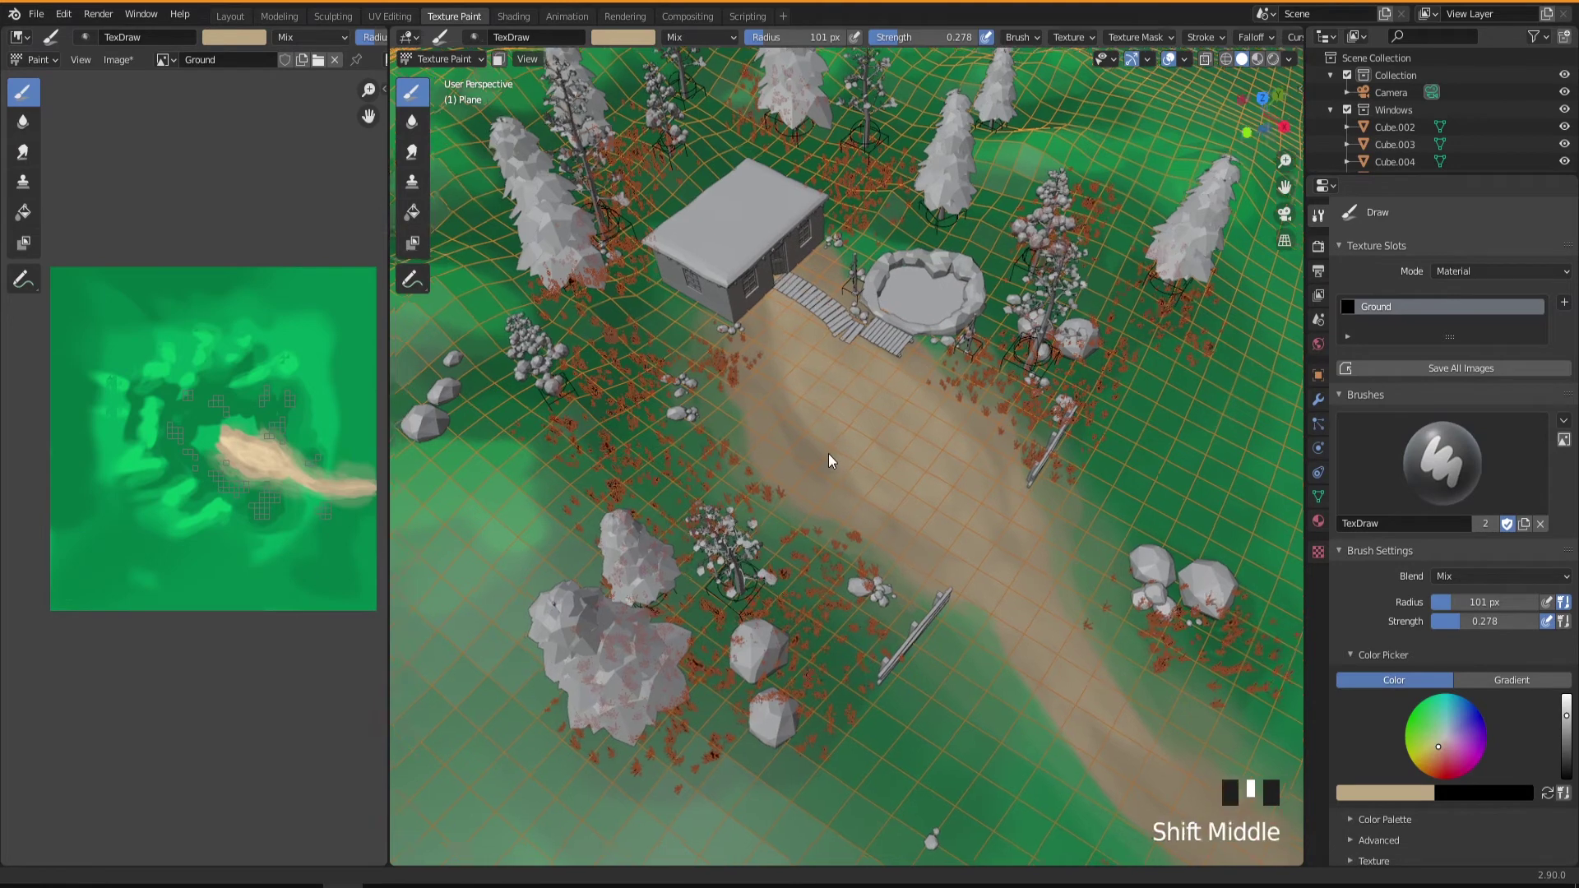
scroll("down", 3)
left_click_drag(919, 591, 952, 467)
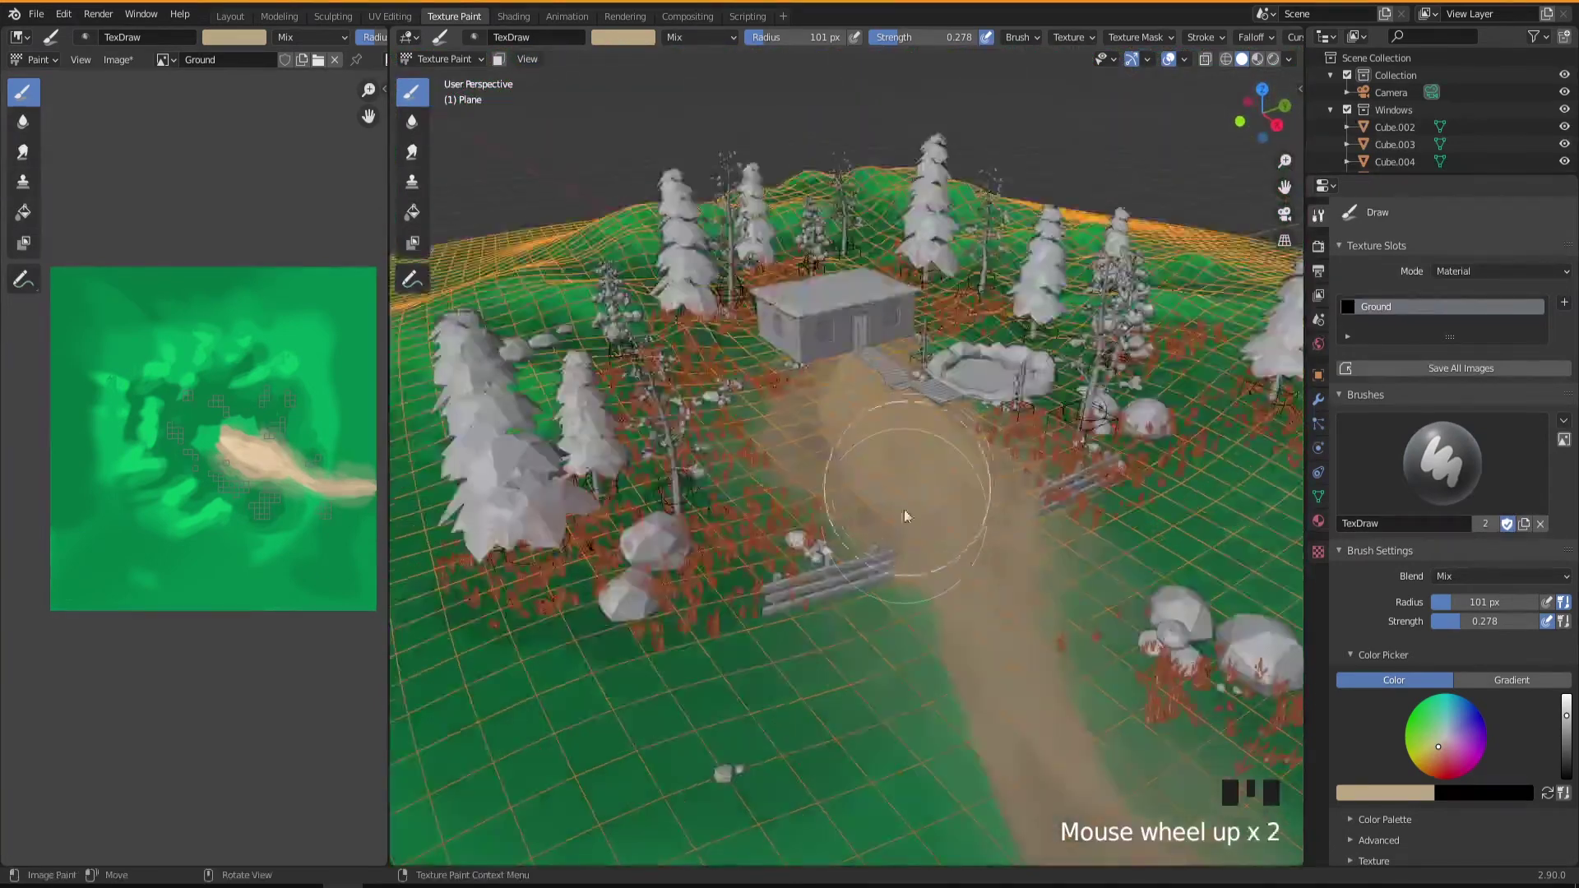
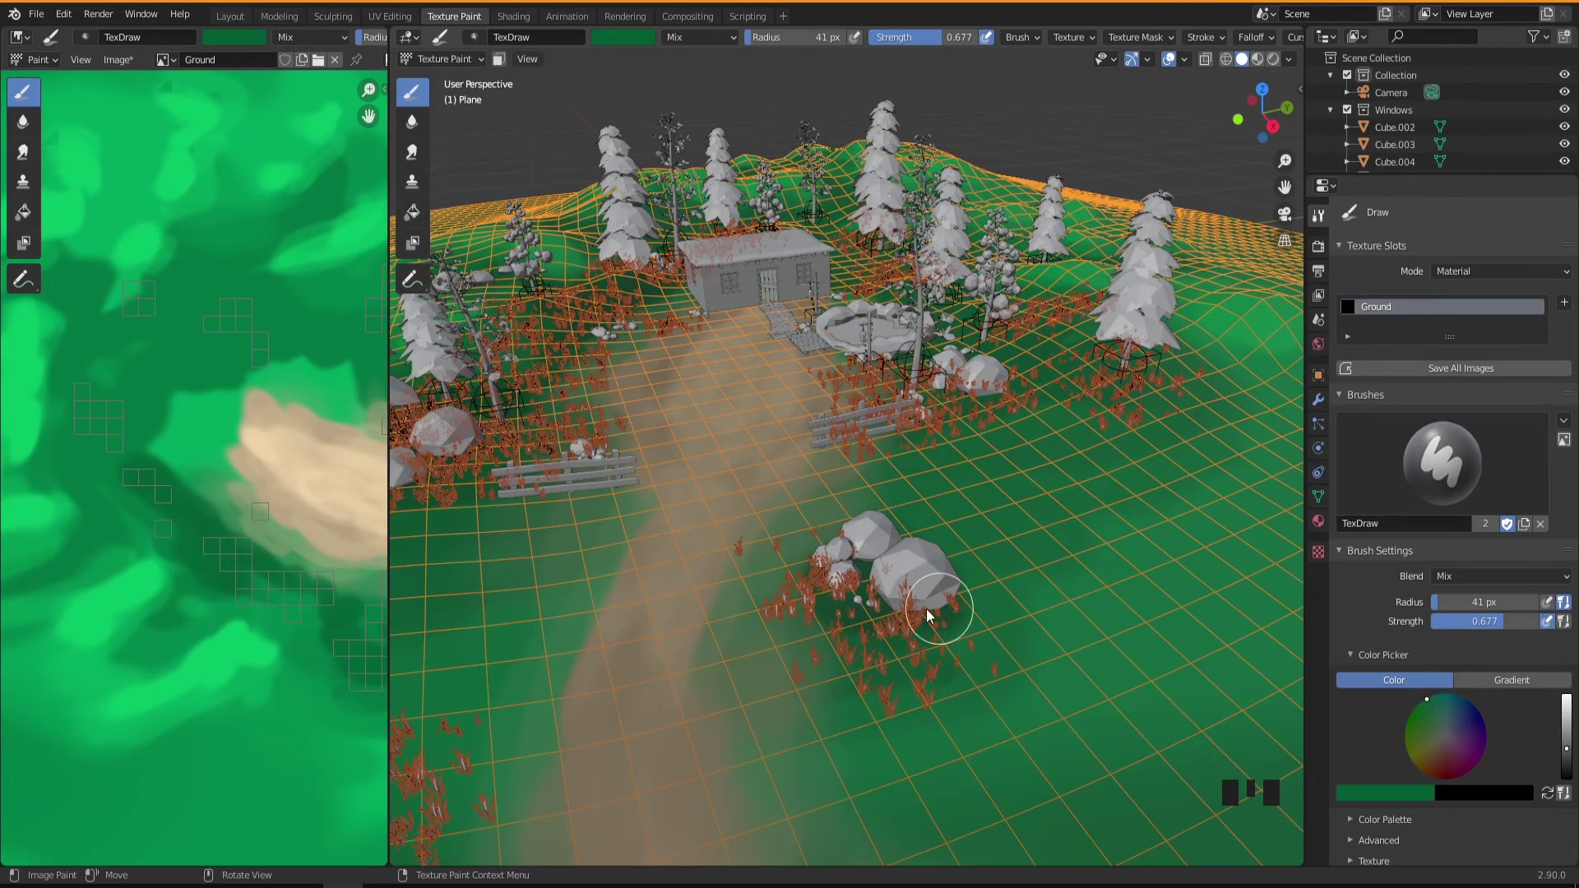
Step: Paint green grass back over the ground around the stones with the TexDraw brush
left_click_drag(808, 634, 725, 569)
left_click_drag(725, 569, 700, 585)
left_click_drag(924, 485, 807, 599)
scroll("up", 3)
Step: Paint green around the fence, path edge and trees, then retouch the texture image directly
left_click_drag(785, 587, 715, 637)
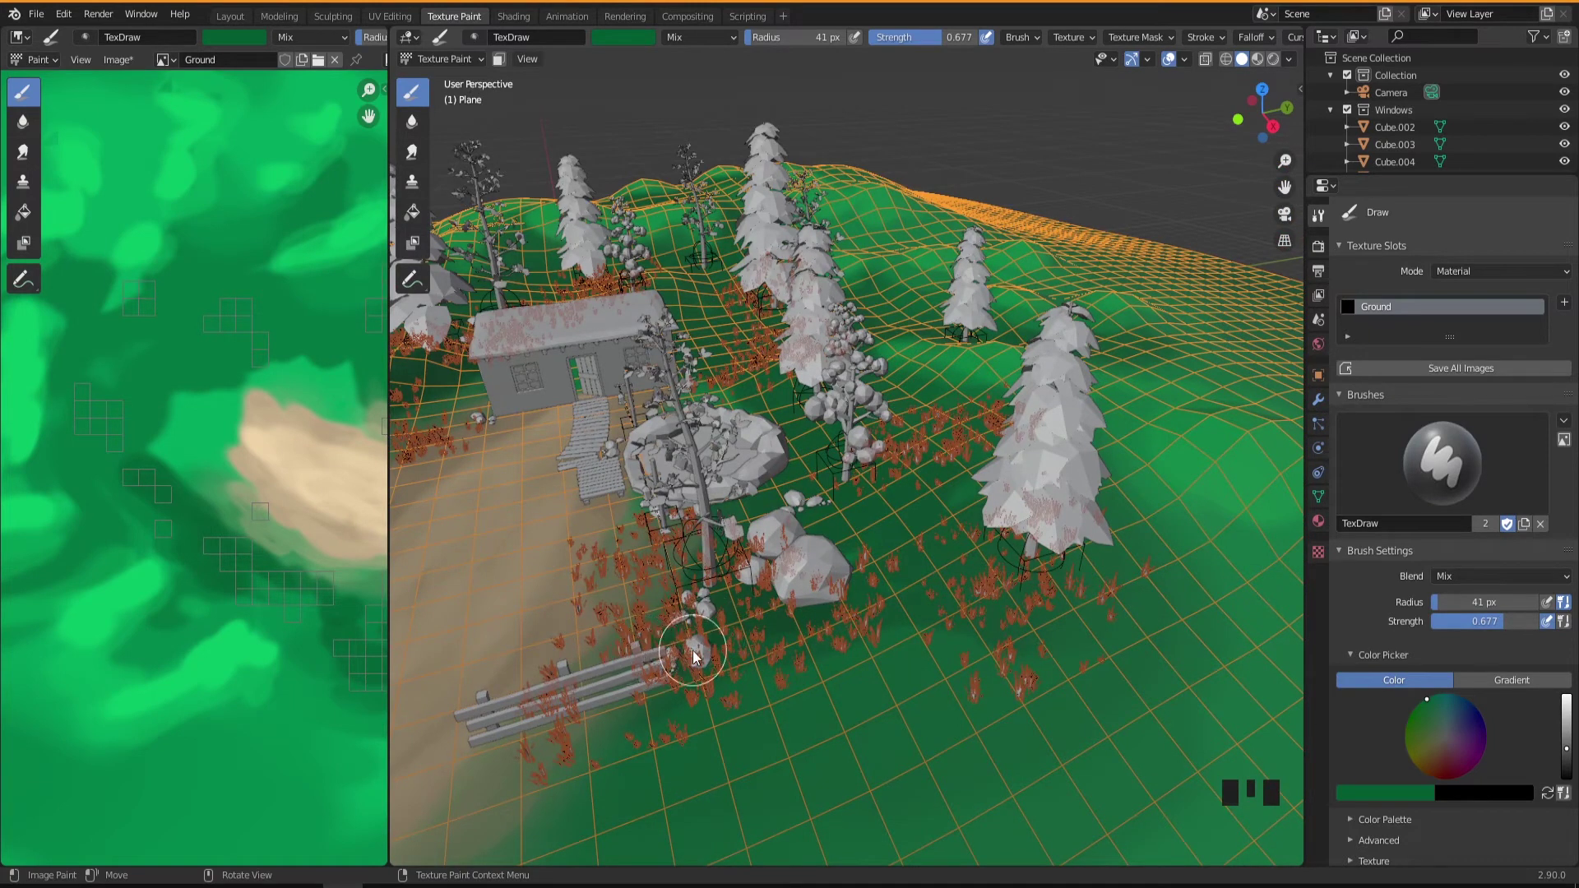
left_click_drag(994, 562, 893, 496)
left_click_drag(893, 496, 962, 505)
left_click_drag(962, 505, 688, 464)
middle_click(687, 463)
left_click_drag(608, 450, 185, 386)
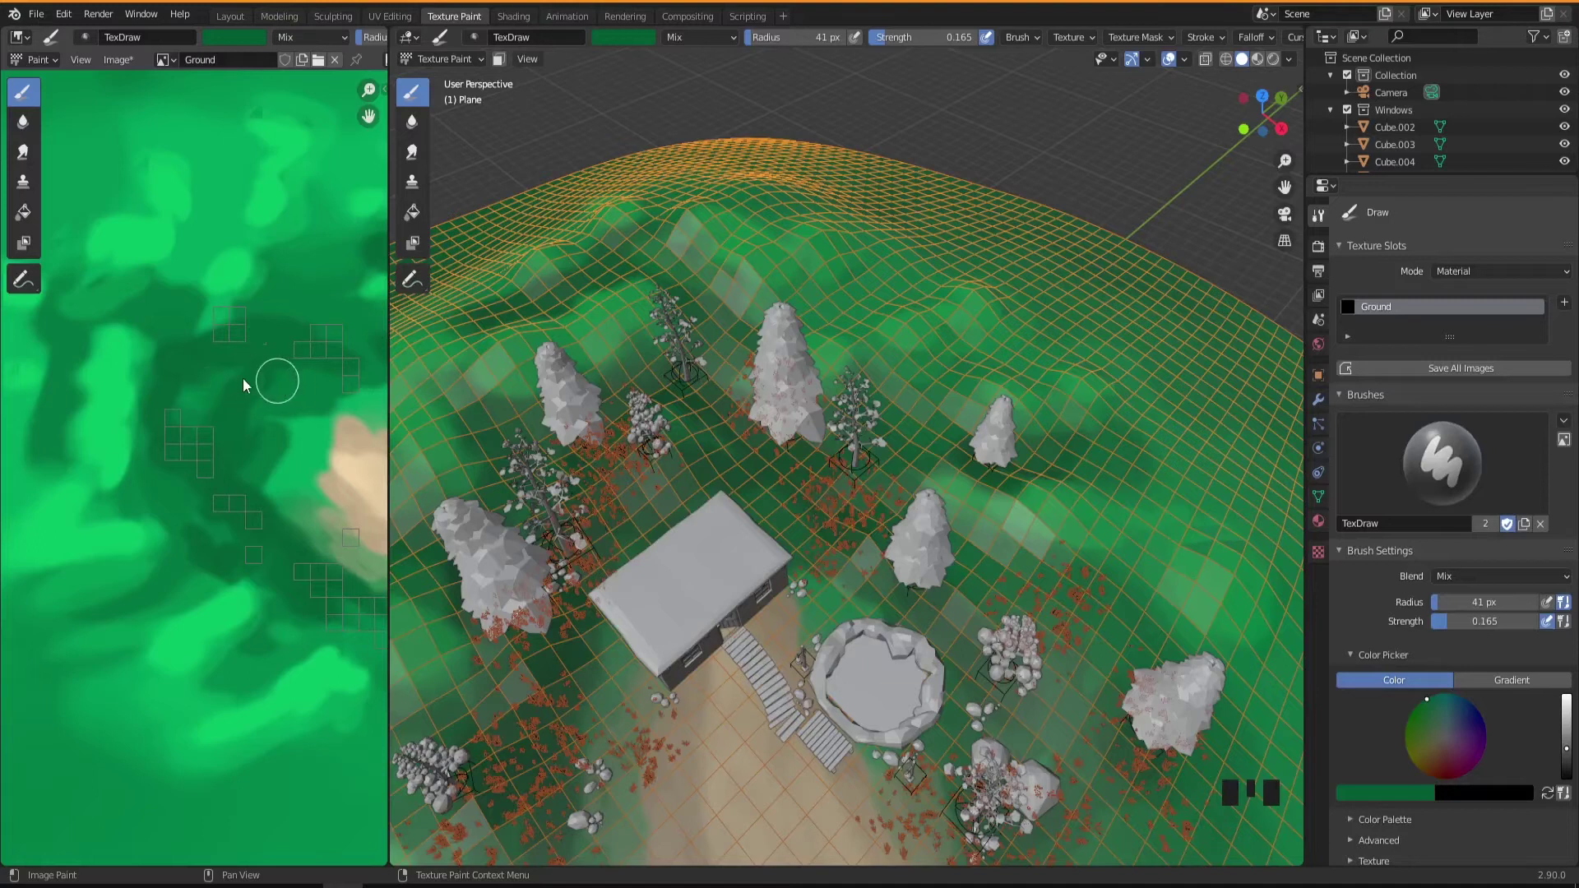
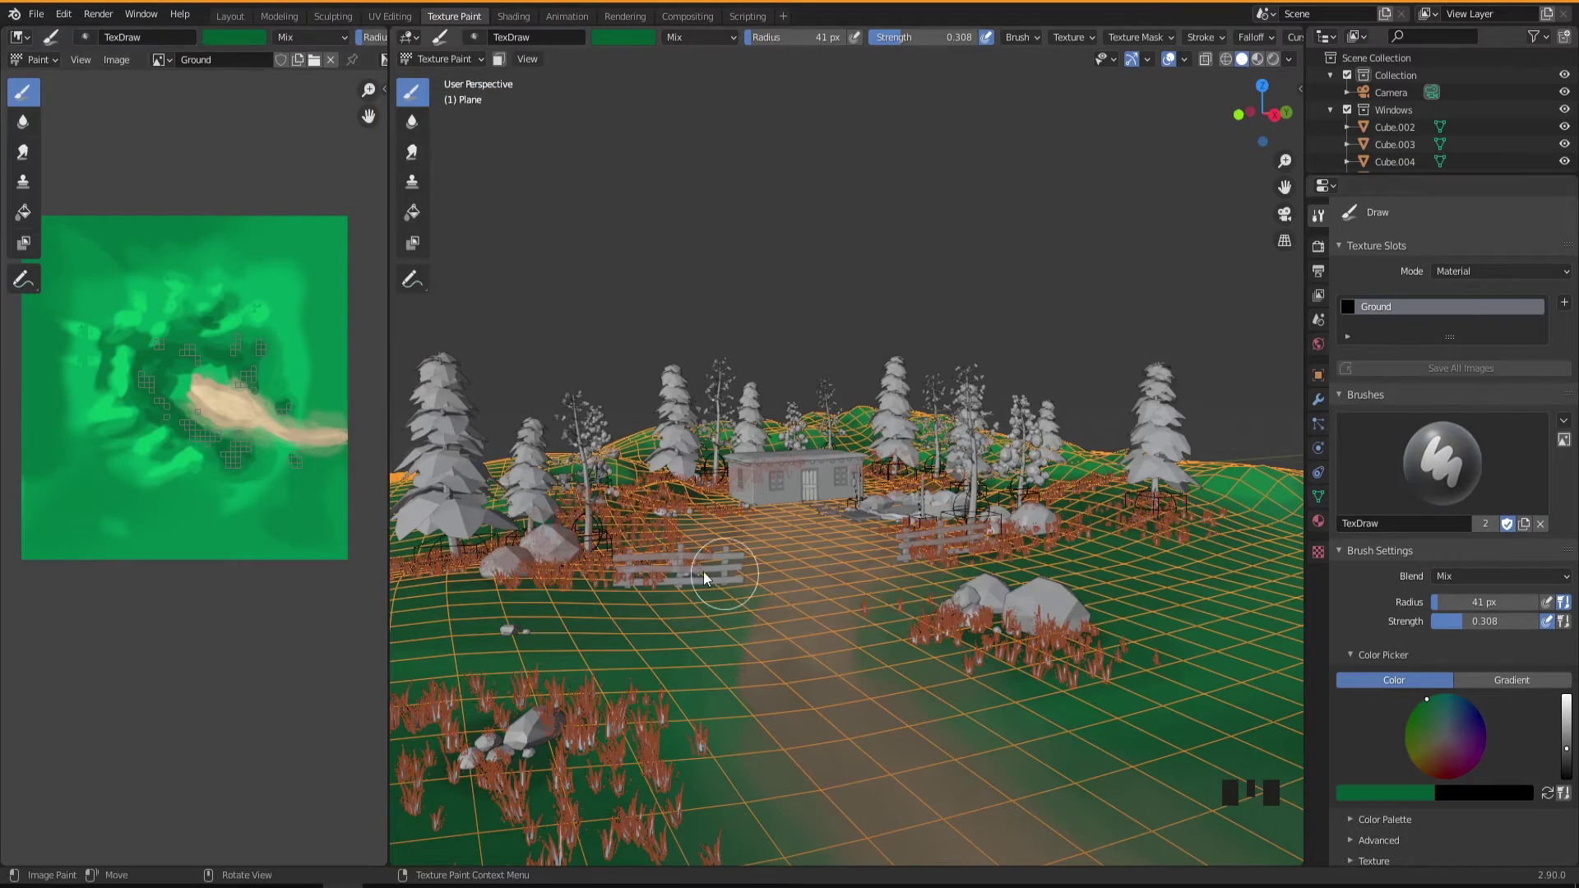
Step: Add a few final green strokes near the fence and return to the Layout workspace
left_click_drag(802, 586, 250, 37)
left_click(249, 36)
left_click_drag(694, 542, 769, 154)
left_click(769, 153)
left_click_drag(713, 451, 667, 590)
Step: Select and deselect the ground plane to view the painted terrain cleanly in Material Preview
scroll("down", 3)
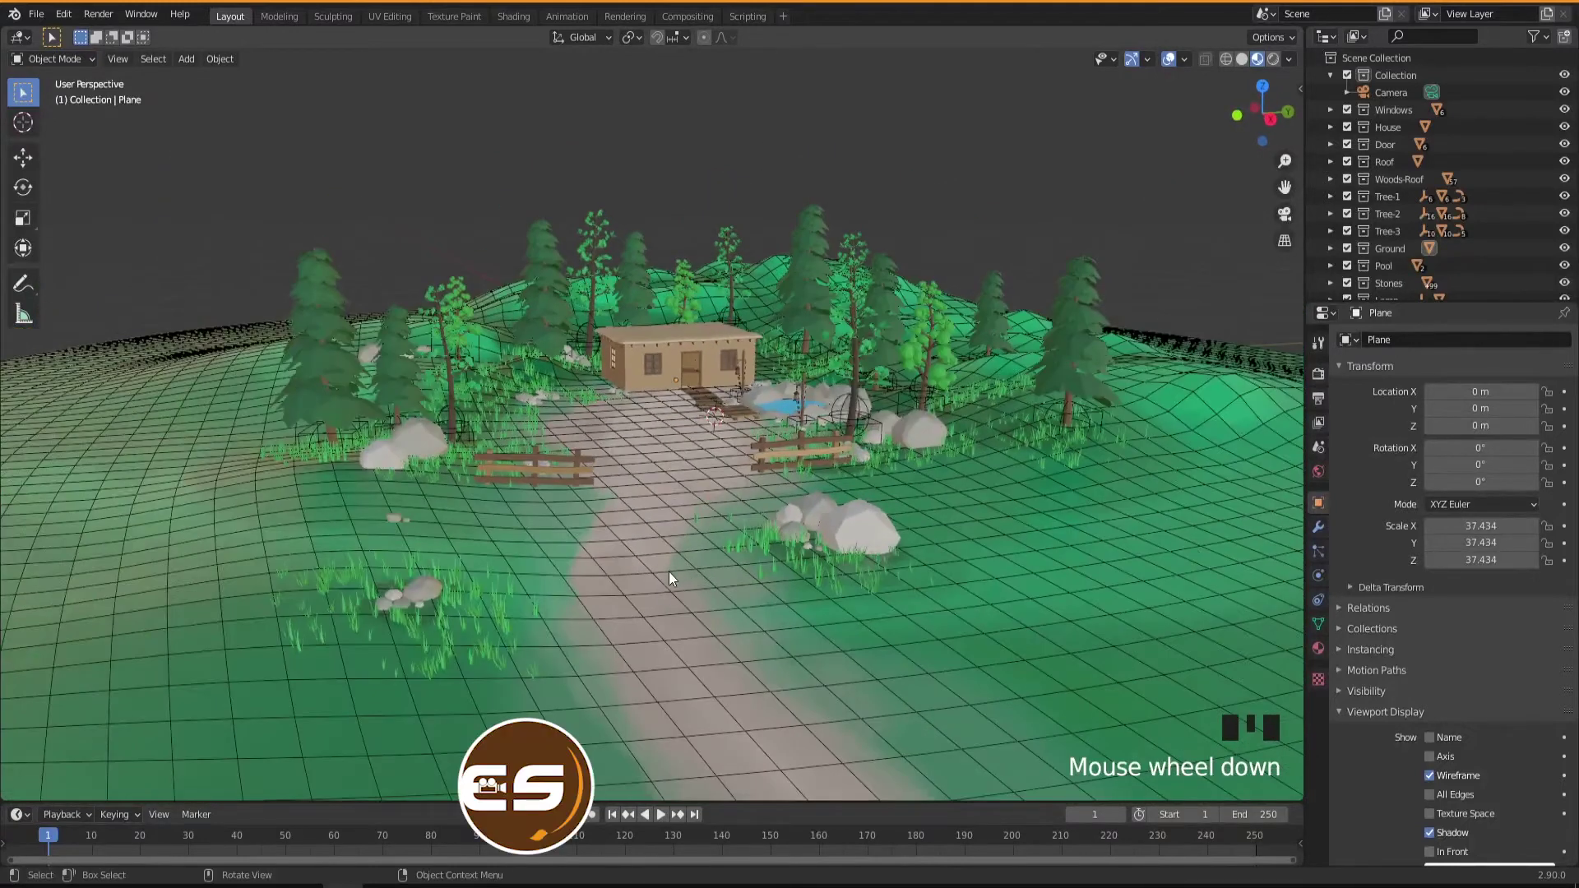
left_click(674, 576)
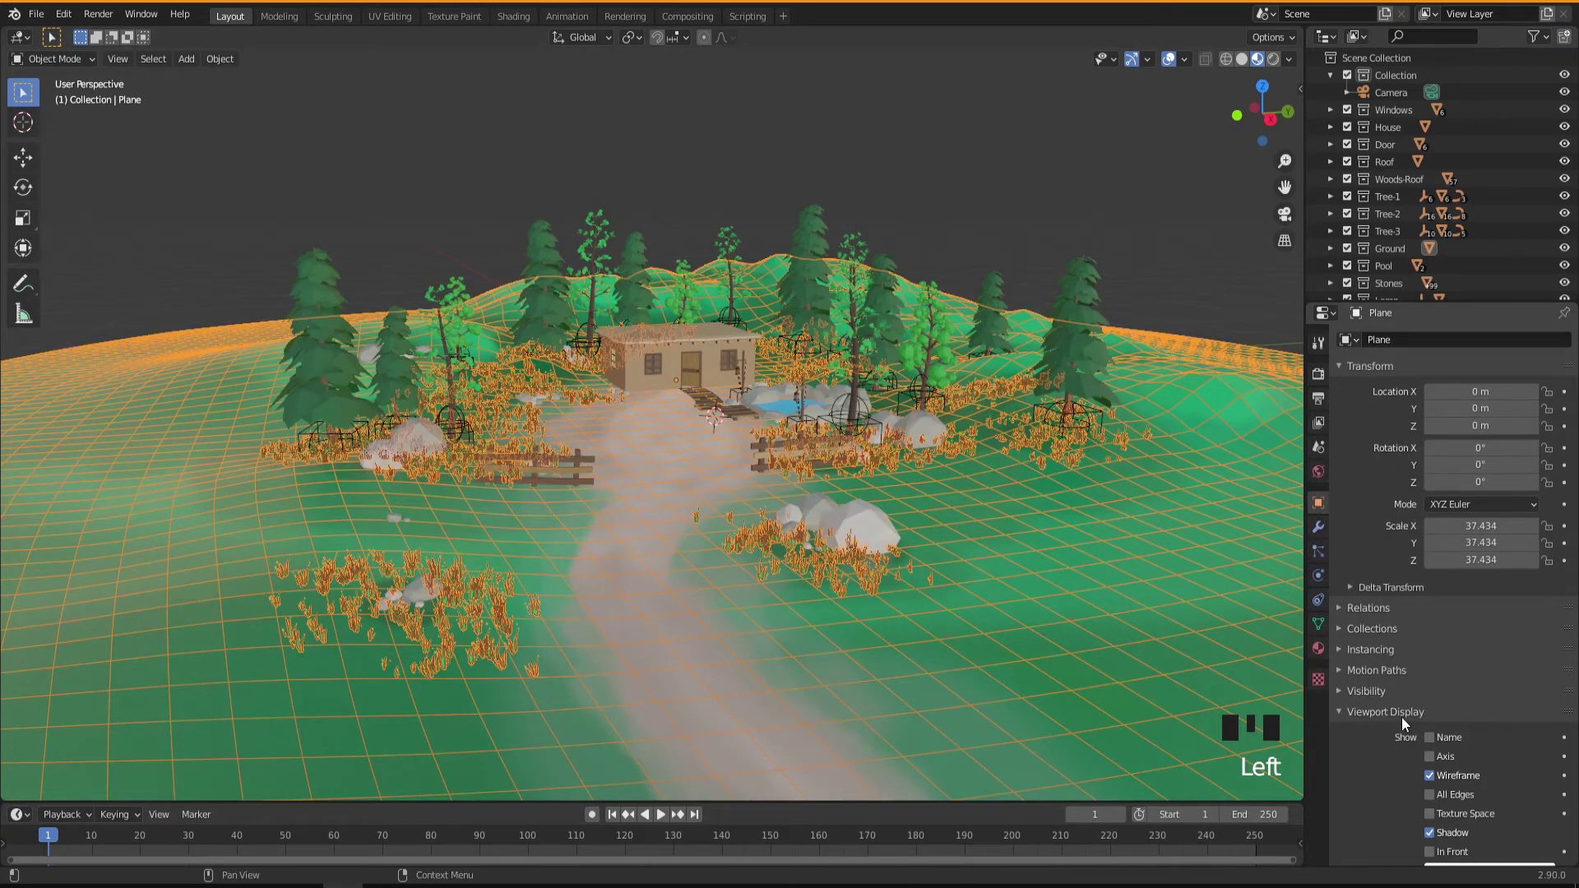
left_click(1432, 783)
left_click_drag(737, 525, 966, 174)
Step: Choose a darker HDRI environment in Viewport Shading so the scene preview looks dimmer
left_click(966, 174)
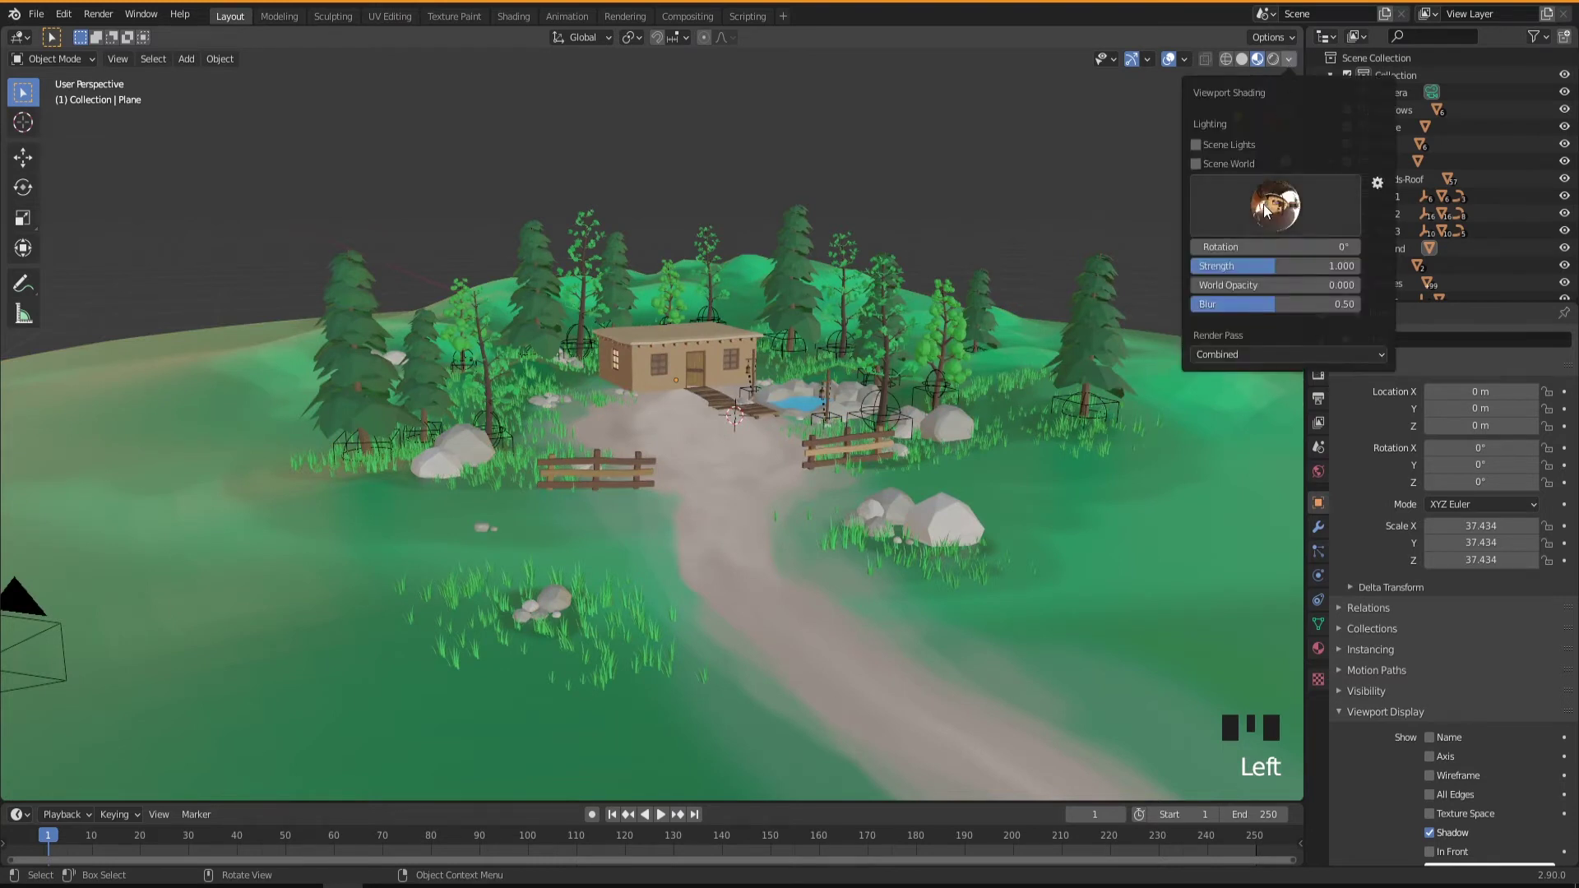
left_click_drag(1131, 264, 1180, 259)
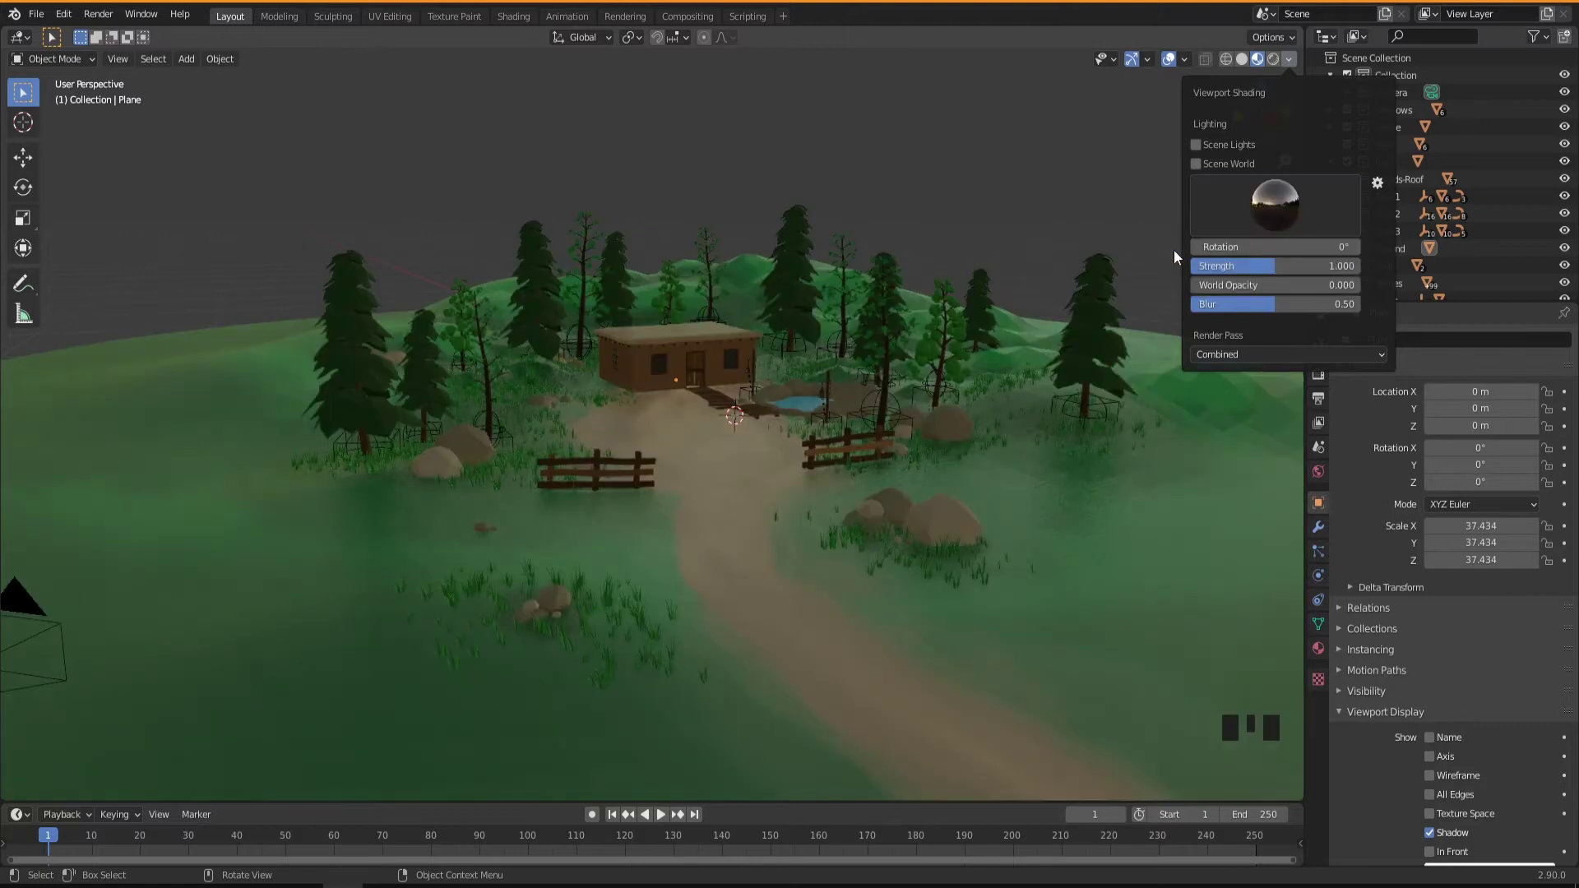
left_click_drag(779, 487, 1282, 654)
left_click(1281, 654)
Step: Raise the ground material's Roughness to about 0.95 for a matte terrain look
left_click(1083, 597)
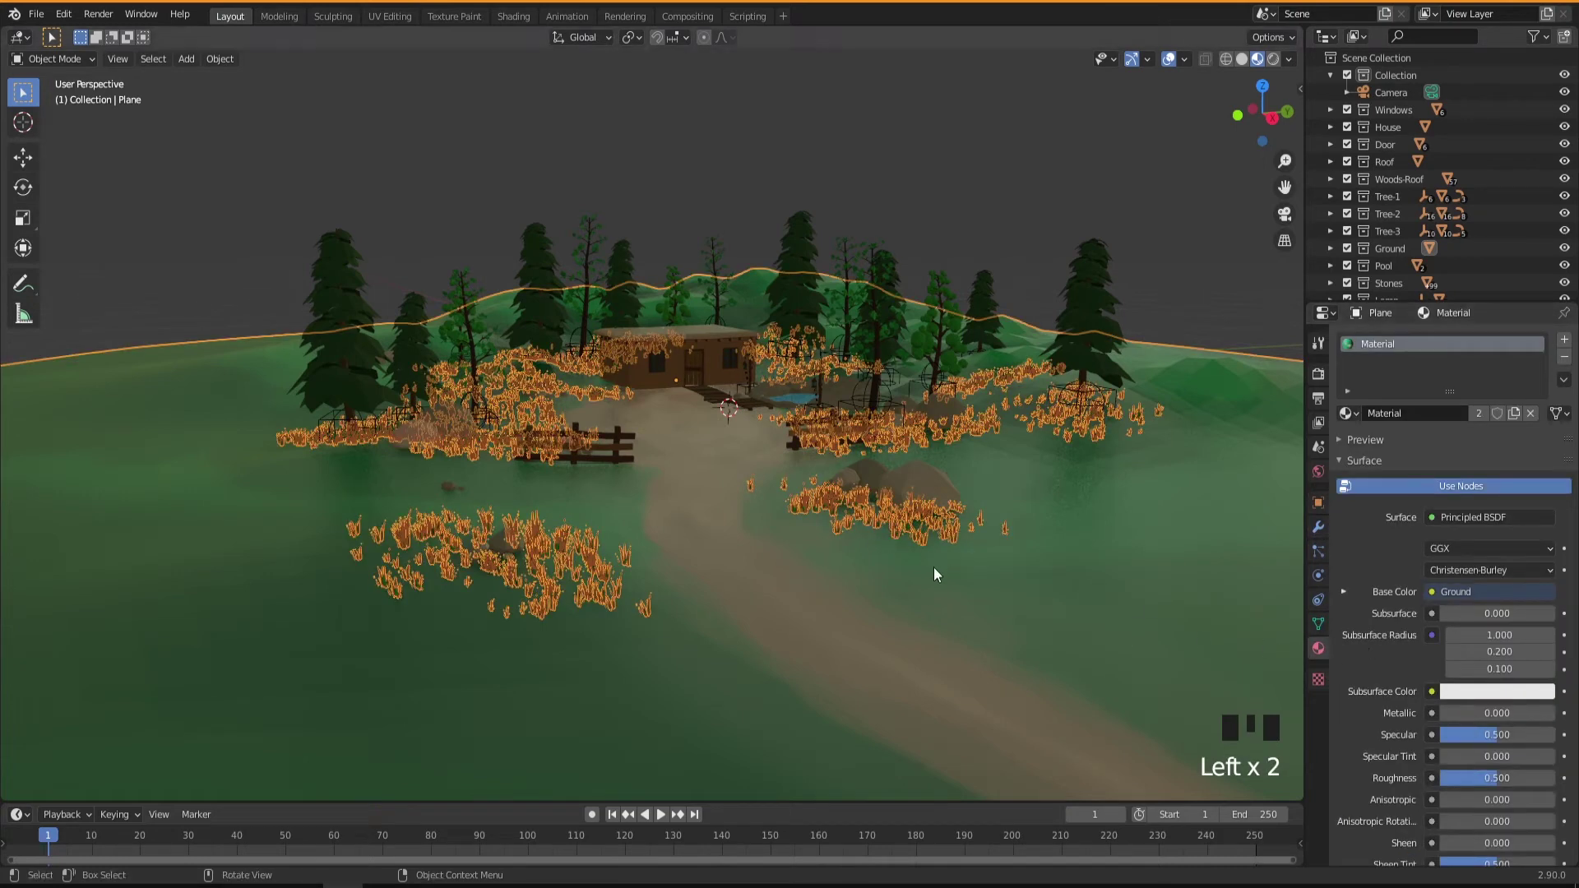
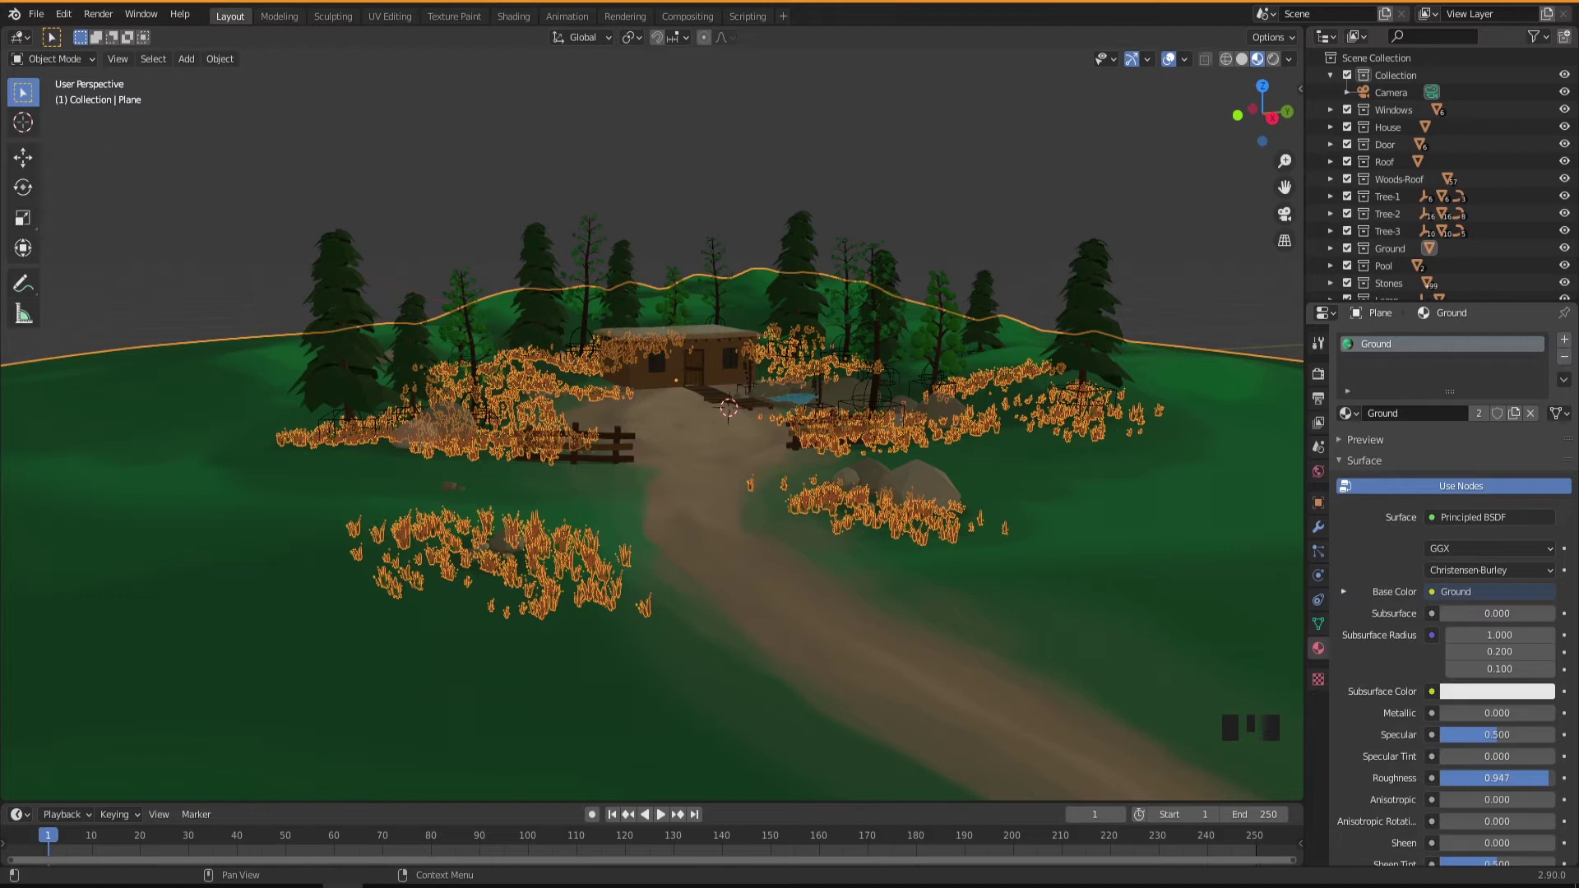
left_click_drag(767, 532, 722, 500)
scroll("up", 3)
scroll("up", 3)
left_click(902, 194)
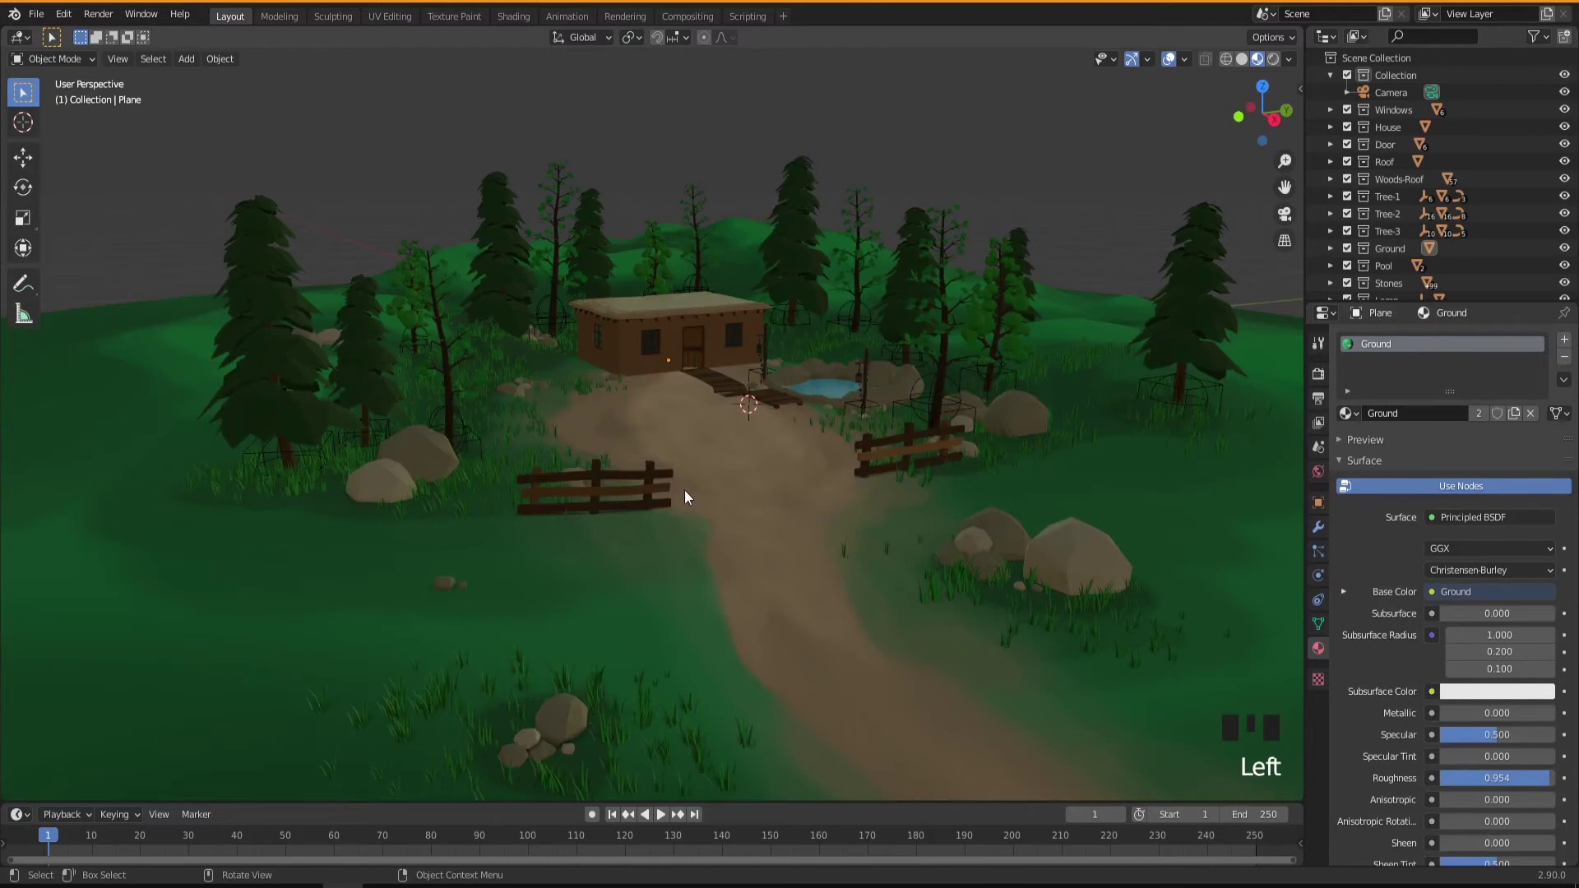
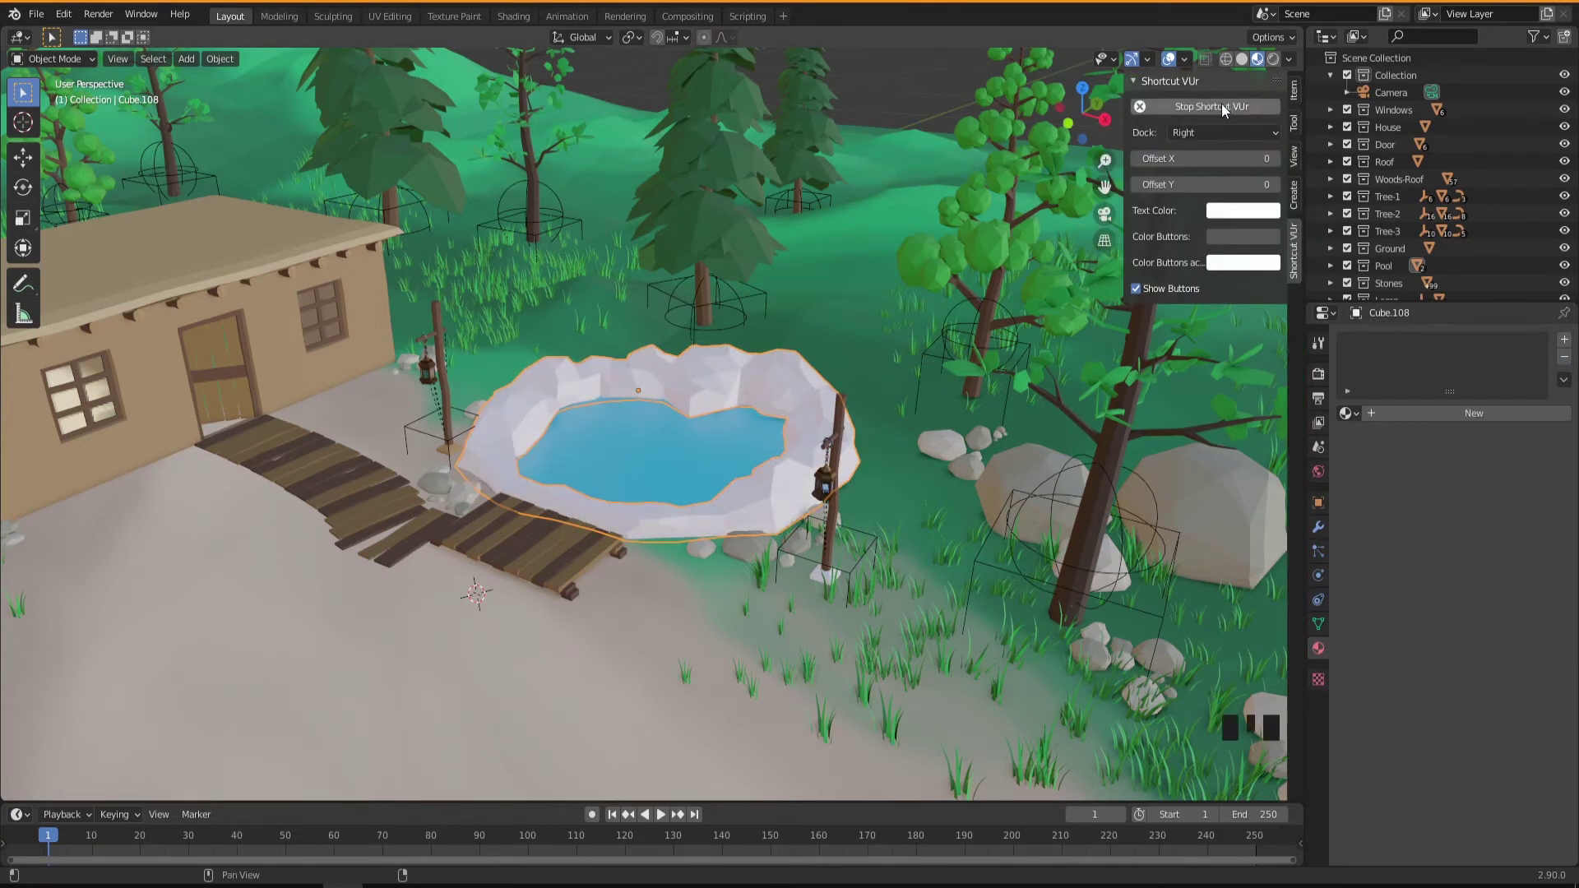
Step: Hide the Shortcut VUr sidebar with N to reveal the Pool material settings
key("n")
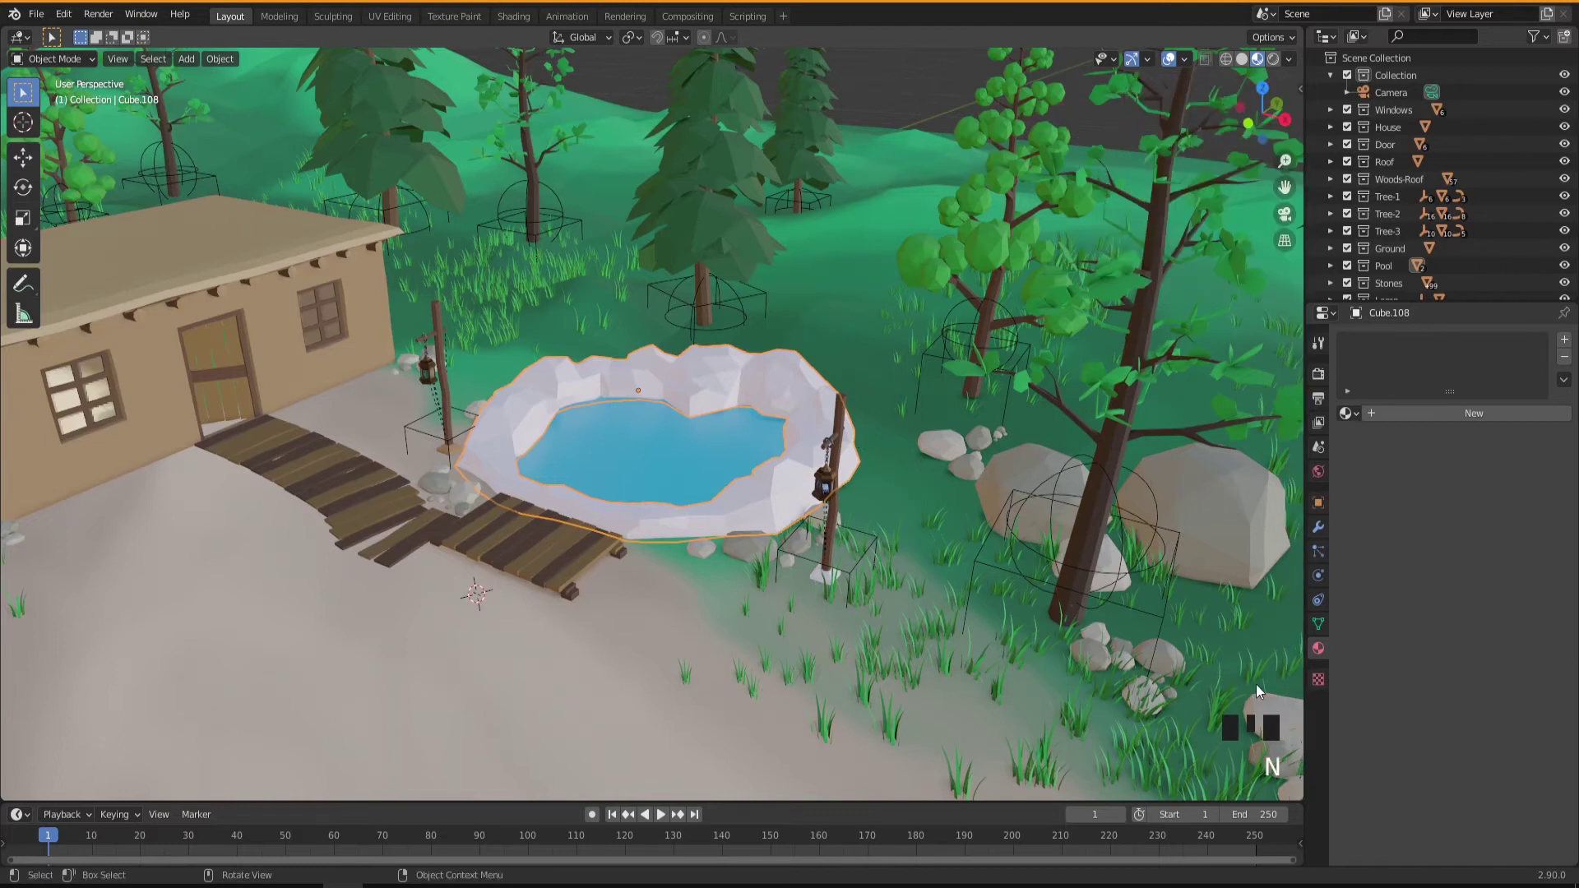
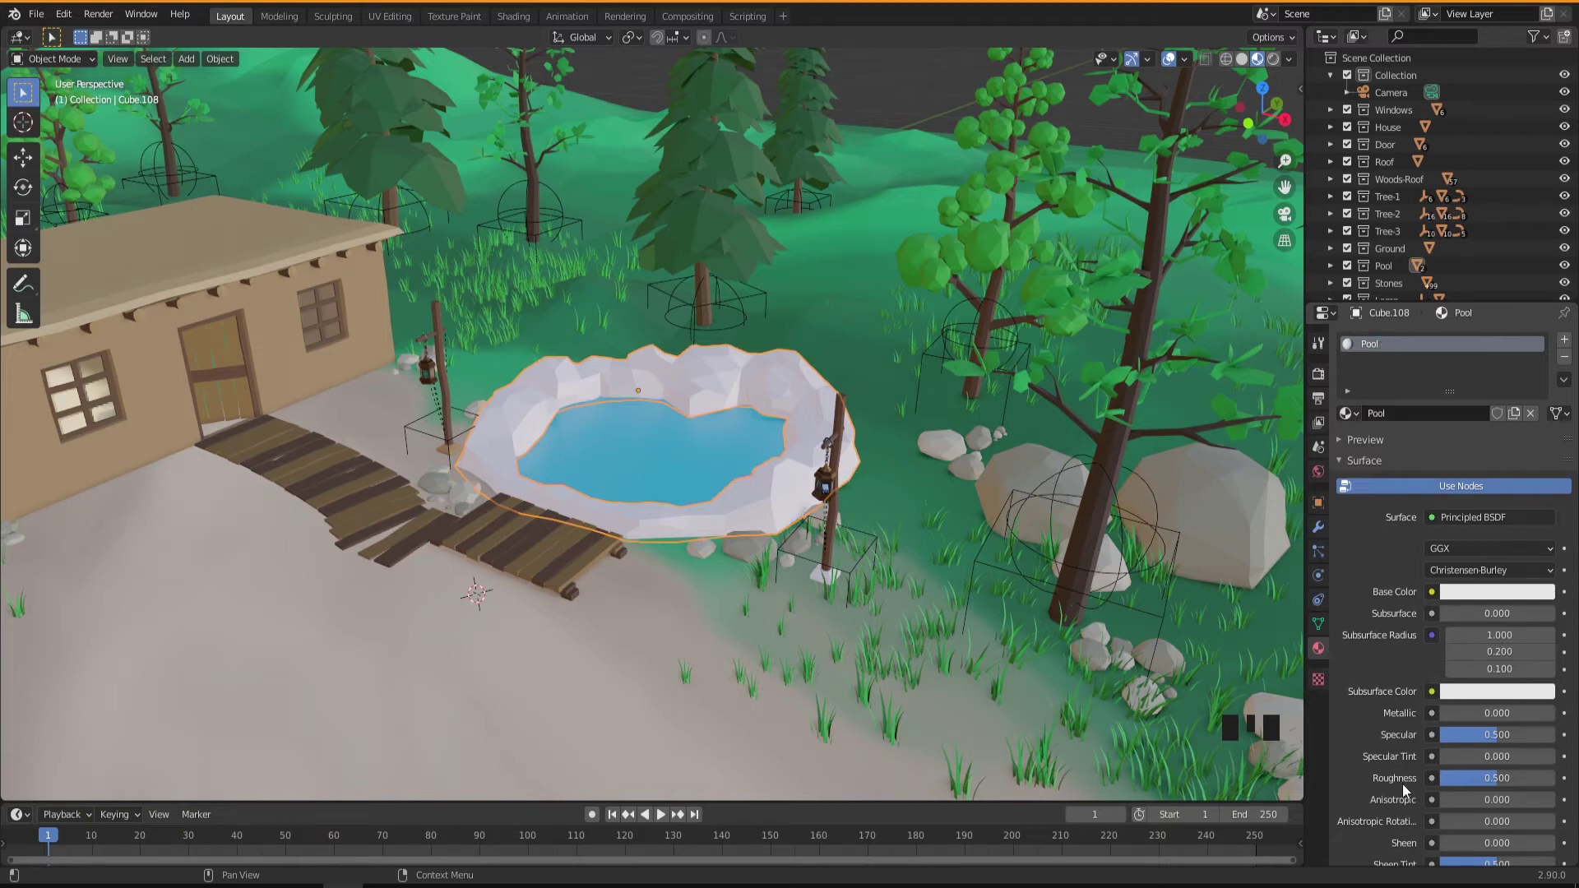
Step: Raise the Pool material's Roughness to 0.904 and inspect the rock rim
left_click_drag(1481, 786, 1551, 787)
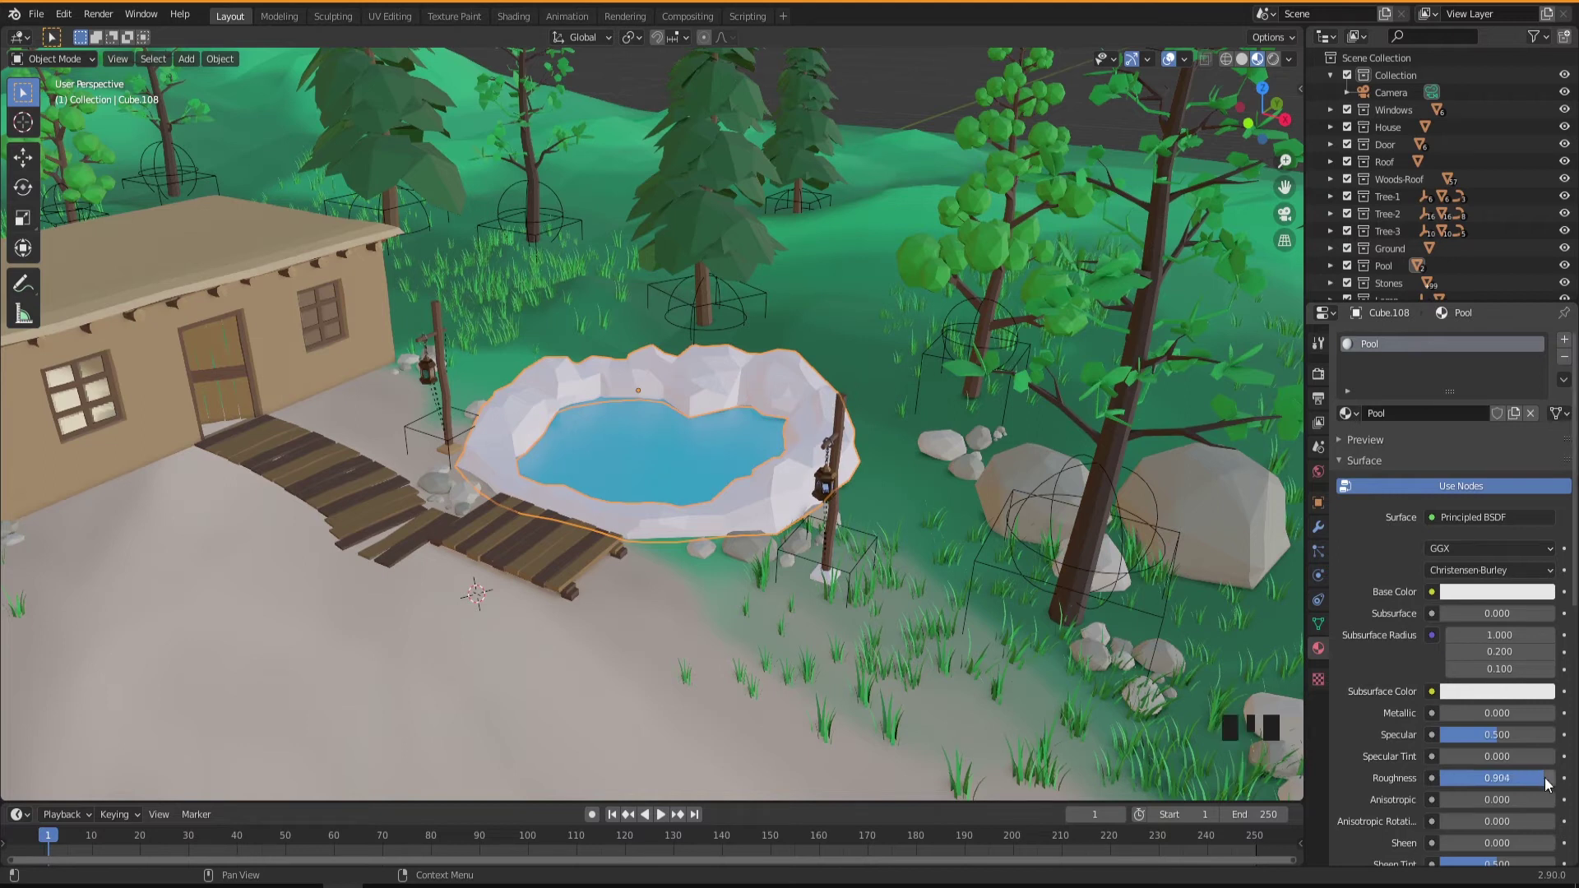
left_click_drag(735, 517, 656, 481)
scroll("down", 3)
left_click_drag(643, 477, 635, 423)
scroll("up", 3)
Step: Switch to the Texture Paint workspace to start a Pool Base Color paint slot for the rim
left_click_drag(650, 479, 463, 26)
left_click(463, 26)
middle_click(924, 575)
scroll("up", 3)
scroll("down", 3)
scroll("up", 3)
Step: Confirm the new Pool Base Color texture, test a blue stroke on the rim and undo it
left_click_drag(927, 557, 1429, 512)
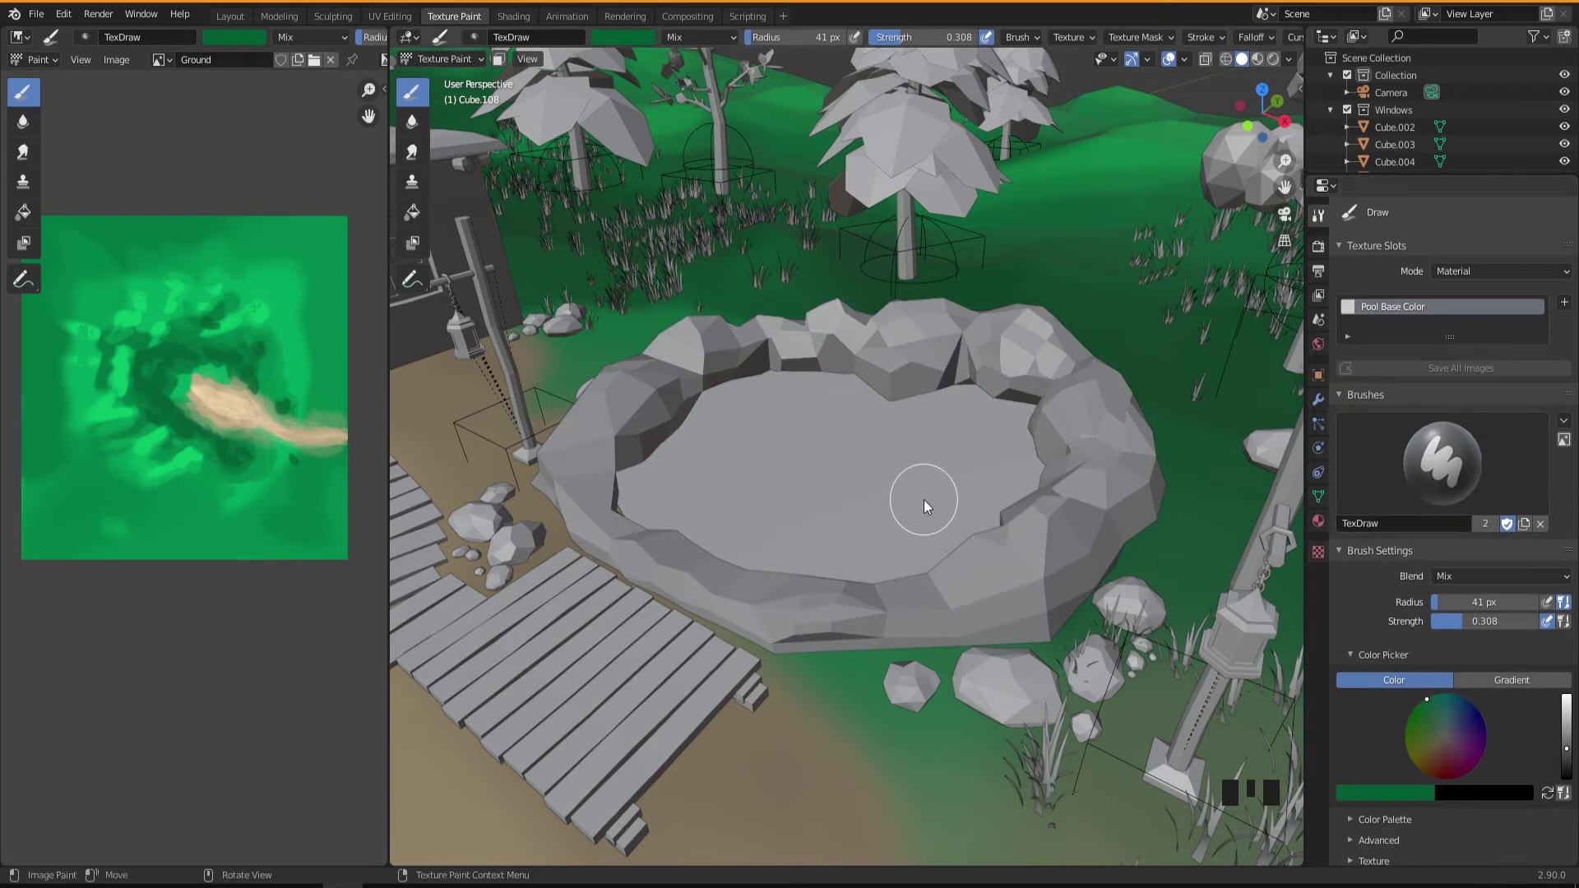
left_click_drag(953, 520, 1566, 722)
left_click_drag(1566, 722, 853, 610)
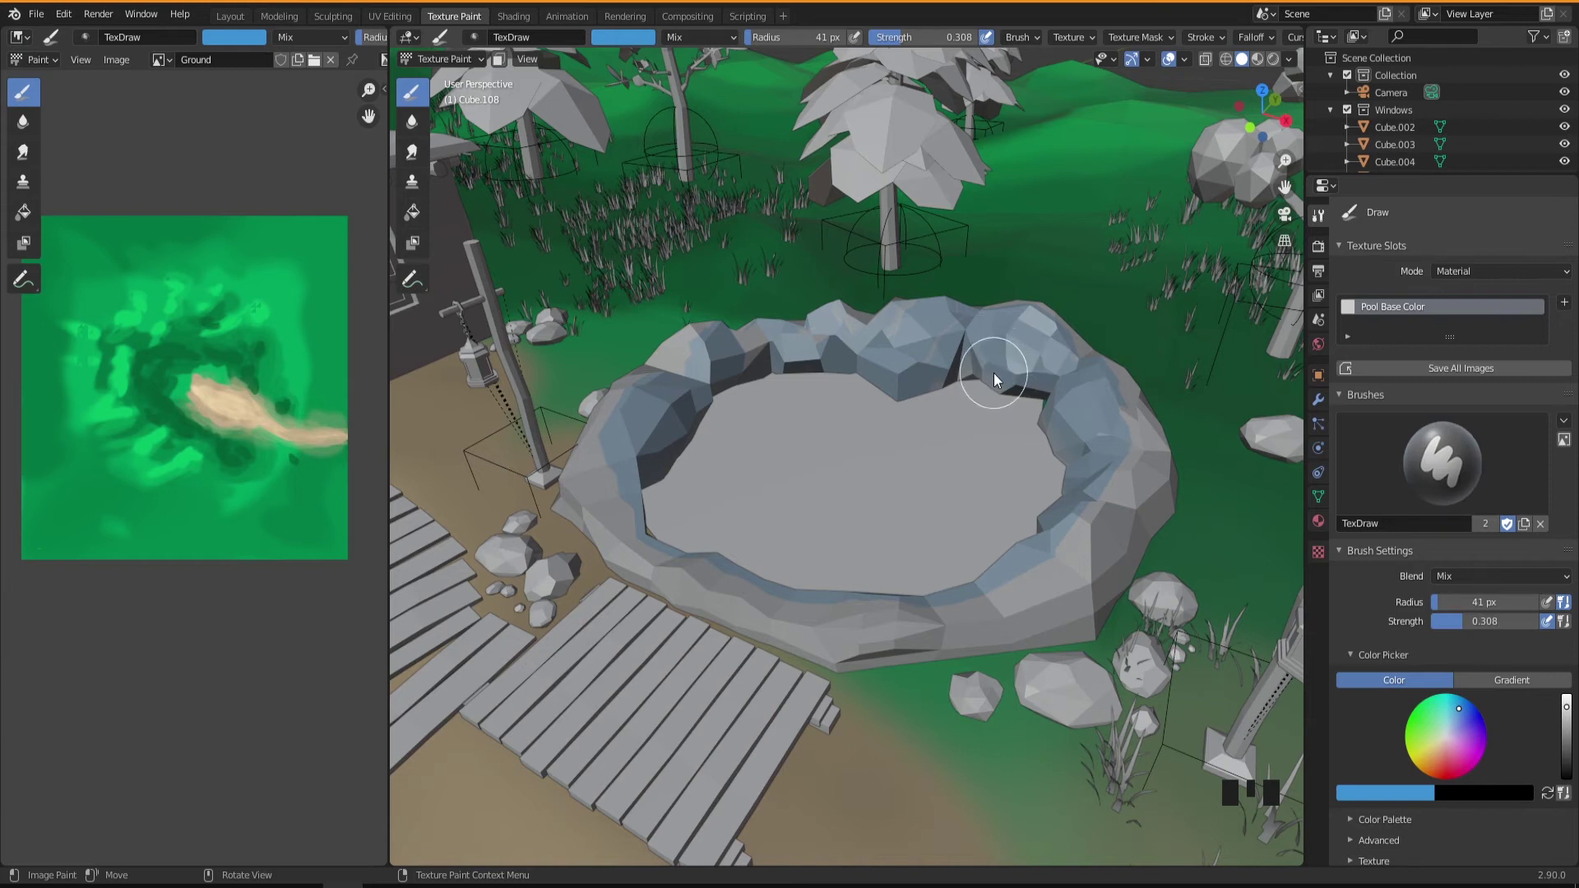
key("ctrl+z")
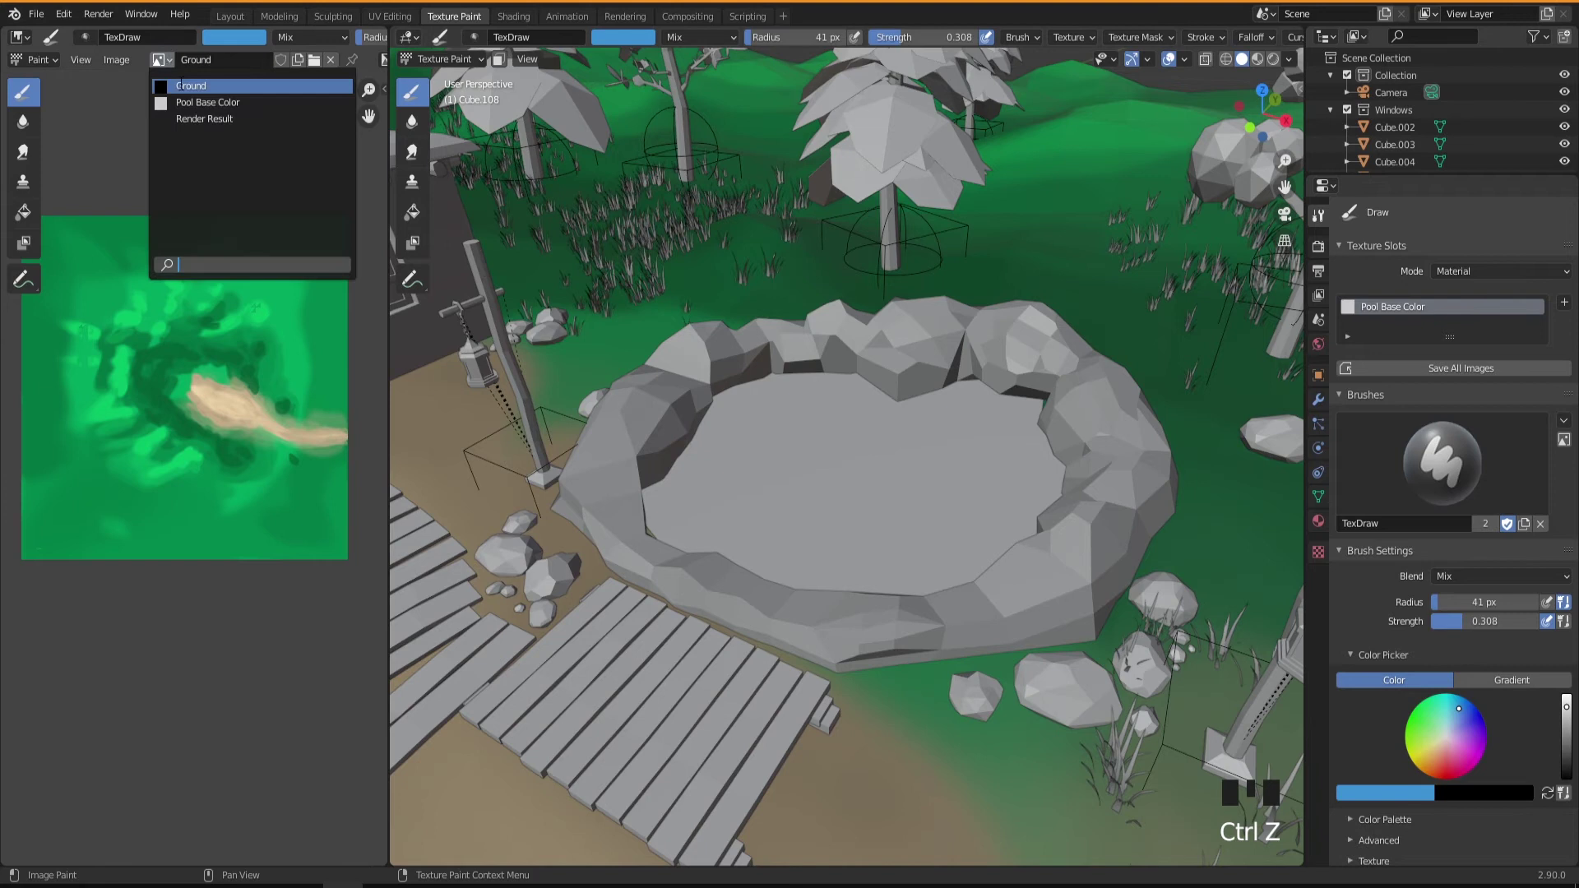
Step: Display the blank Pool Base Color texture in the image editor
left_click_drag(186, 111, 768, 438)
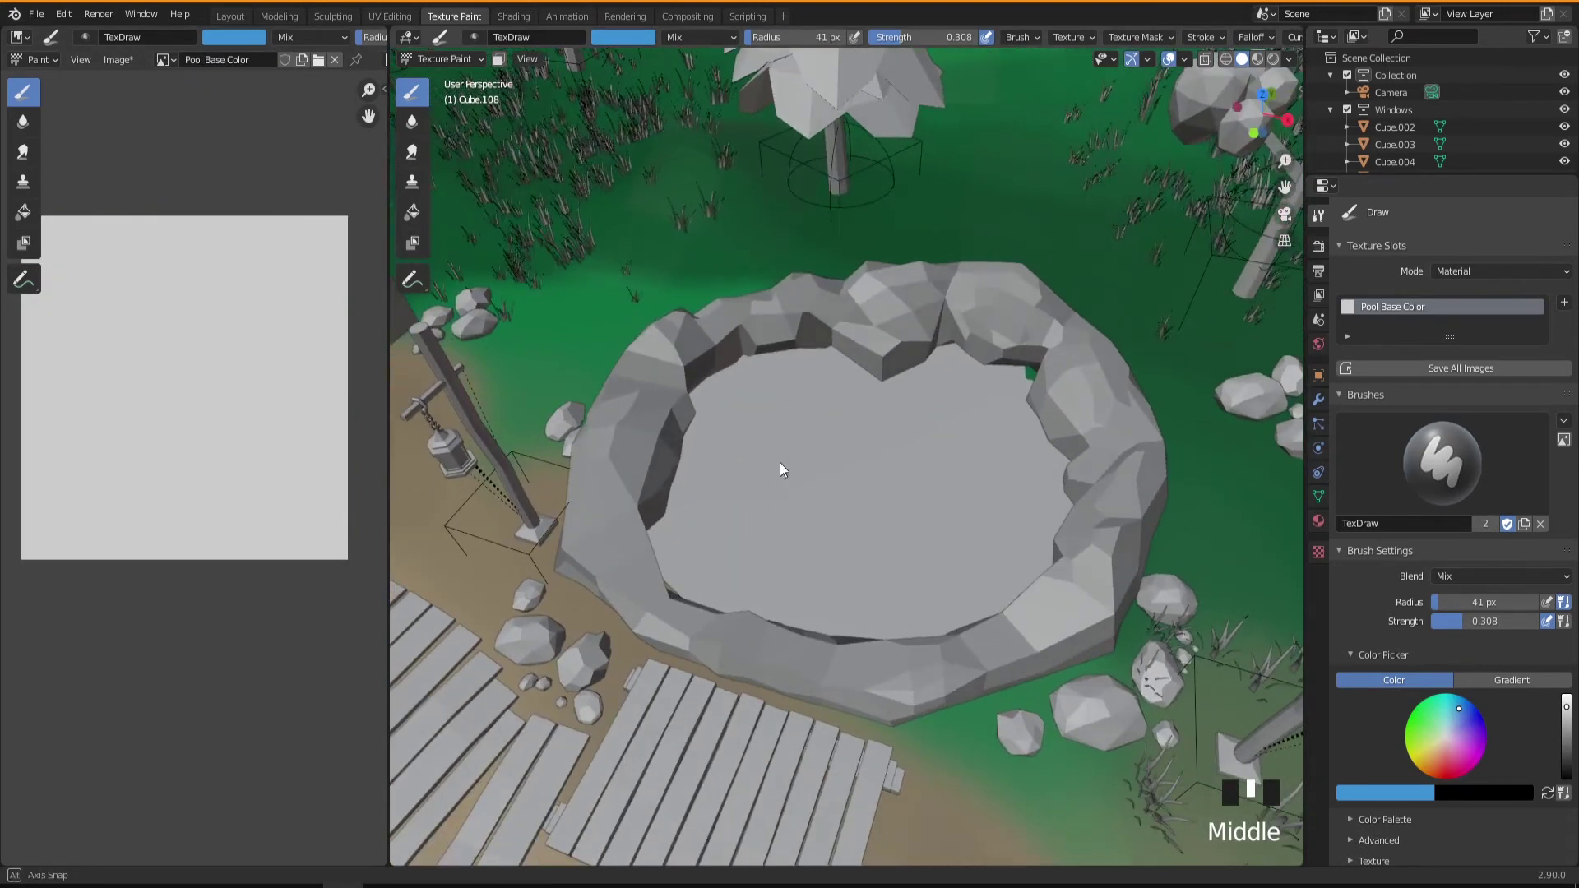
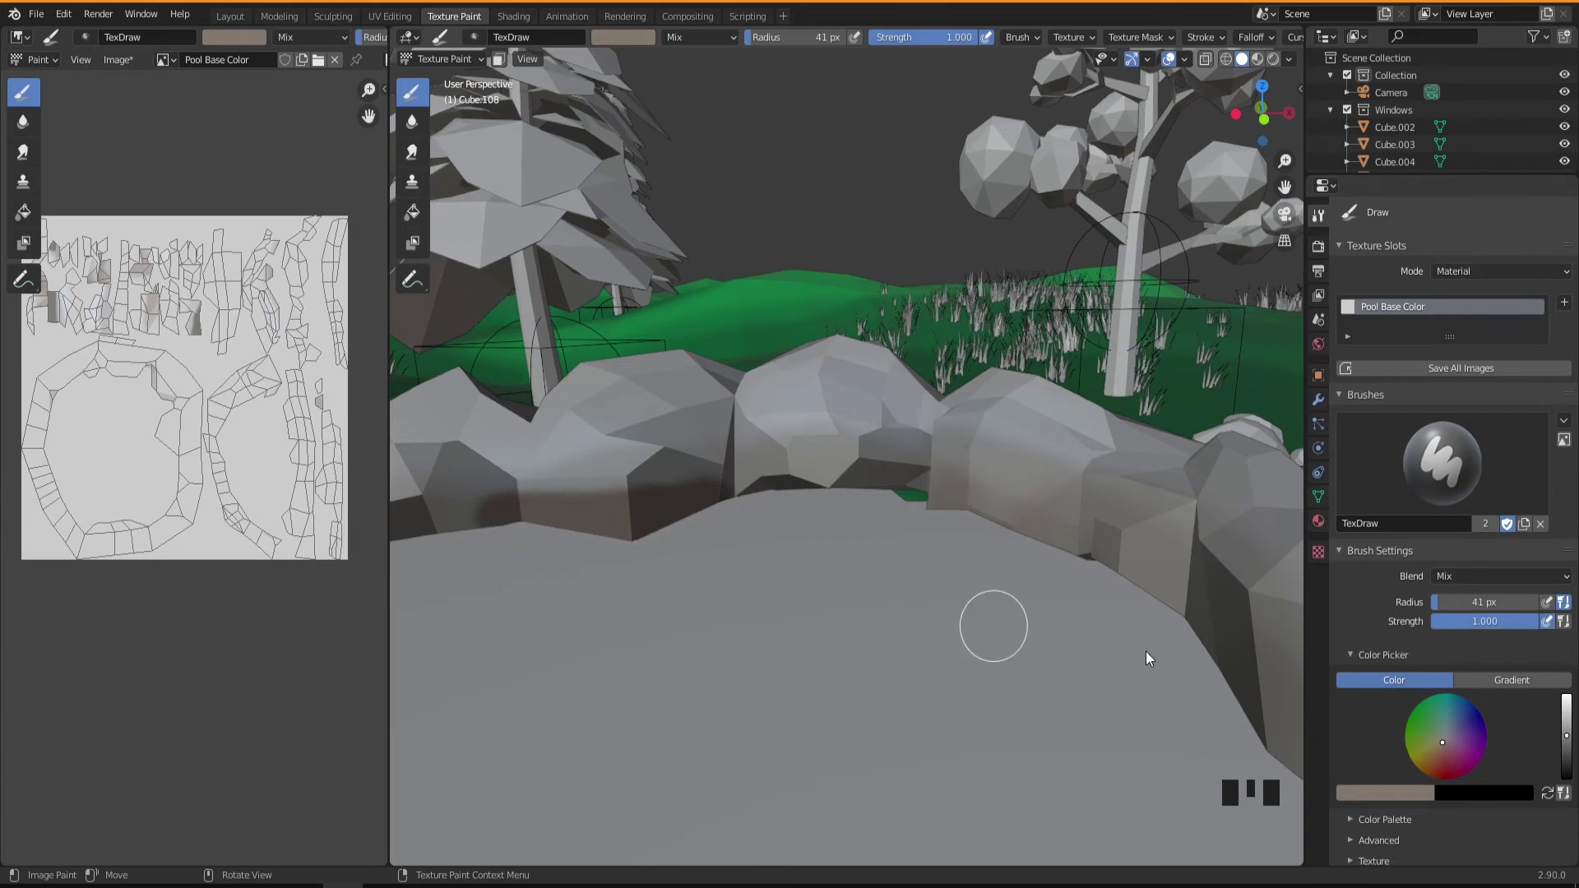
Step: Paint pale highlight strokes across the rim rocks and move to another stretch of the rim
left_click_drag(1573, 723, 869, 500)
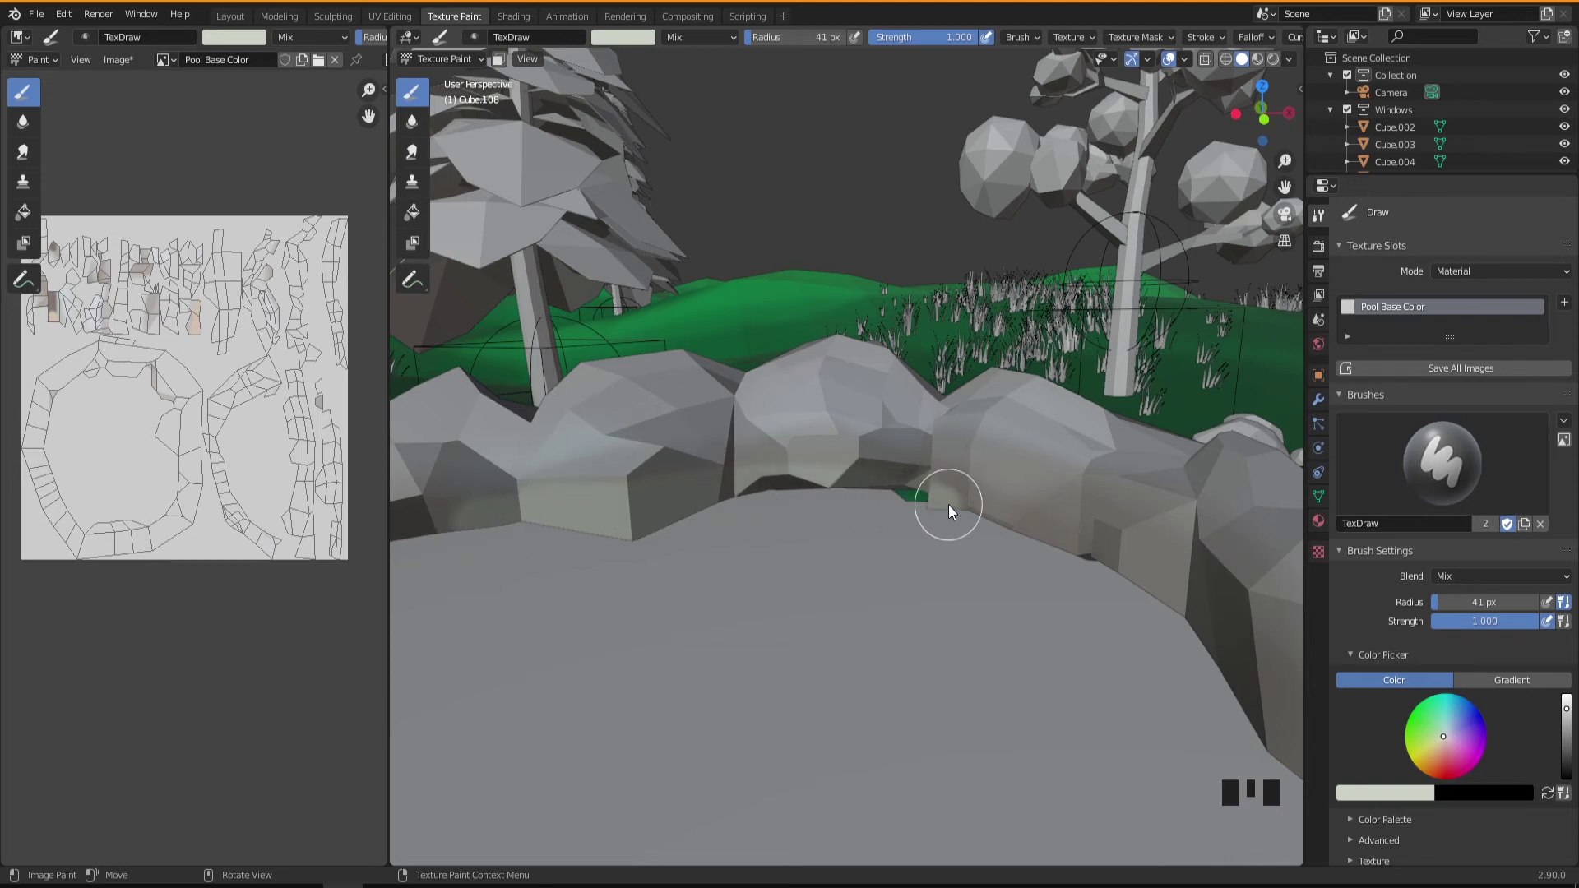
scroll("down", 3)
left_click_drag(829, 644, 704, 596)
scroll("up", 3)
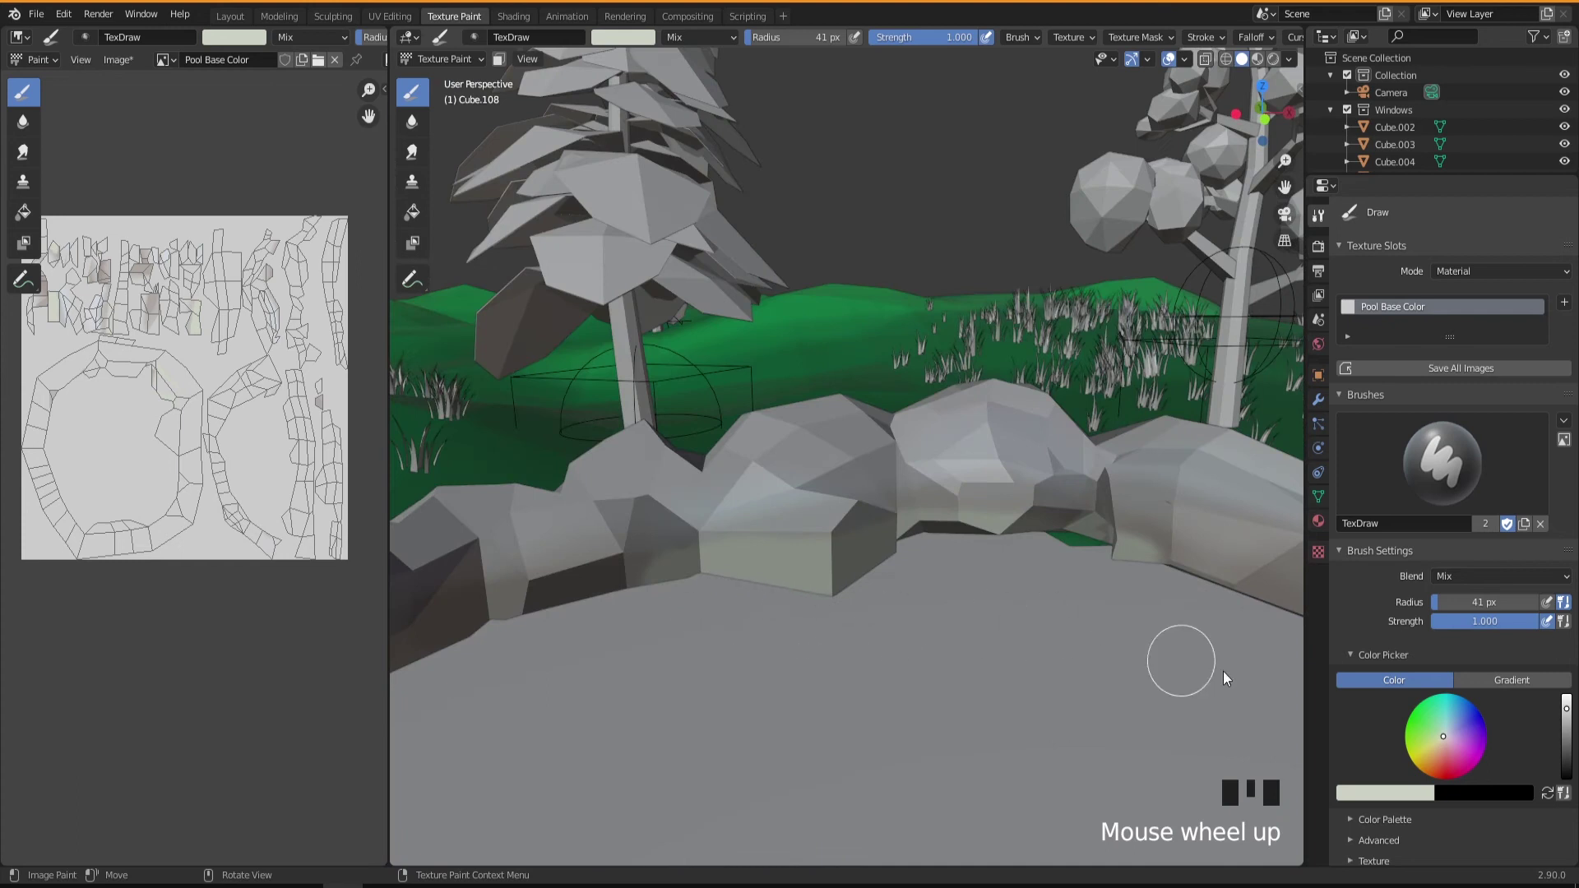
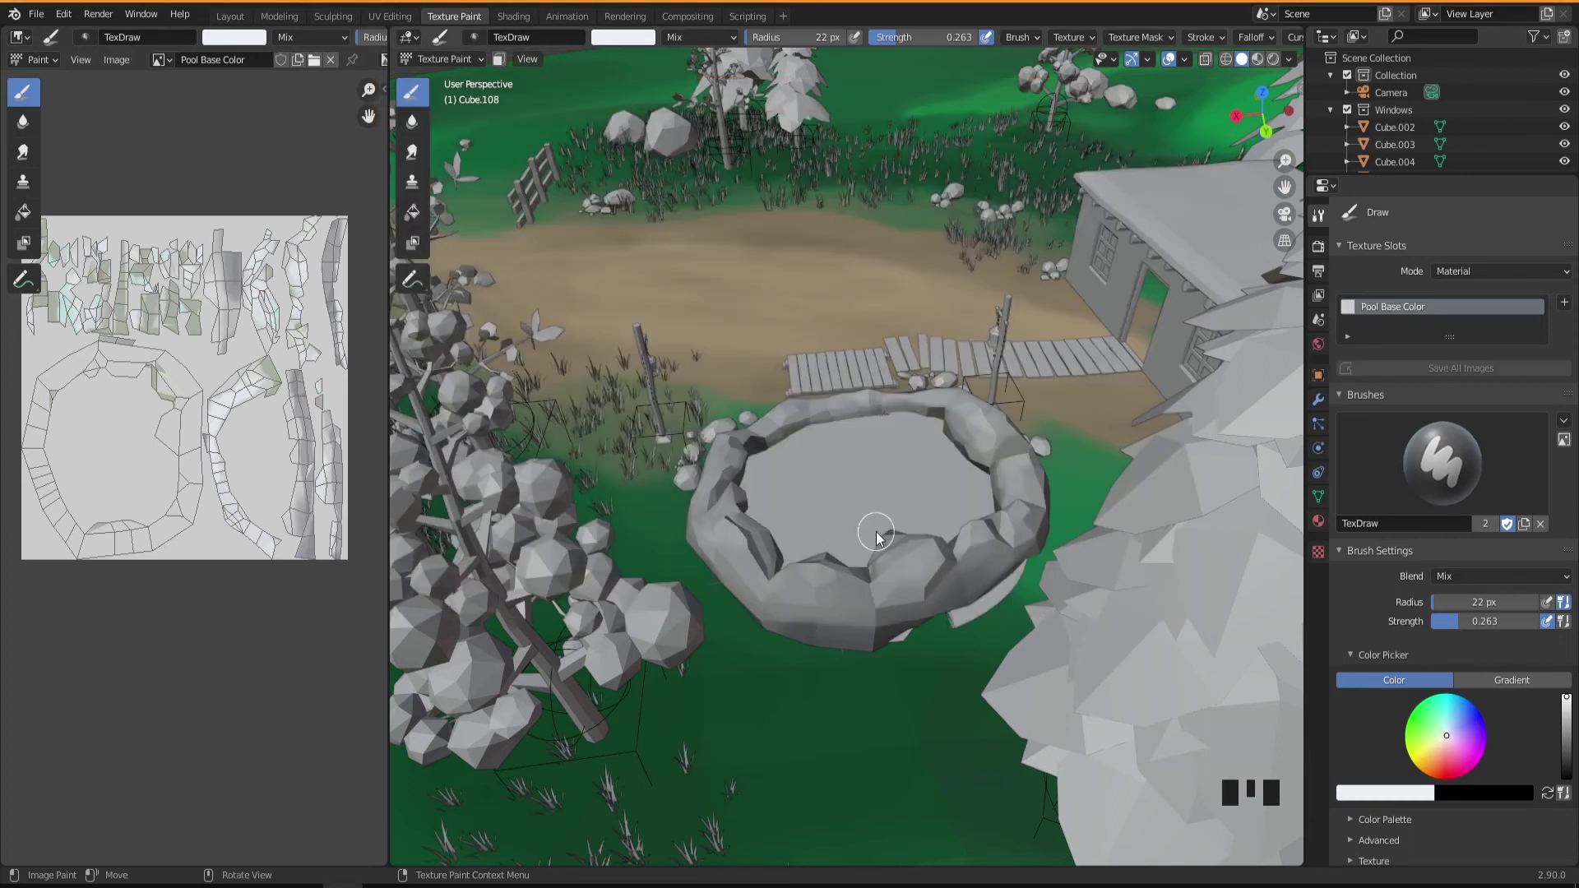
Step: Switch to the Layout workspace in Material Preview shading and adjust the preview lighting options
left_click_drag(837, 575, 236, 23)
left_click(236, 23)
left_click_drag(717, 511, 766, 532)
scroll("up", 3)
left_click_drag(792, 540, 1138, 269)
left_click_drag(1139, 269, 1221, 260)
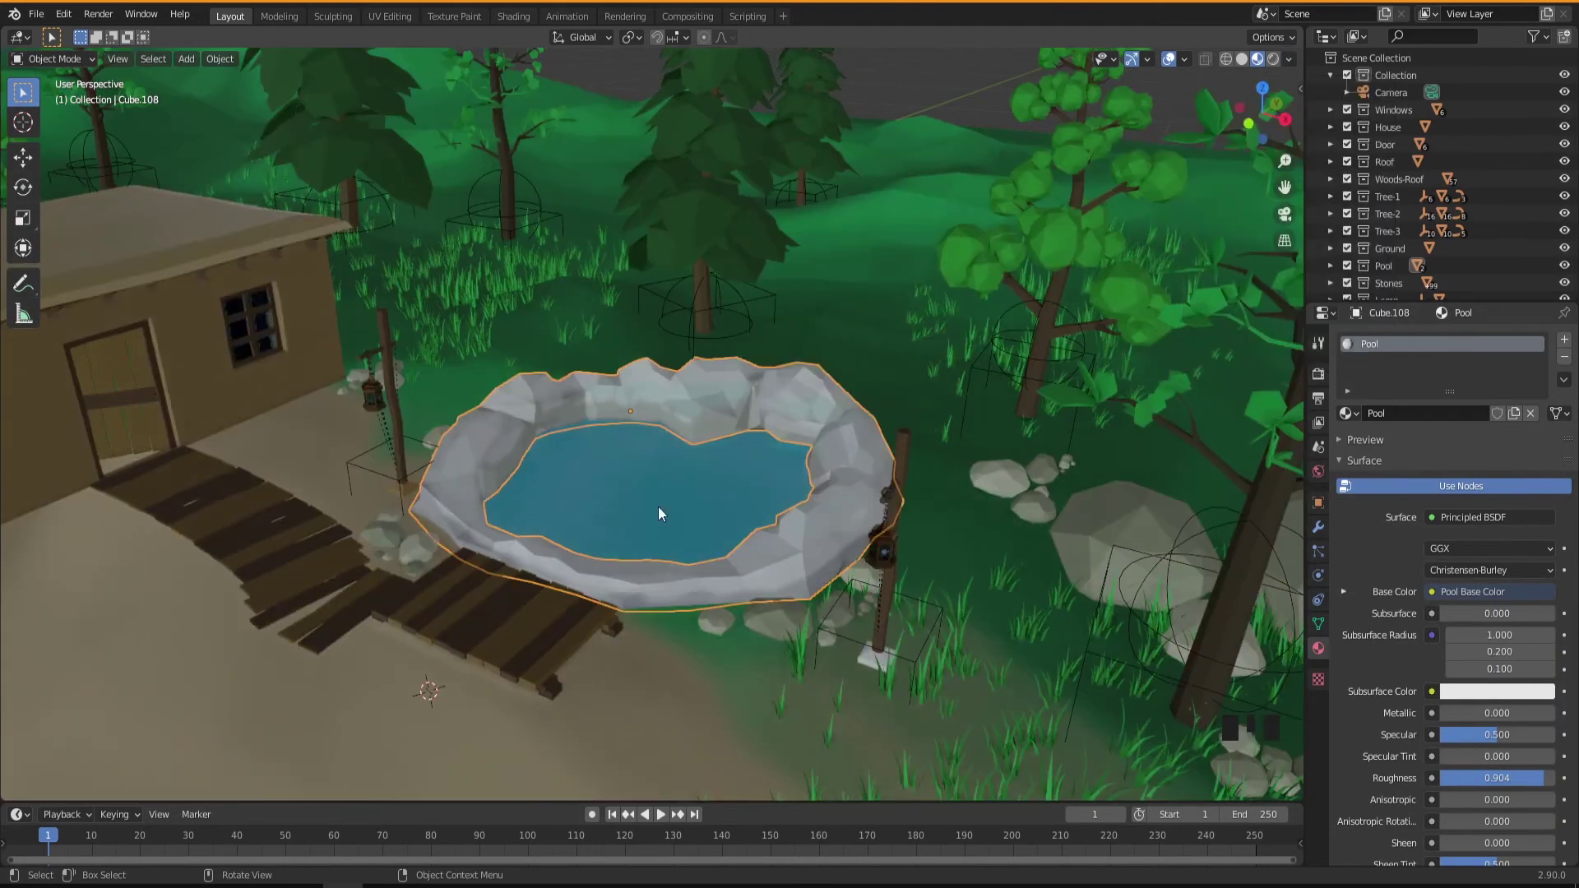
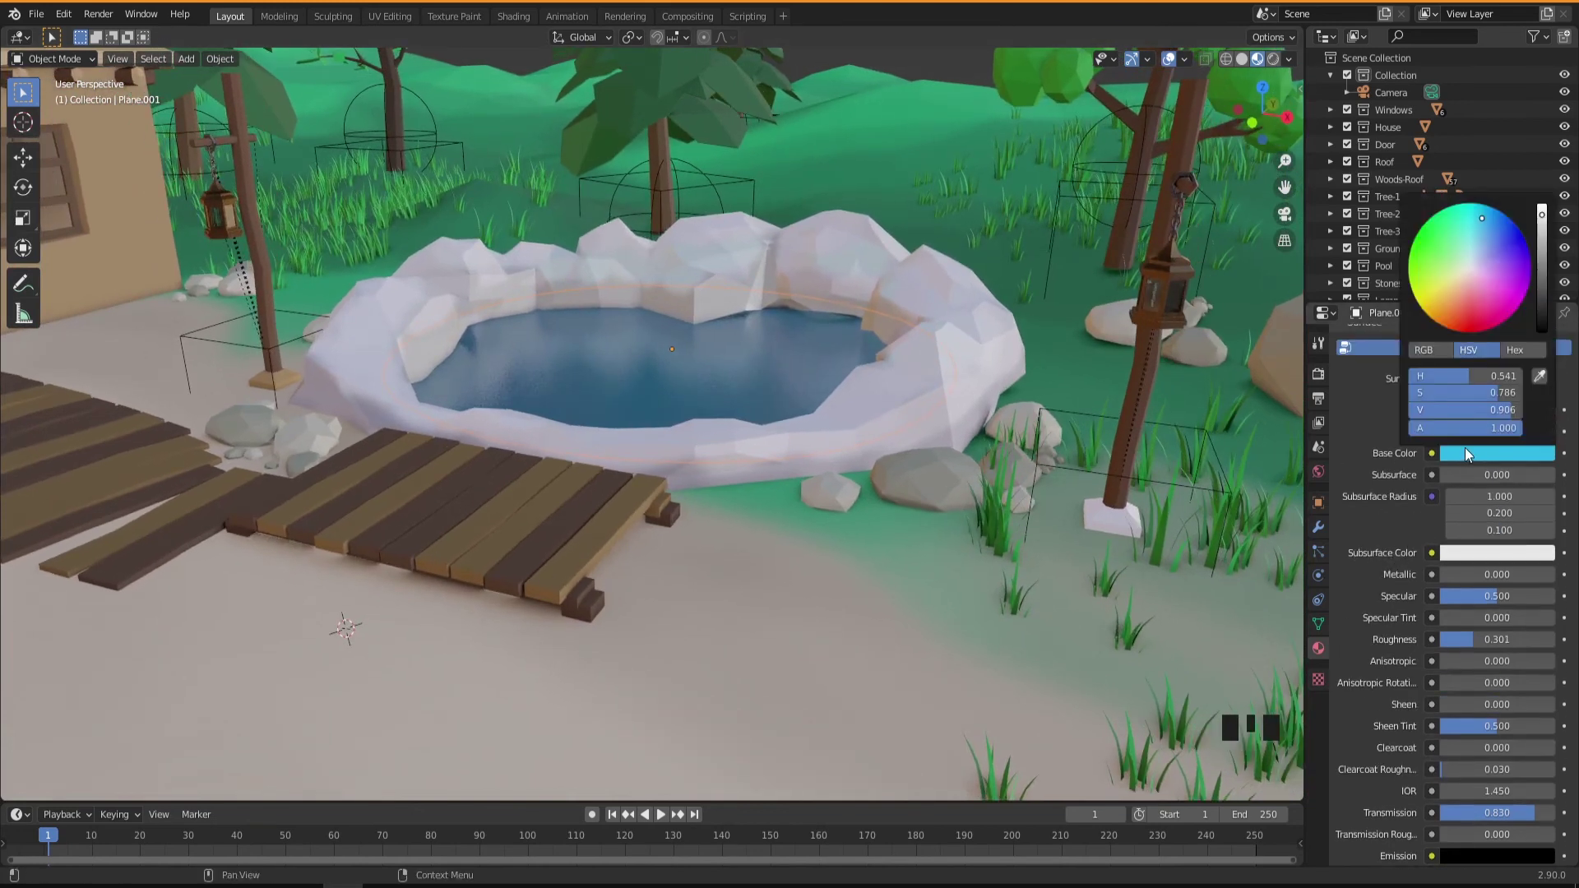
Step: Shift the water material's base colour hue toward purple-blue on the colour wheel
left_click(1493, 232)
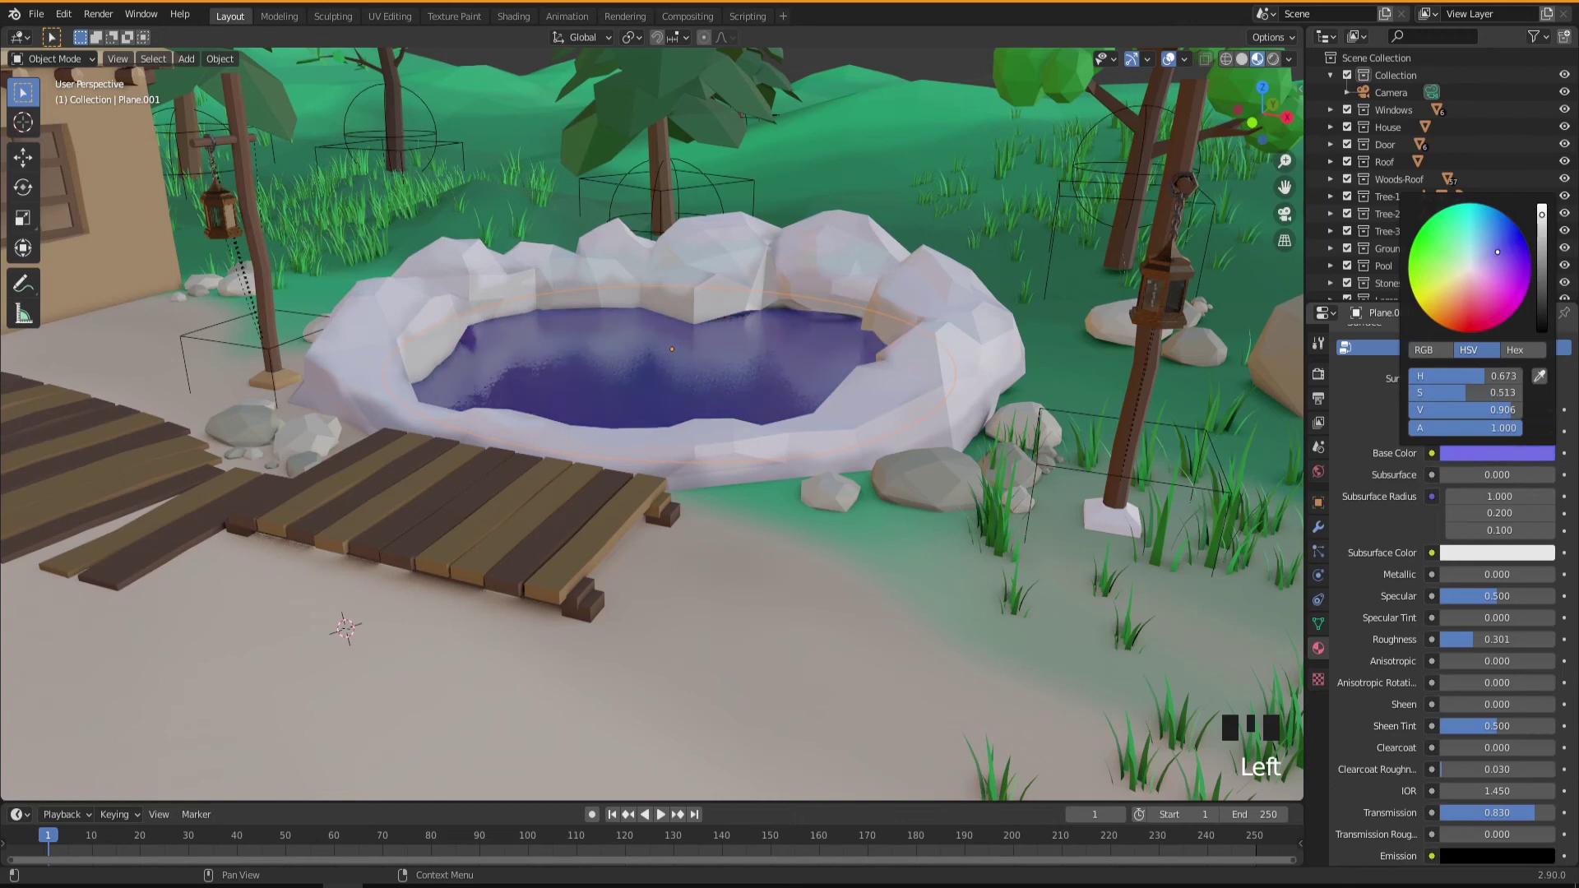
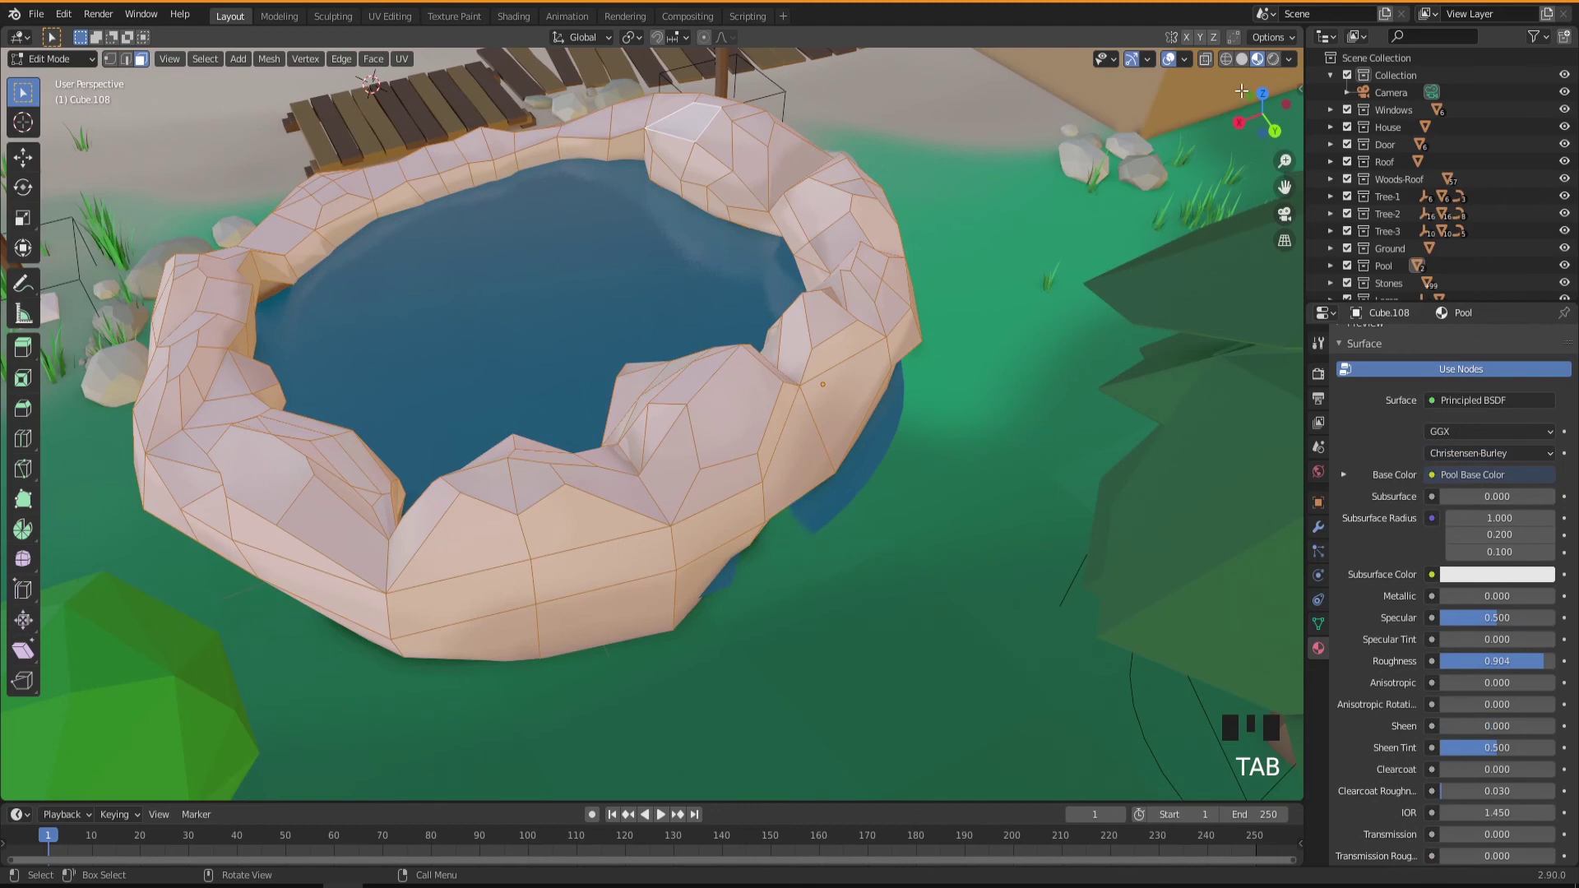
Step: Select the entire rock rim mesh in Edit Mode for reworking
left_click(1213, 55)
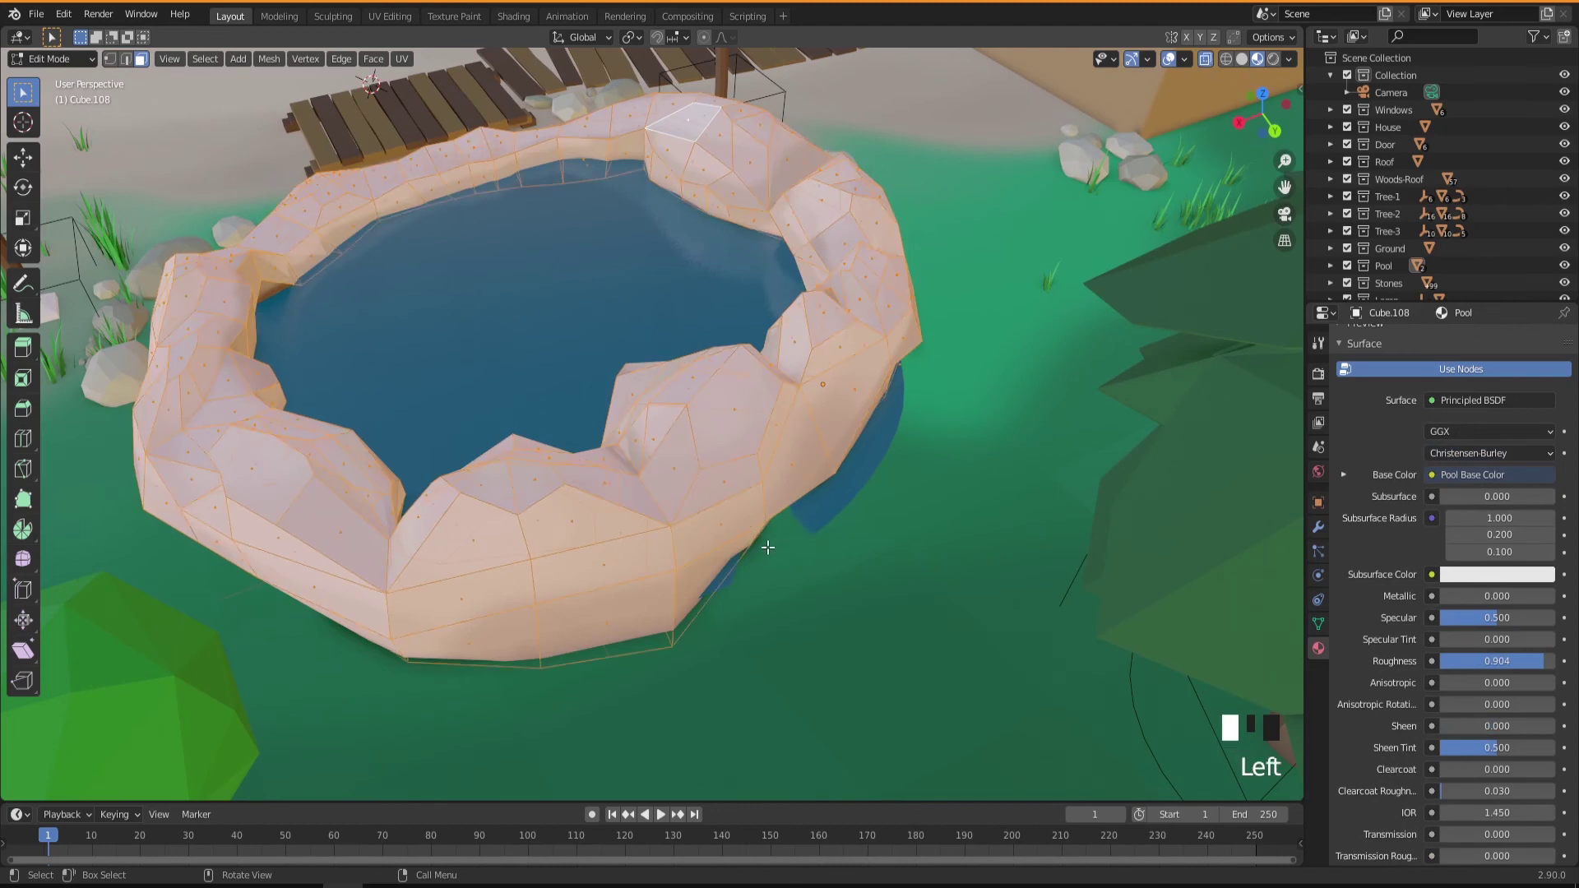
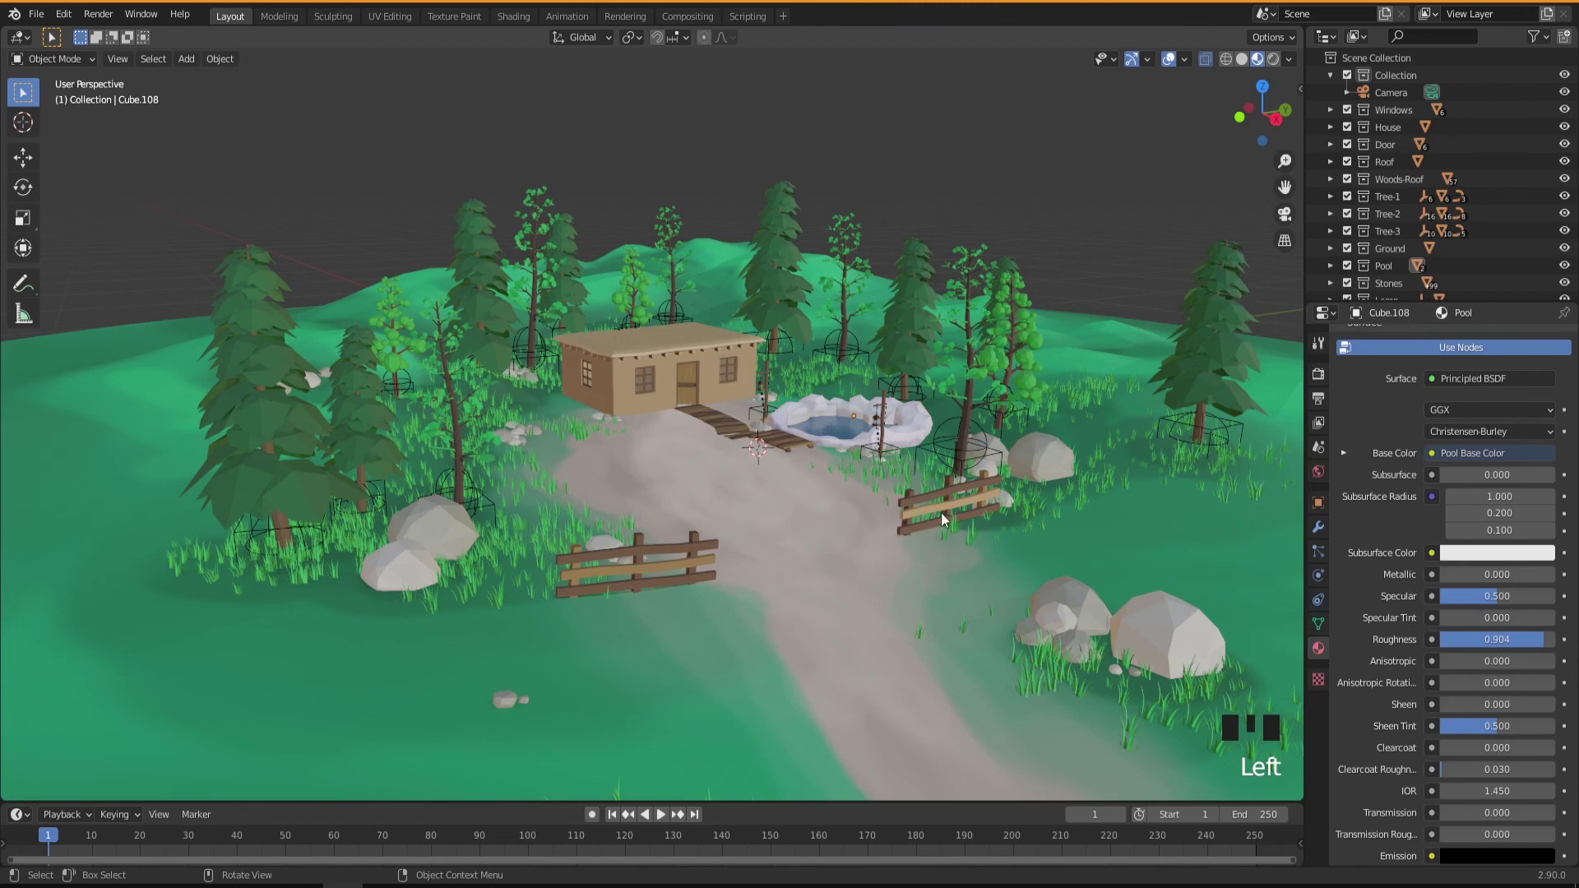
Step: Select the boulder right of the pool and raise its Stone-1 base colour to near white
left_click(905, 417)
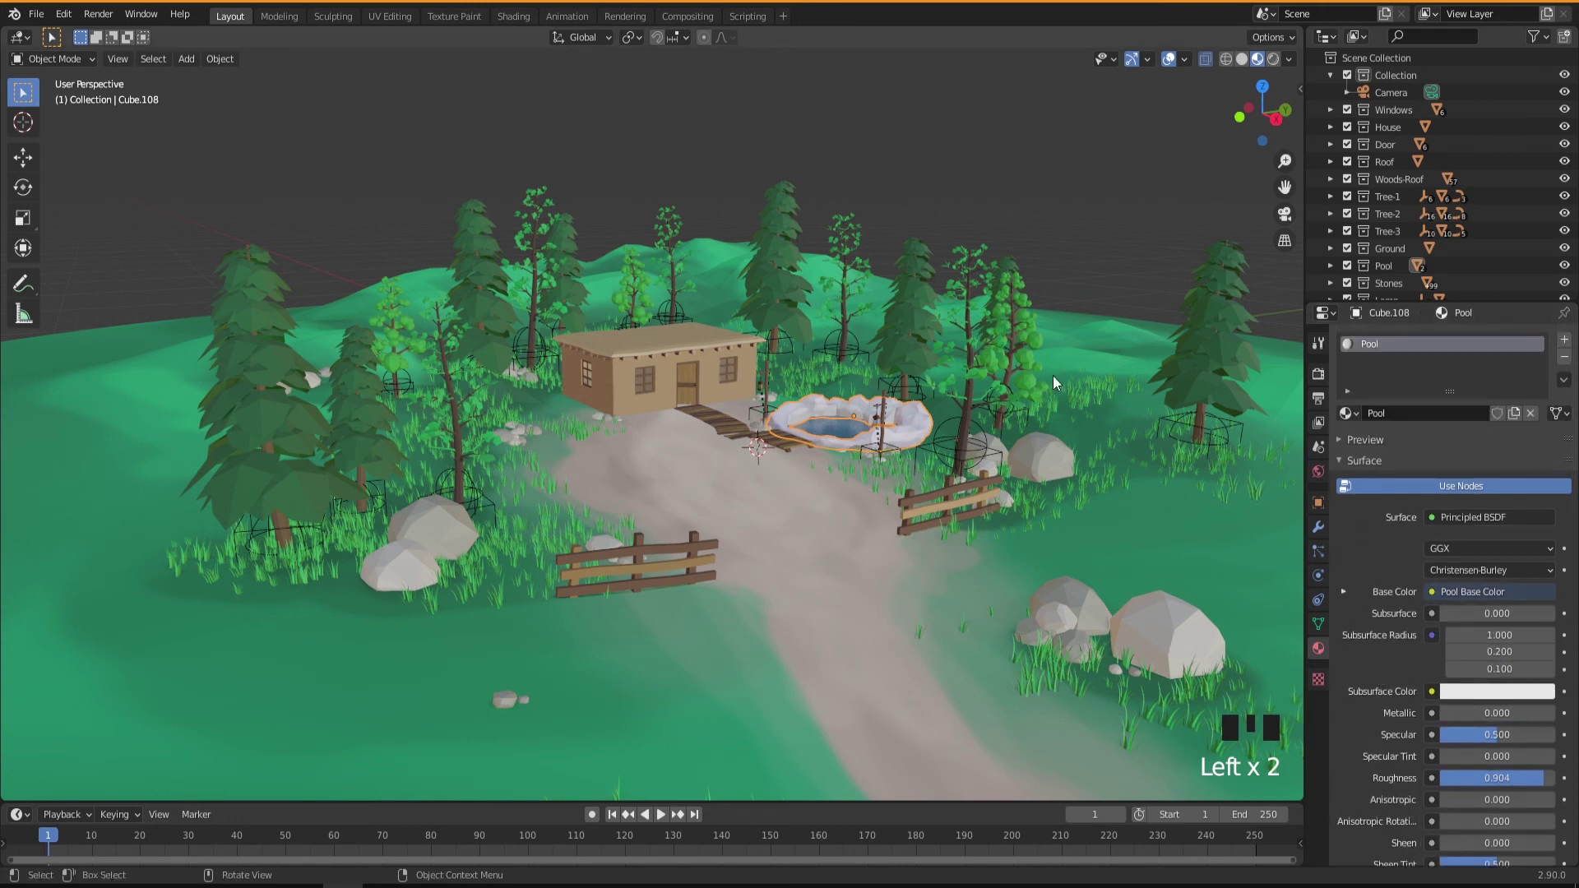
left_click(1088, 255)
left_click(1043, 469)
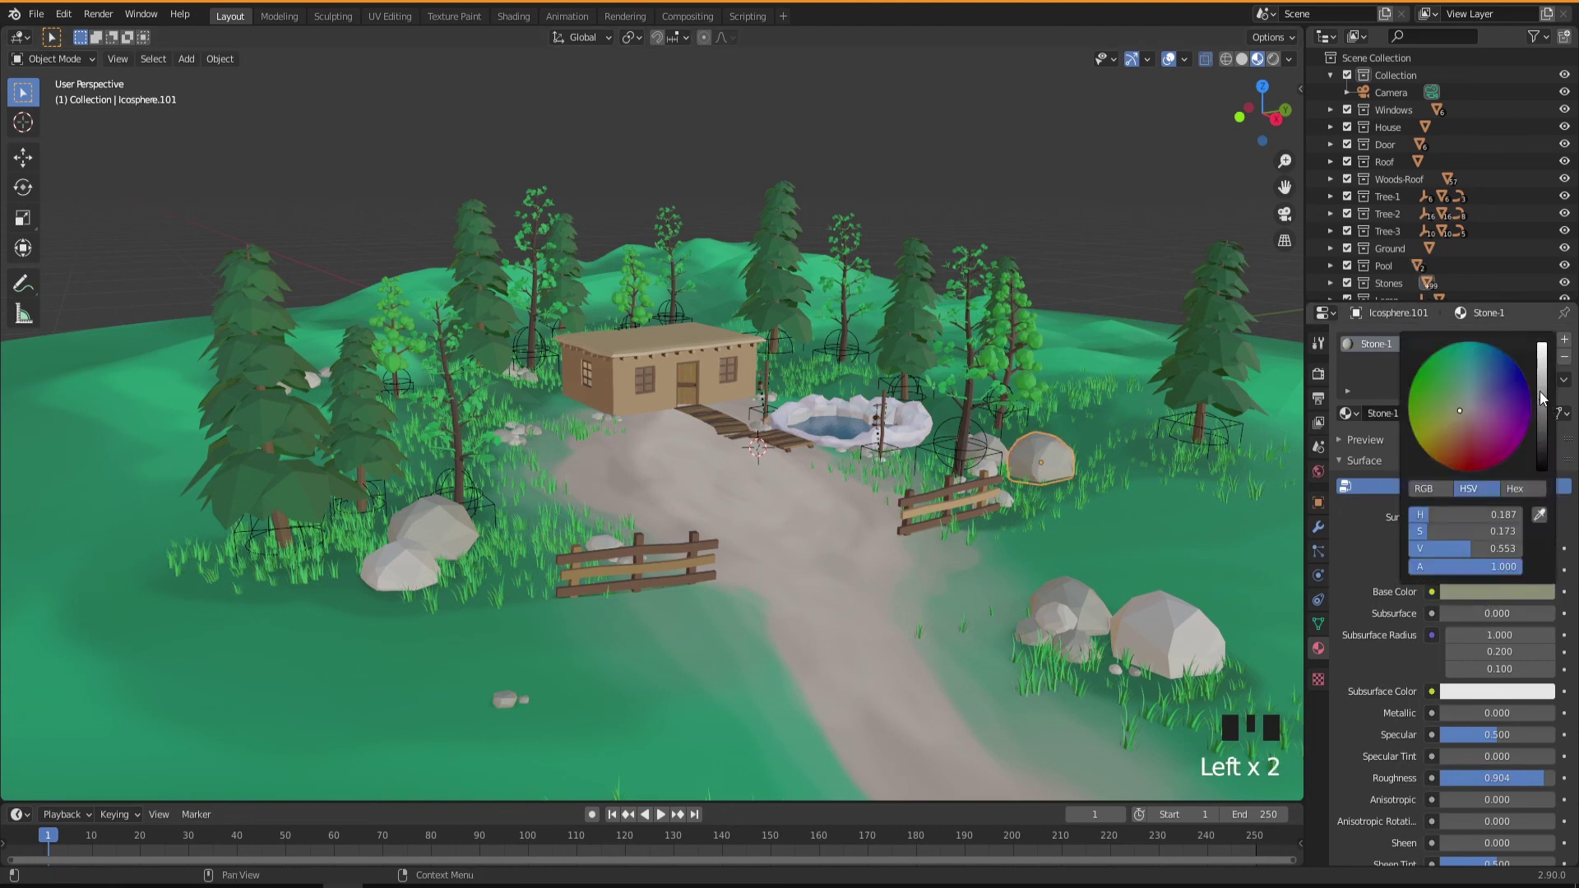
left_click(1545, 391)
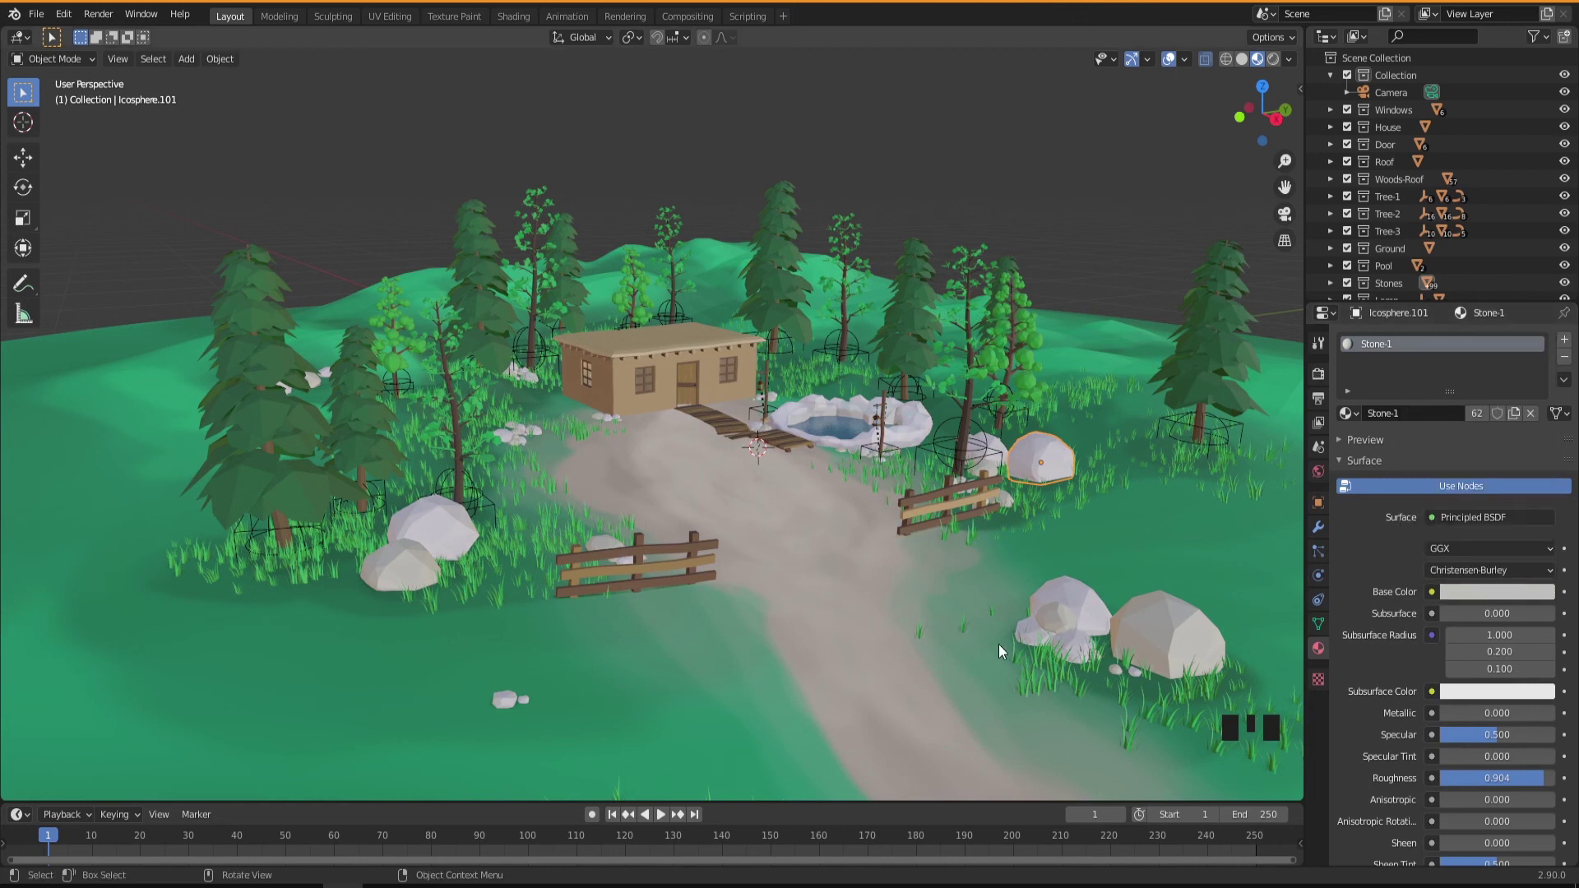
Step: Set the Stone-2 base colour to pale warm grey (hue ~0.03, low saturation, value 0.75)
left_click_drag(867, 616, 1059, 639)
left_click(1059, 638)
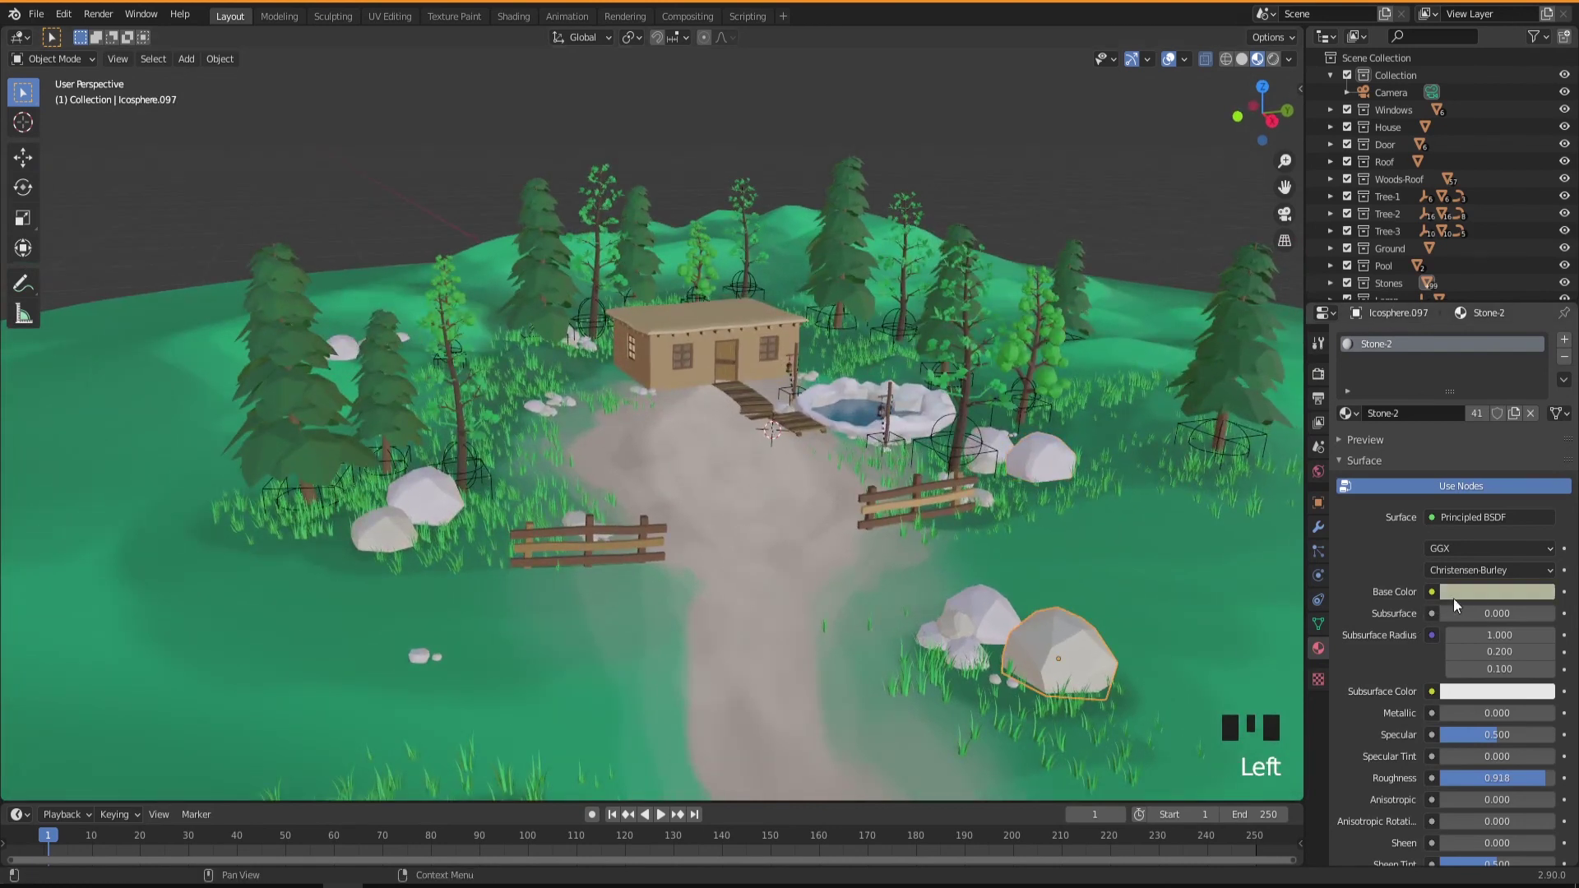
left_click(1471, 413)
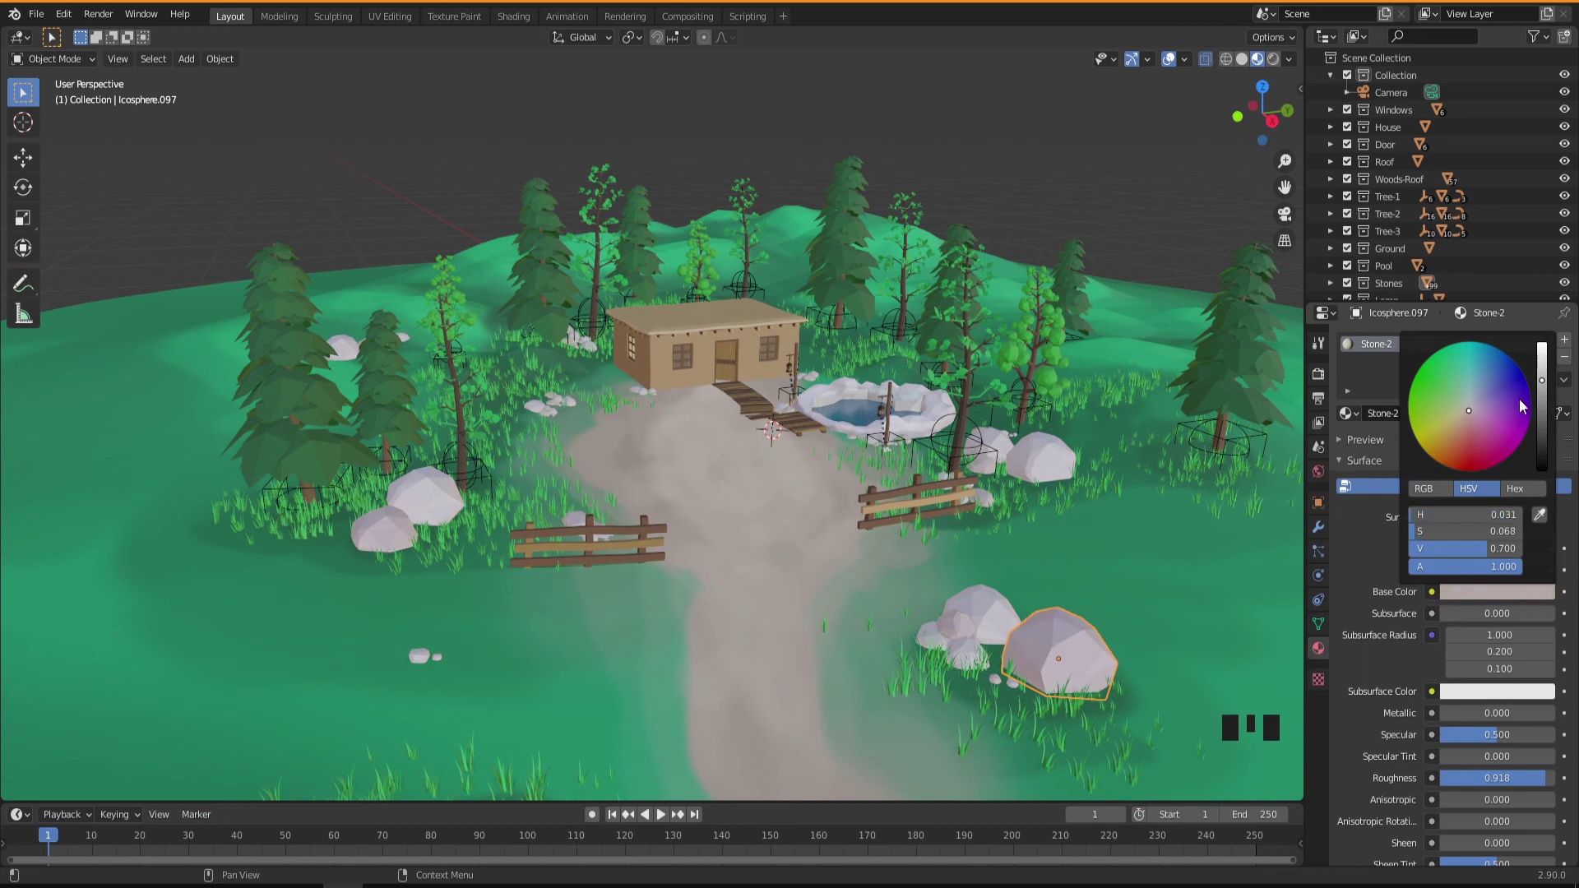
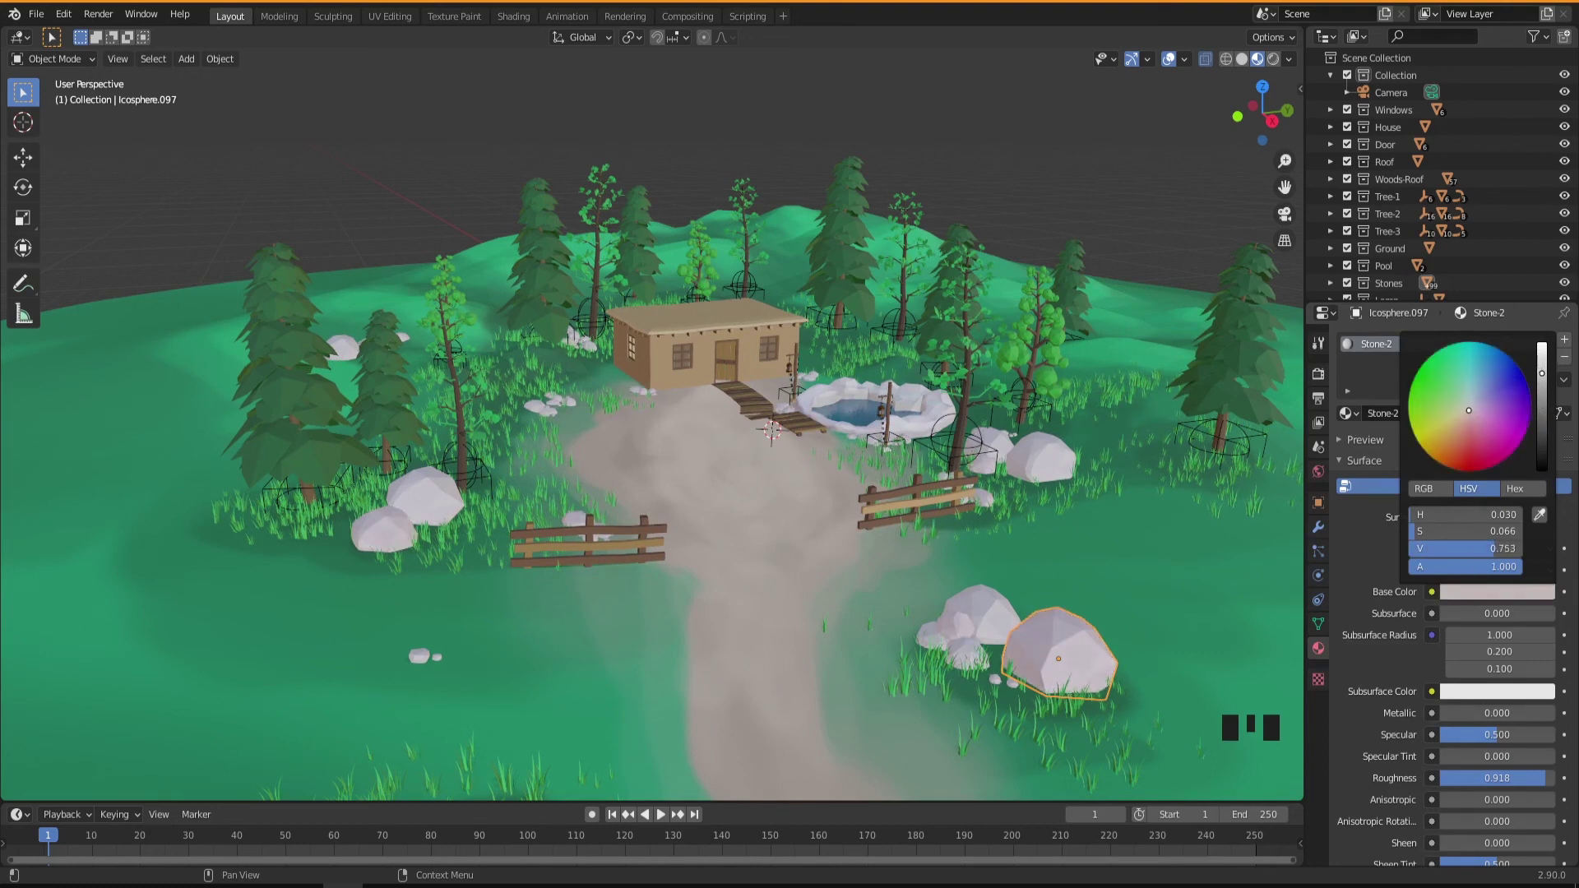
left_click_drag(747, 576, 1060, 501)
left_click(1060, 501)
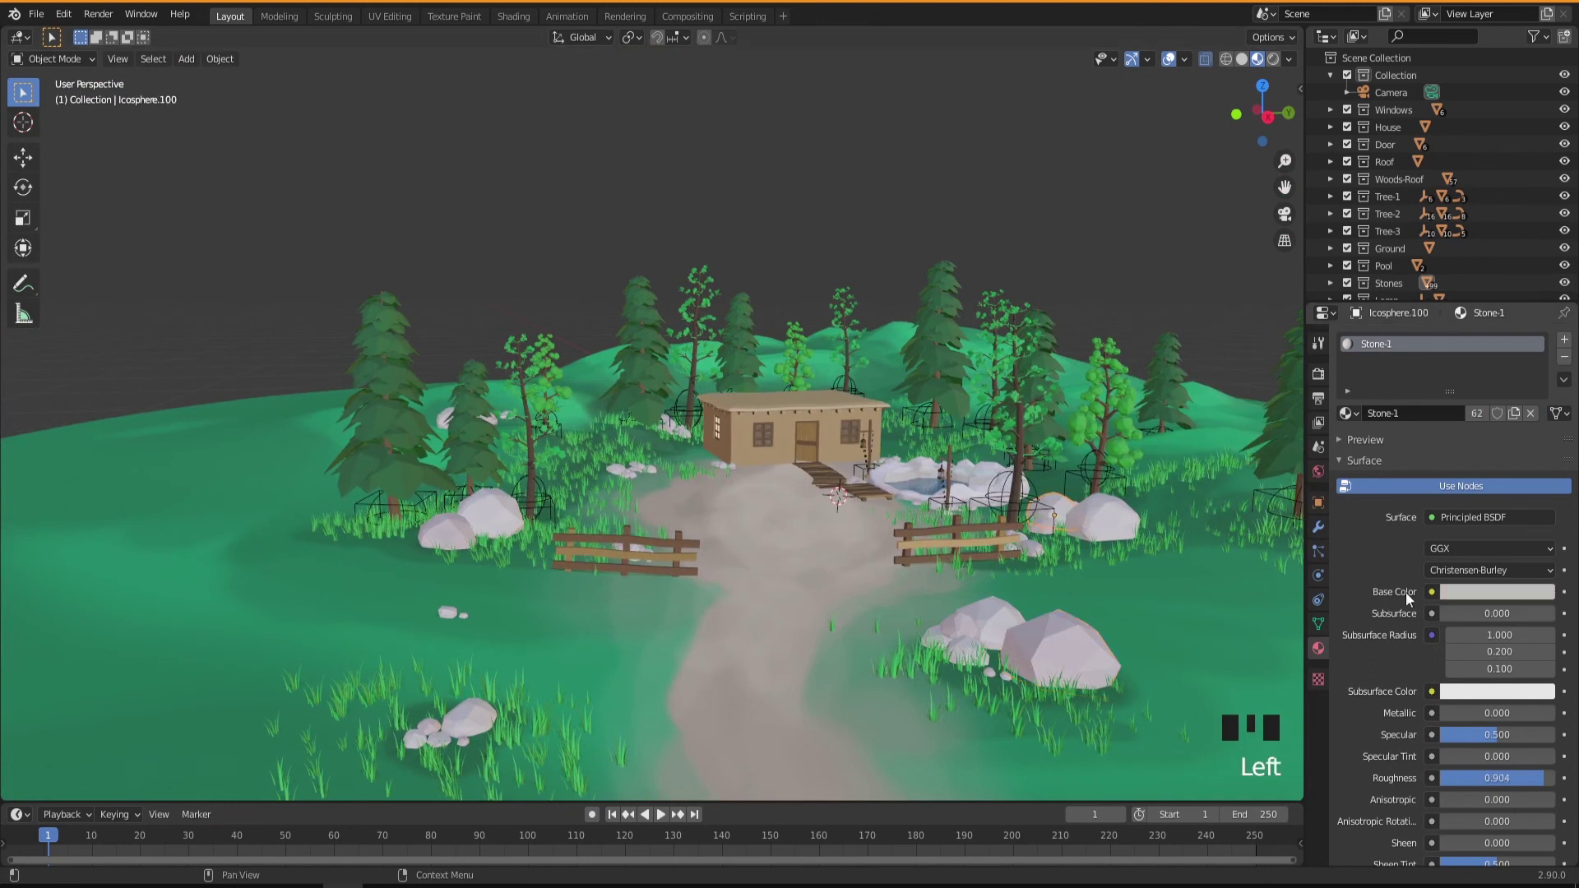